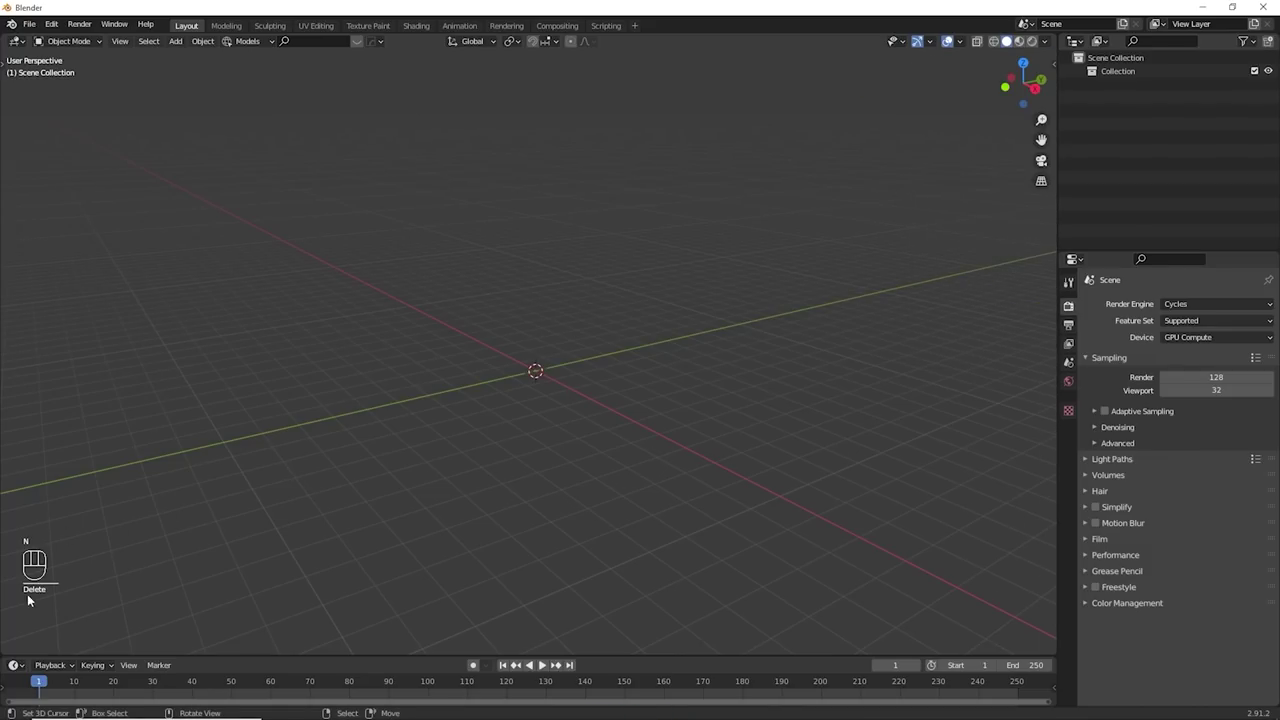
- Clear the default cube and light from the scene before importing the scan
{"action": "key", "text": "g"}
{"action": "key", "text": "h"}
{"action": "key", "text": "f"}
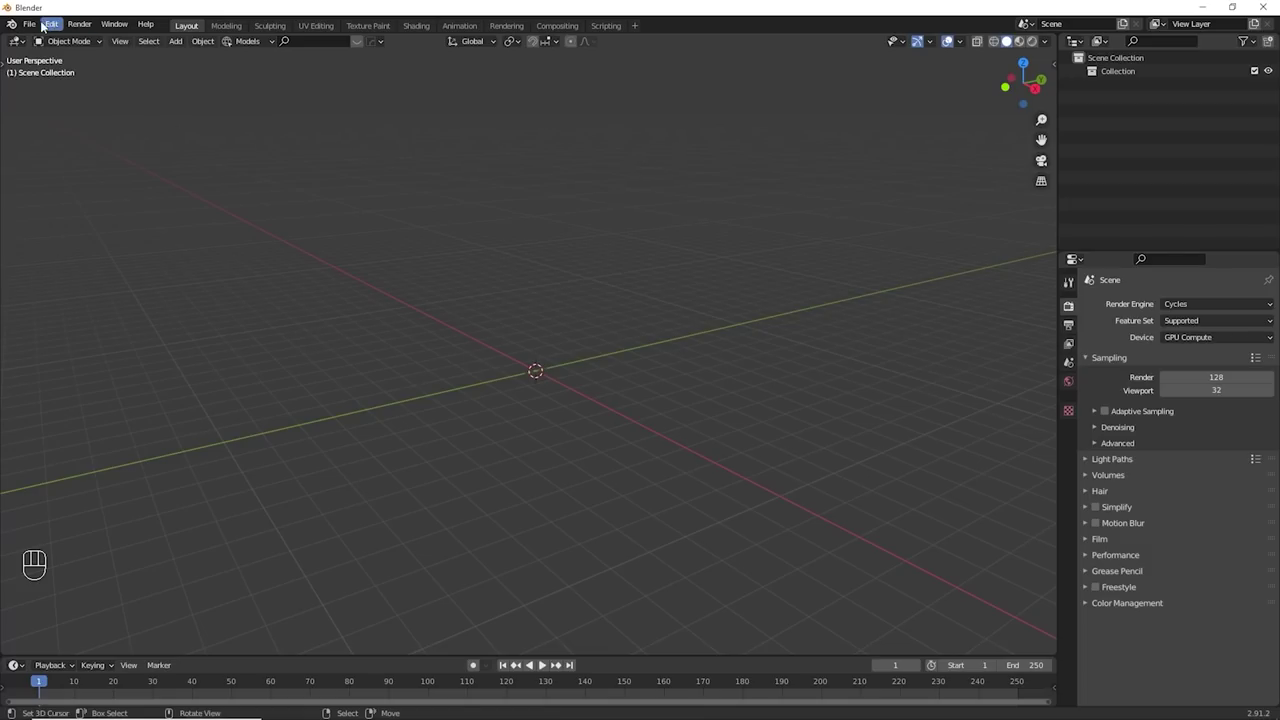
- Import the textured_output.obj couch room scan and orbit around it to inspect it
{"action": "left_click_drag", "start_coordinate": [36, 26], "coordinate": [226, 291]}
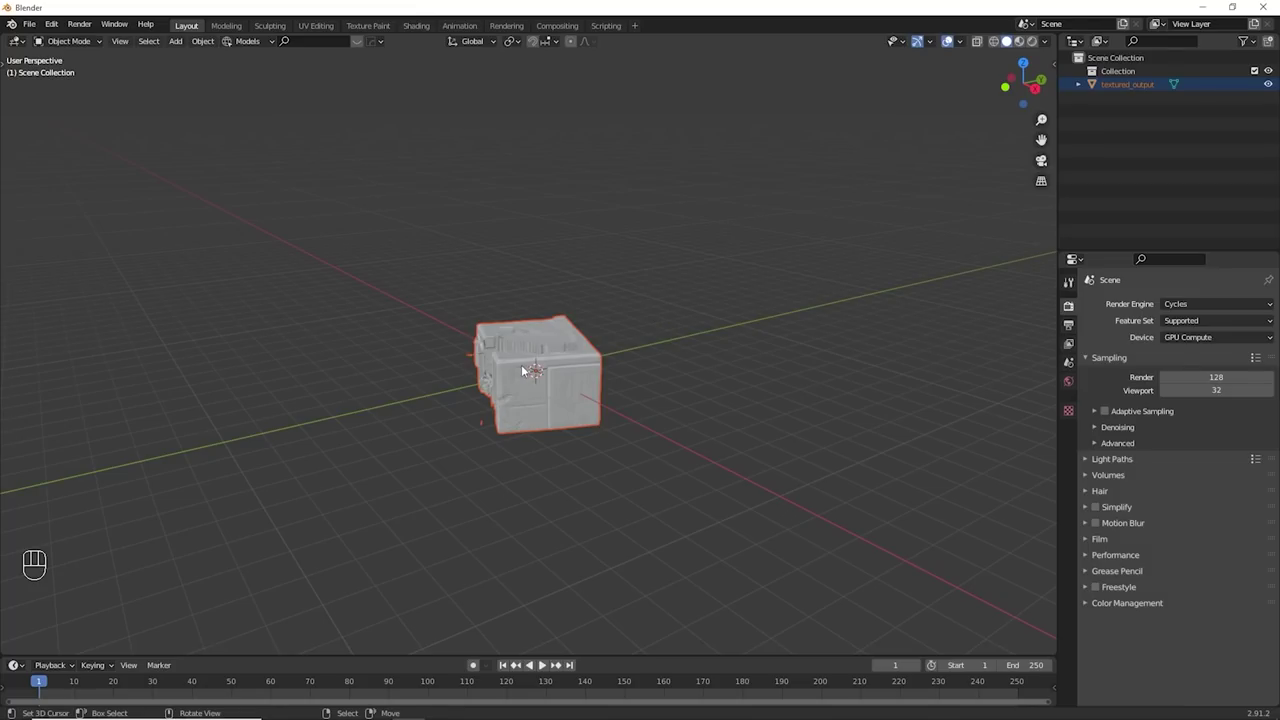
{"action": "left_click_drag", "start_coordinate": [531, 368], "coordinate": [609, 361]}
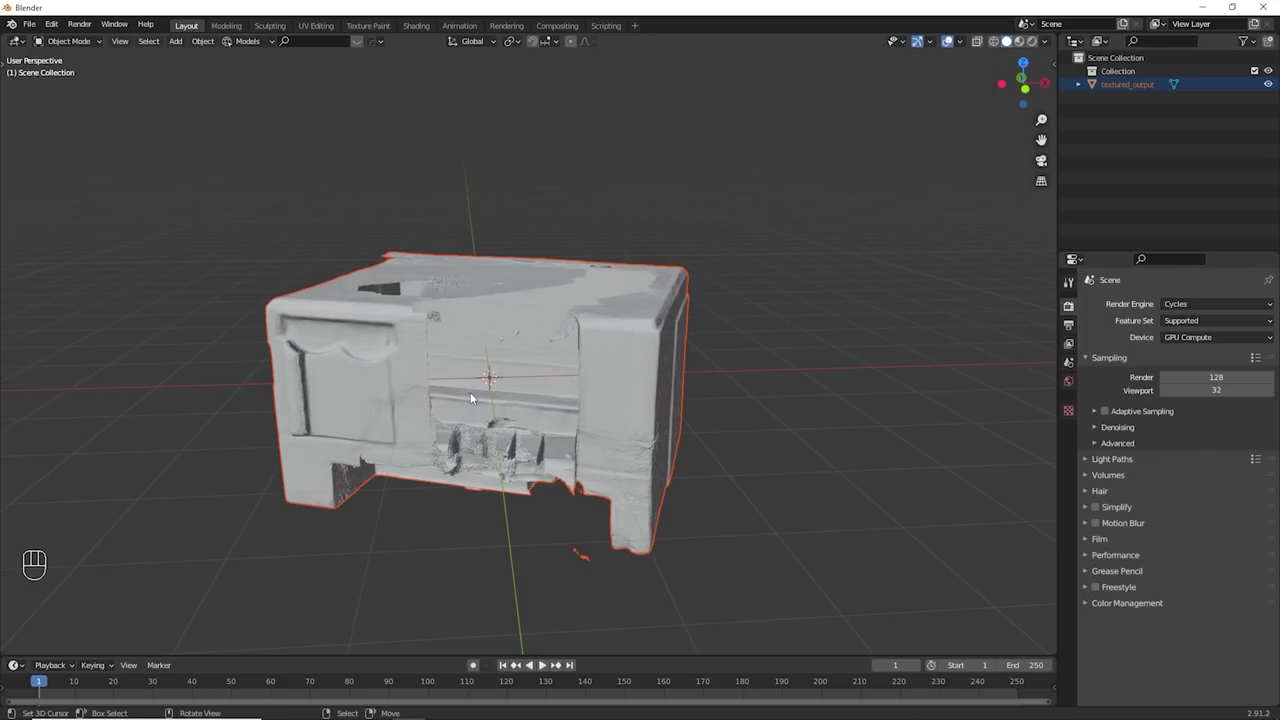
{"action": "left_click_drag", "start_coordinate": [39, 33], "coordinate": [88, 116]}
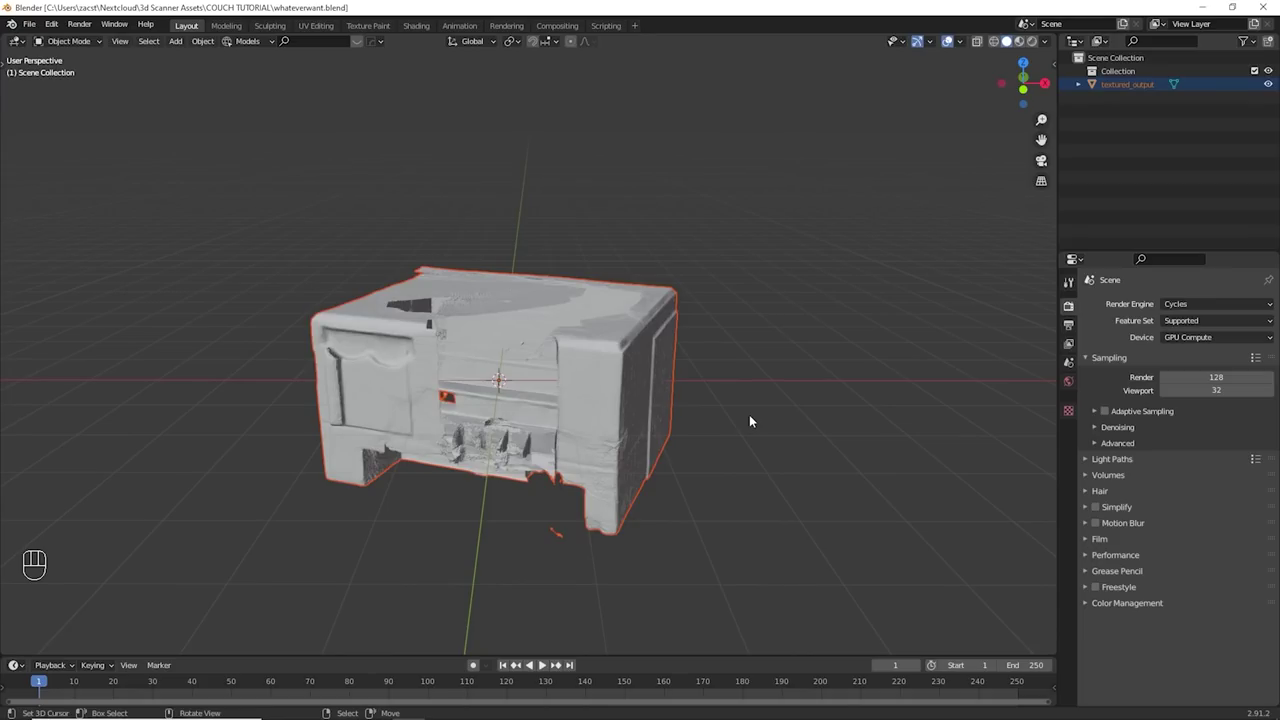
{"action": "left_click_drag", "start_coordinate": [555, 337], "coordinate": [534, 388]}
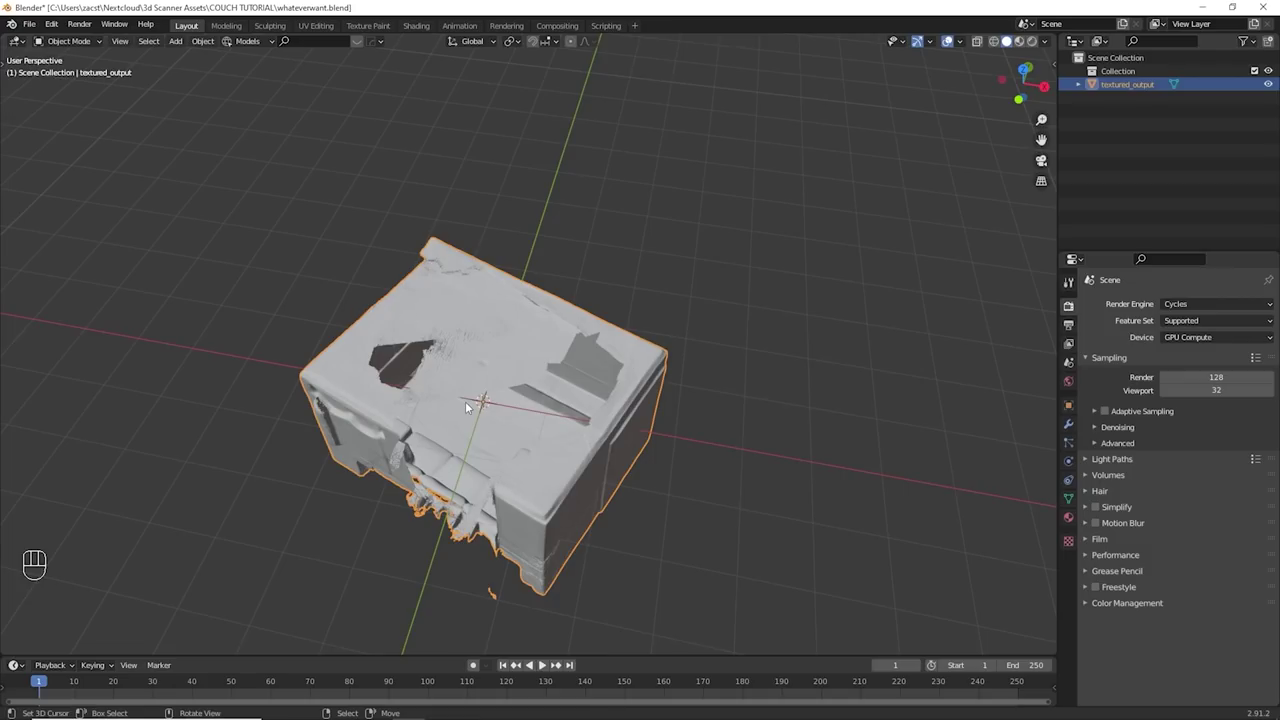
- From top view, rotate the scan about its vertical axis until the walls align with the X/Y grid
{"action": "key", "text": "KP_7"}
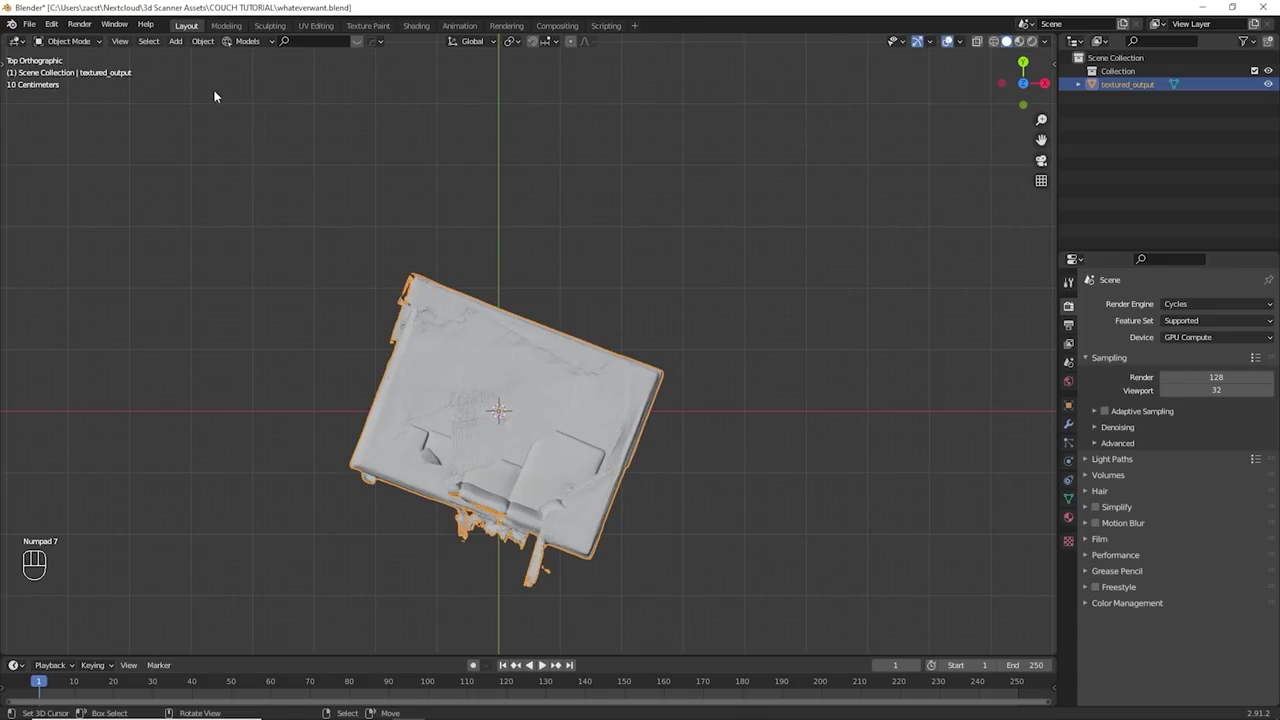
{"action": "left_click_drag", "start_coordinate": [115, 45], "coordinate": [622, 283]}
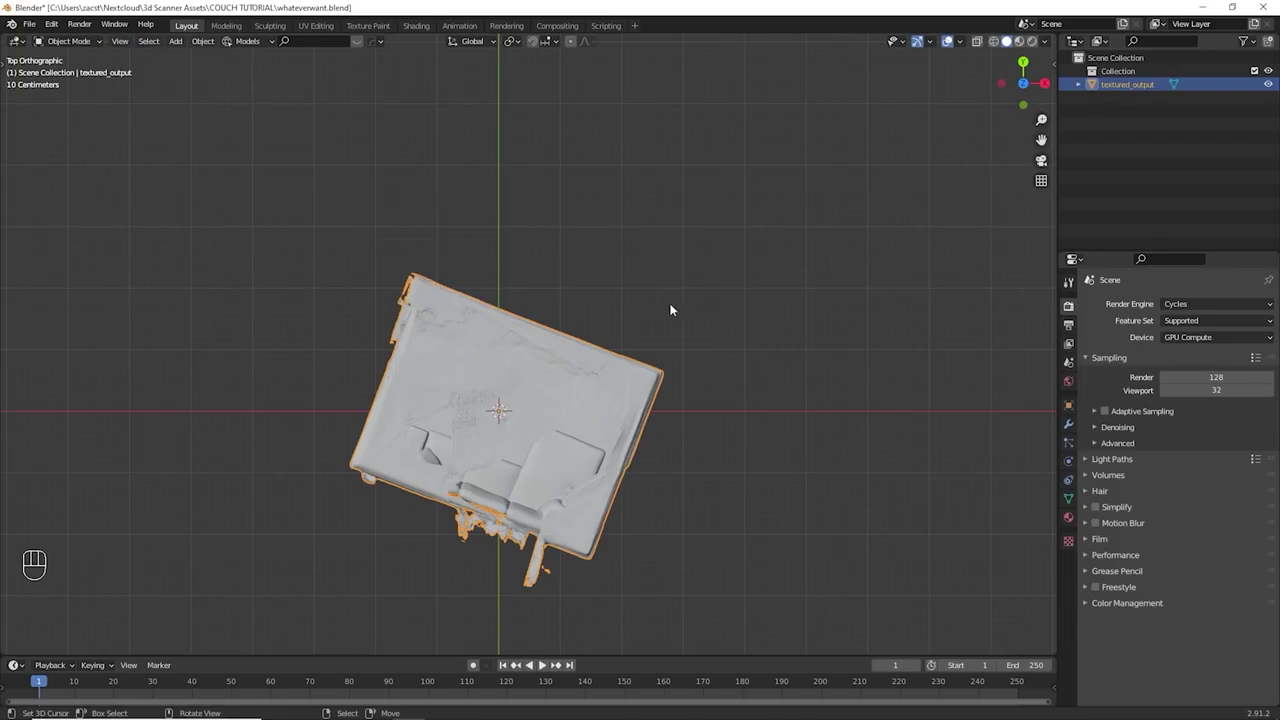
{"action": "left_click_drag", "start_coordinate": [624, 333], "coordinate": [630, 307]}
{"action": "left_click_drag", "start_coordinate": [524, 352], "coordinate": [517, 324]}
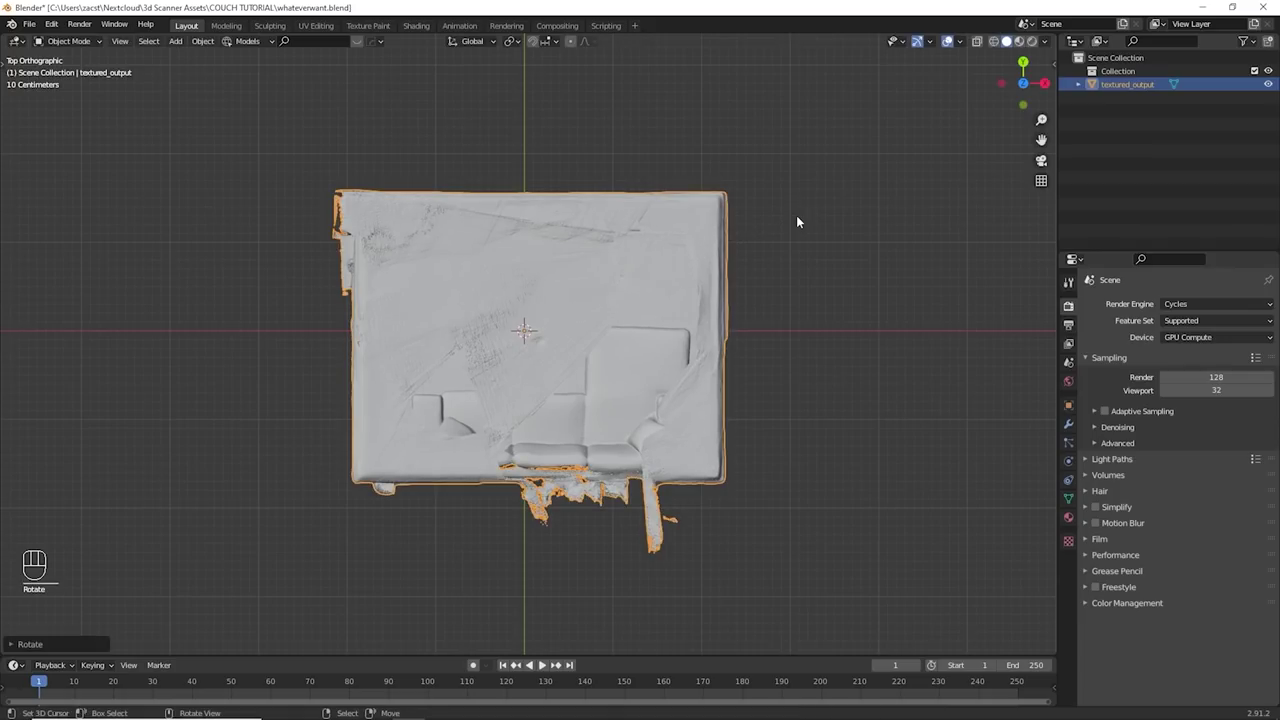
{"action": "left_click_drag", "start_coordinate": [545, 389], "coordinate": [564, 350]}
{"action": "left_click_drag", "start_coordinate": [644, 449], "coordinate": [627, 307]}
{"action": "middle_click", "coordinate": [610, 354]}
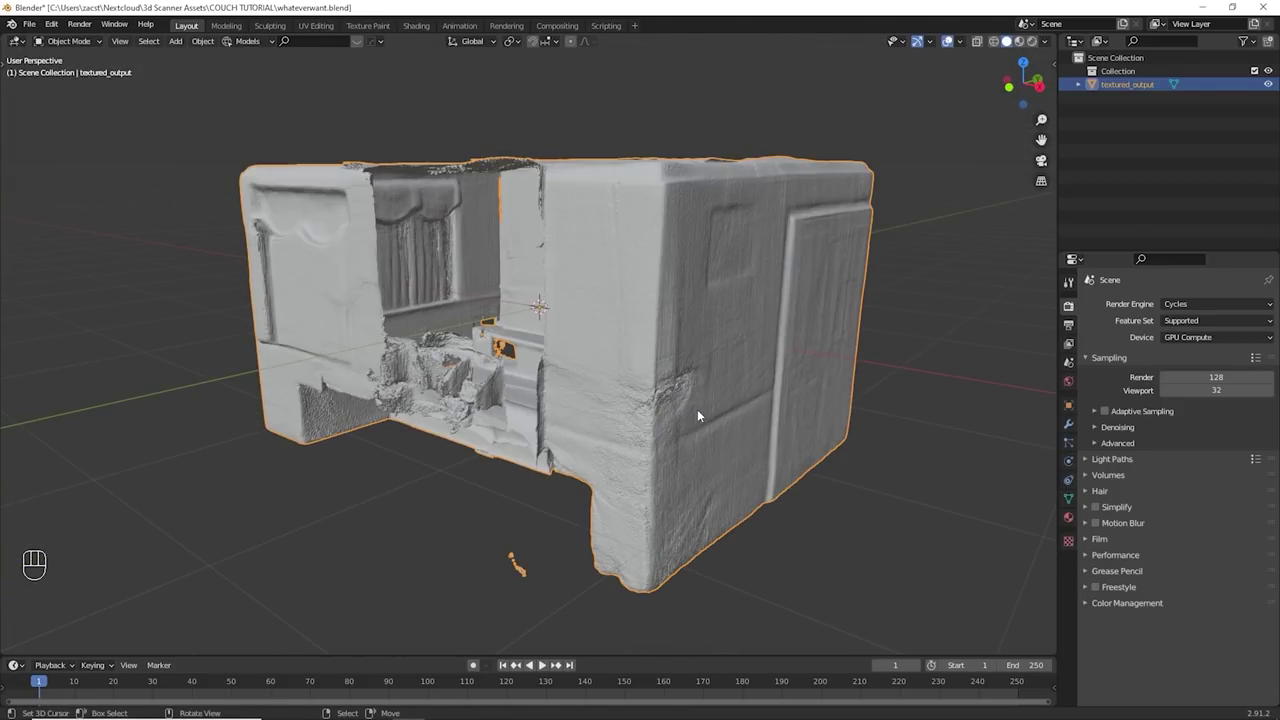
- Move the aligned room scan about 0.4 m to reposition it on the grid
{"action": "key", "text": "g"}
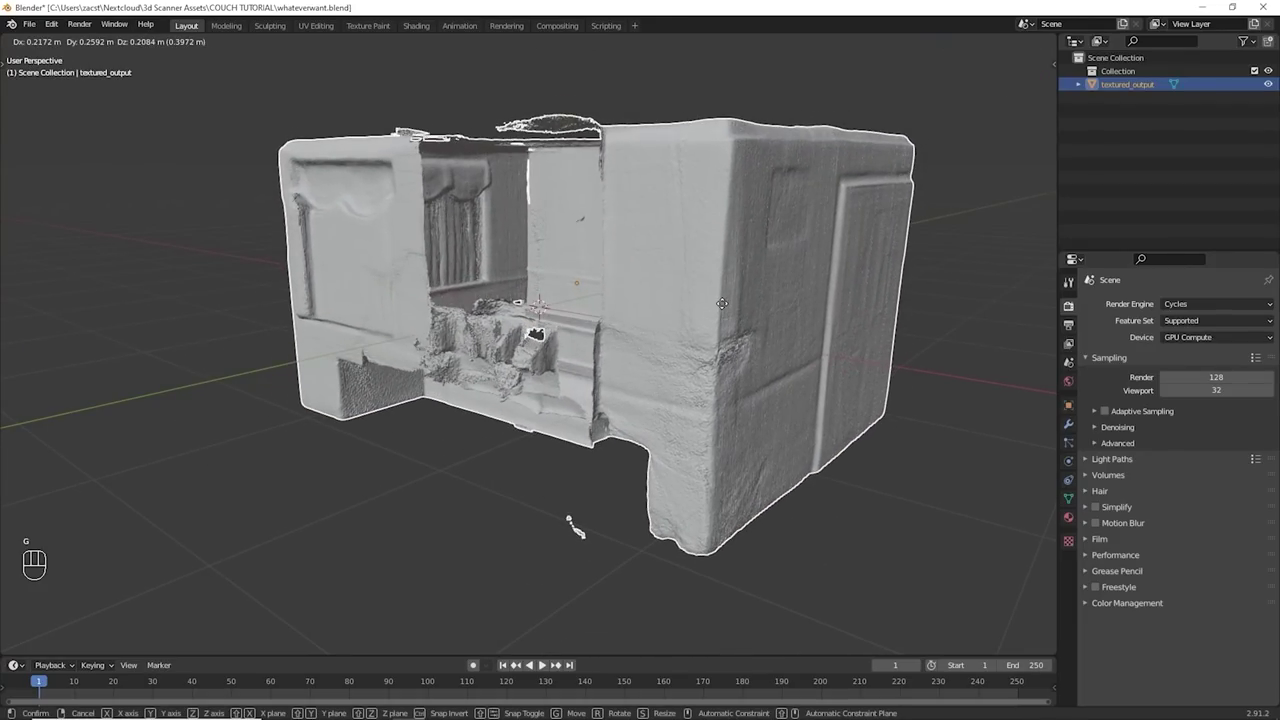
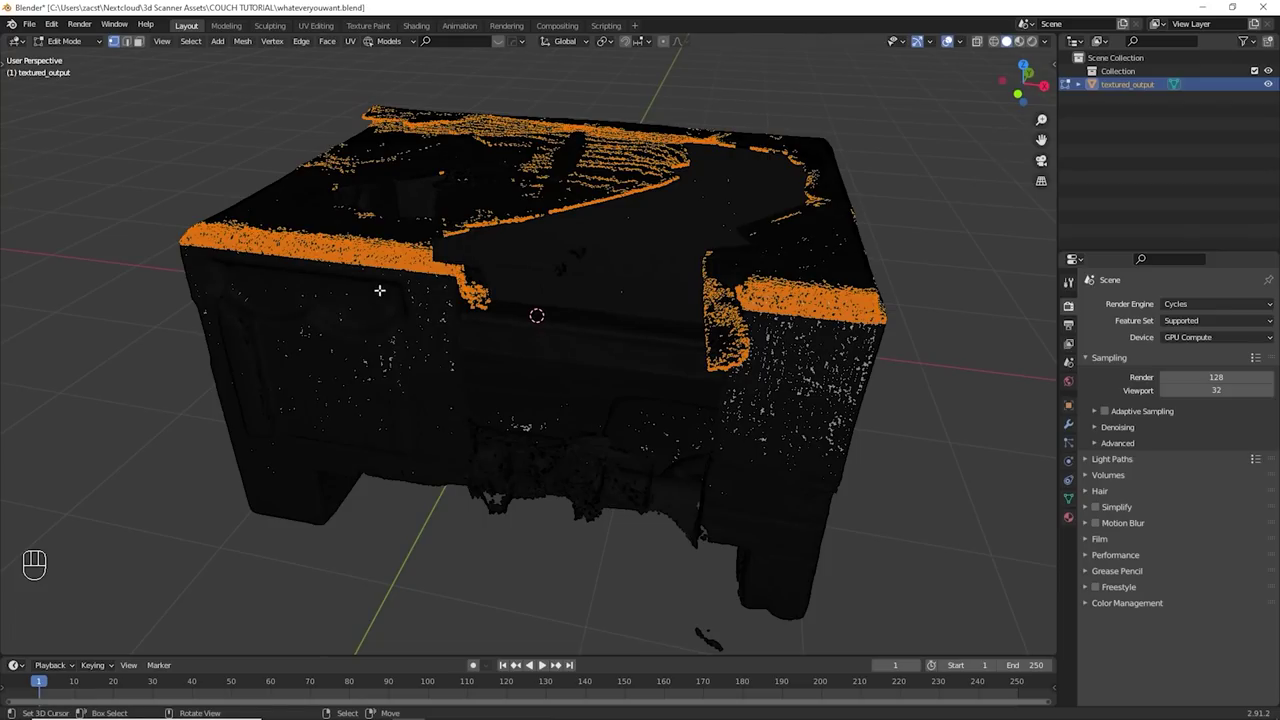
{"action": "key", "text": "KP_1"}
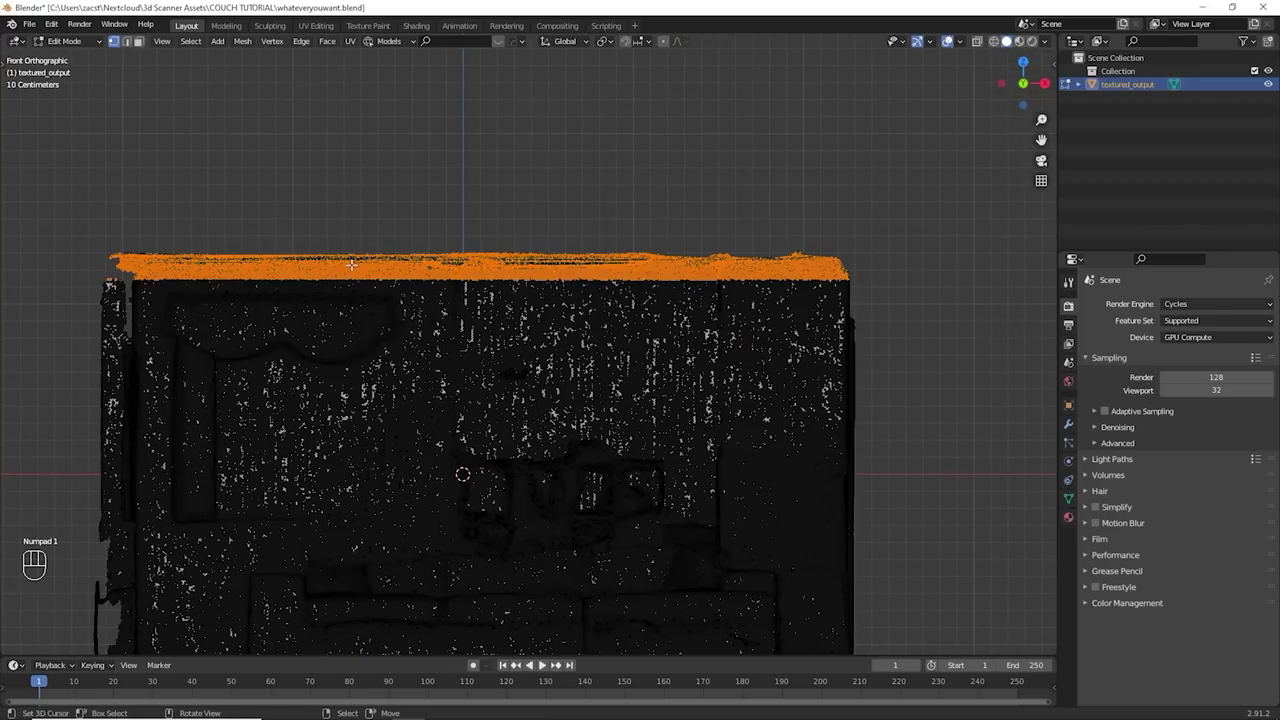
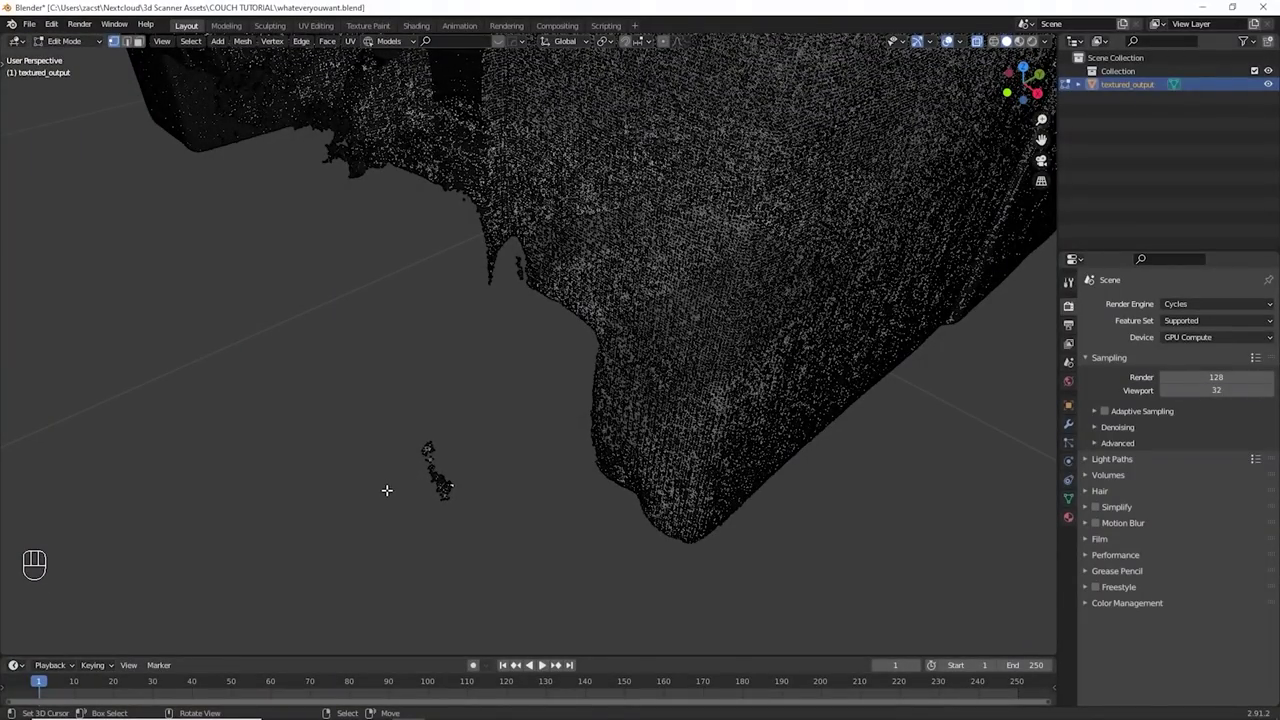
- Circle-select the stray fragment floating below the room and delete its vertices
{"action": "key", "text": "c"}
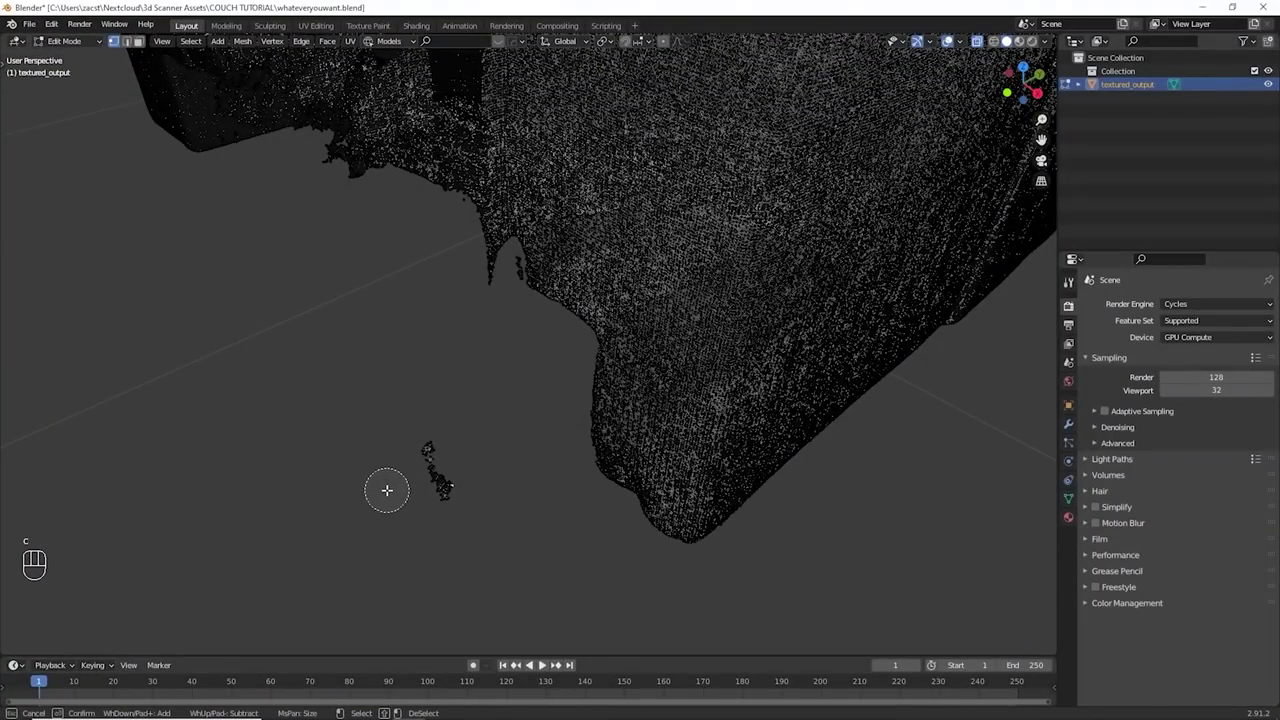
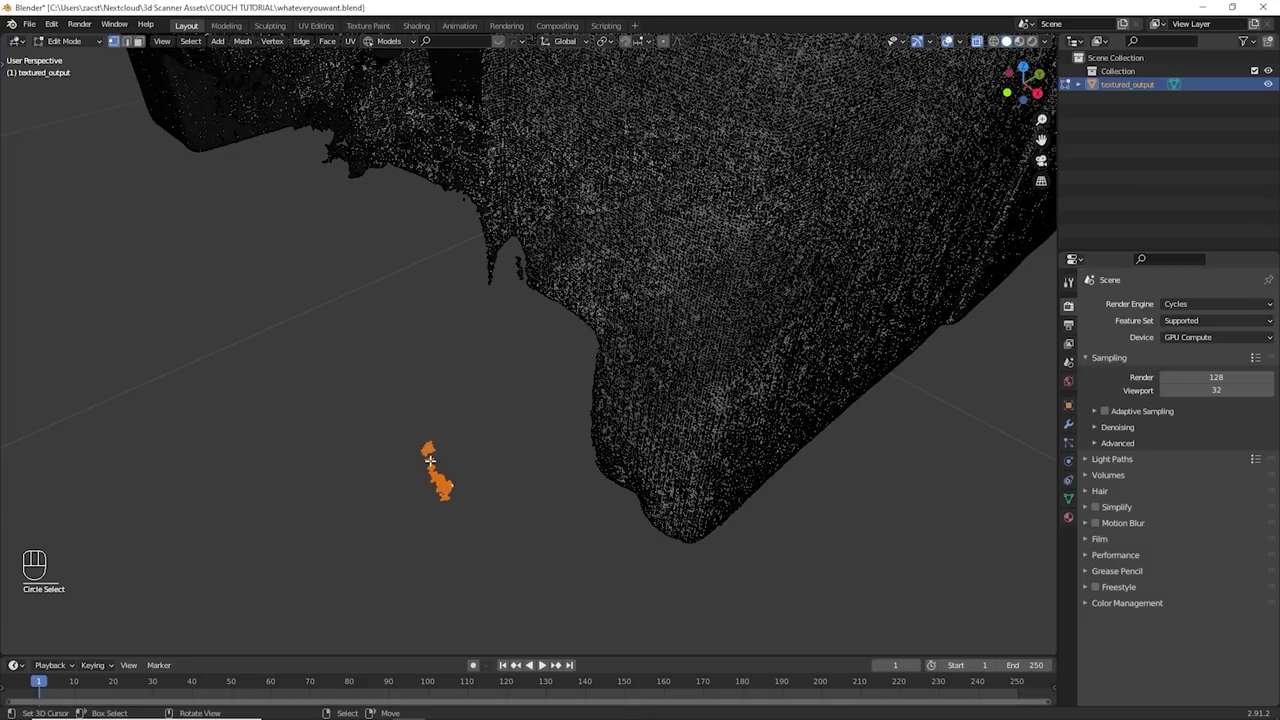
{"action": "key", "text": "x"}
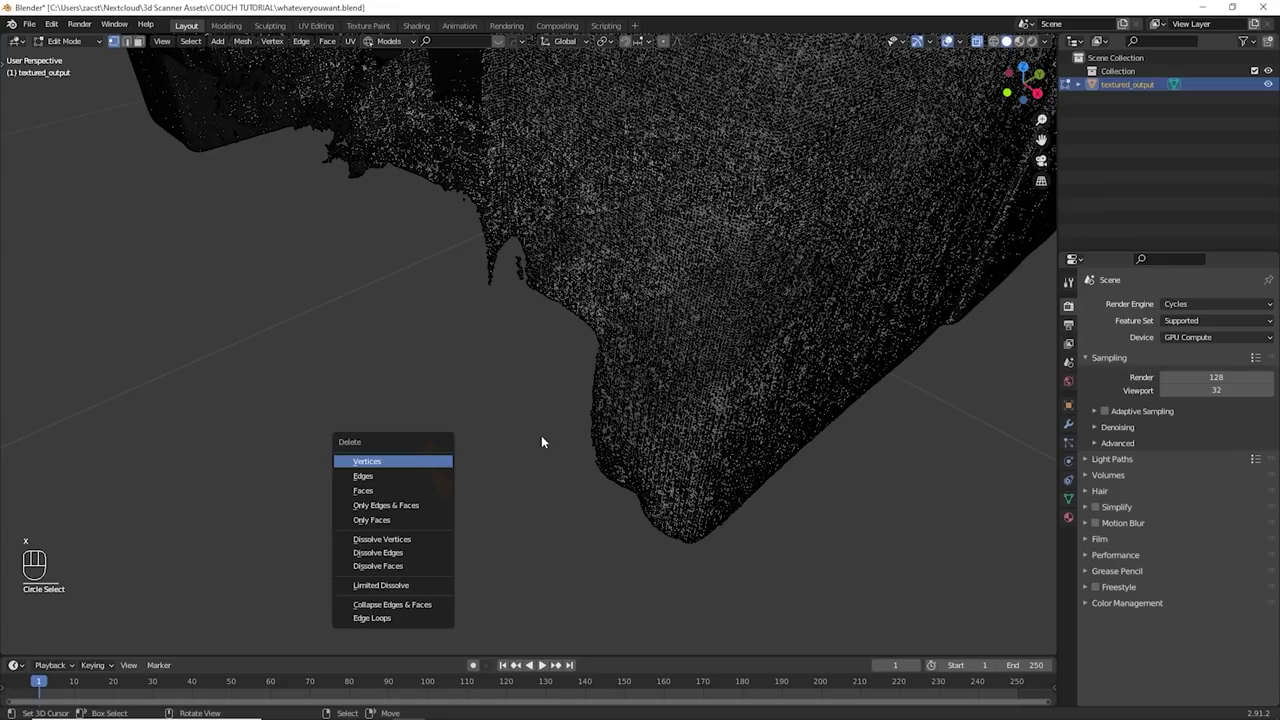
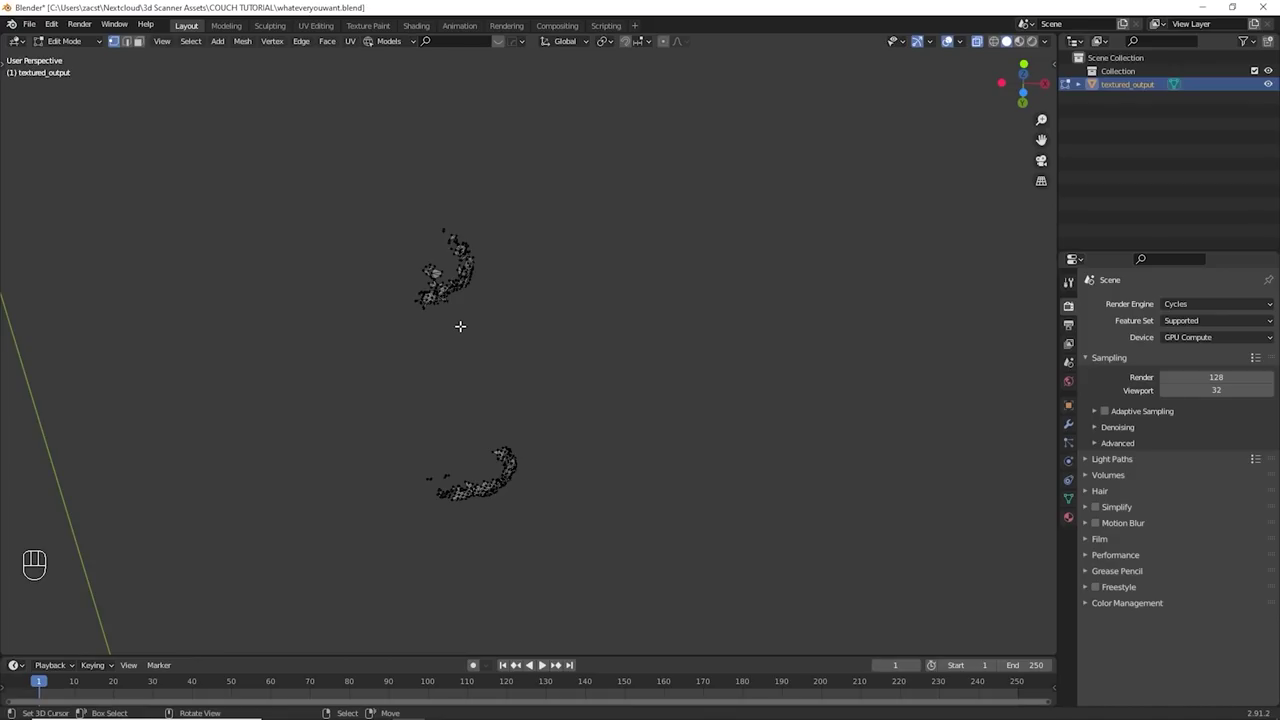
- Select two more loose scan fragments and delete their vertices from the mesh
{"action": "key", "text": "t"}
{"action": "key", "text": "t"}
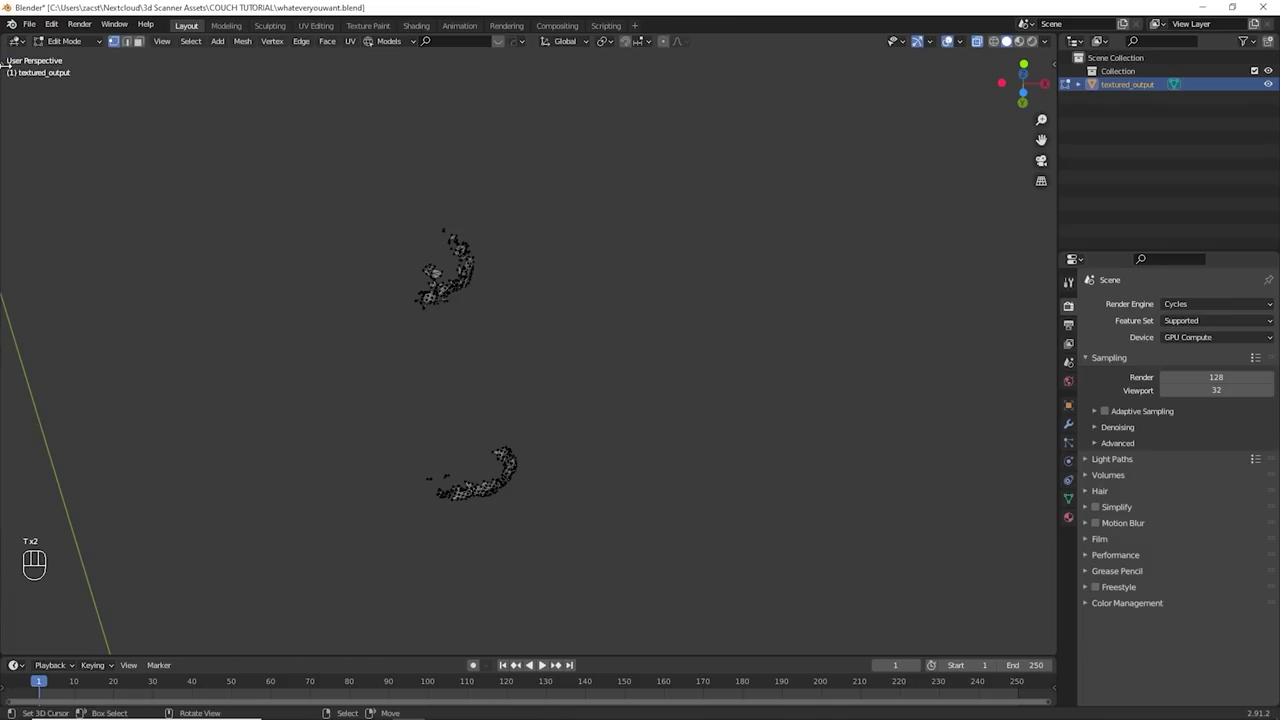
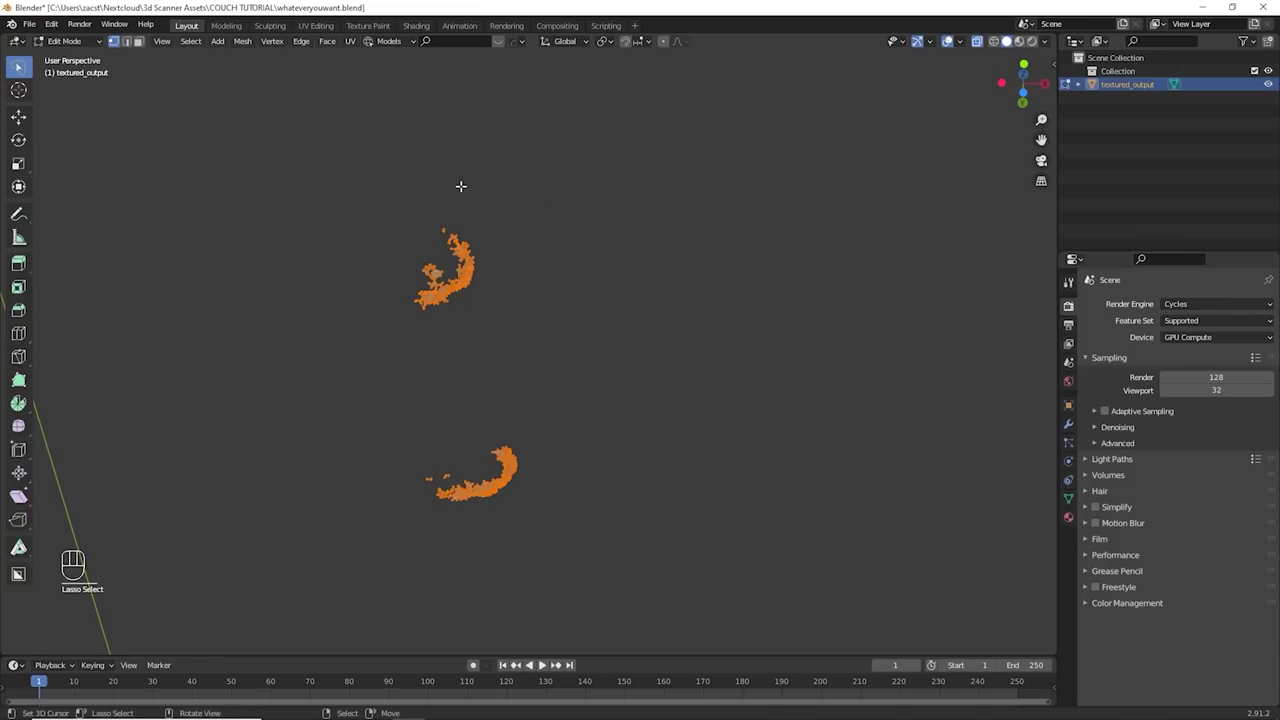
{"action": "key", "text": "x"}
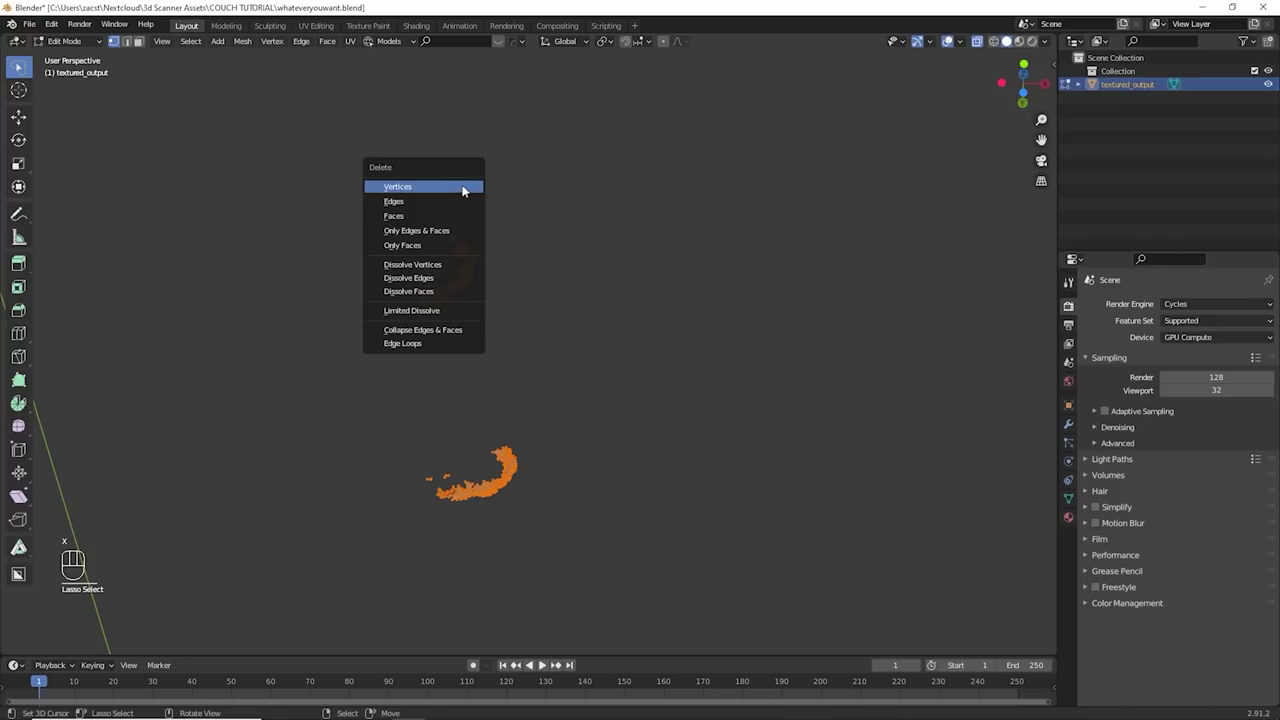
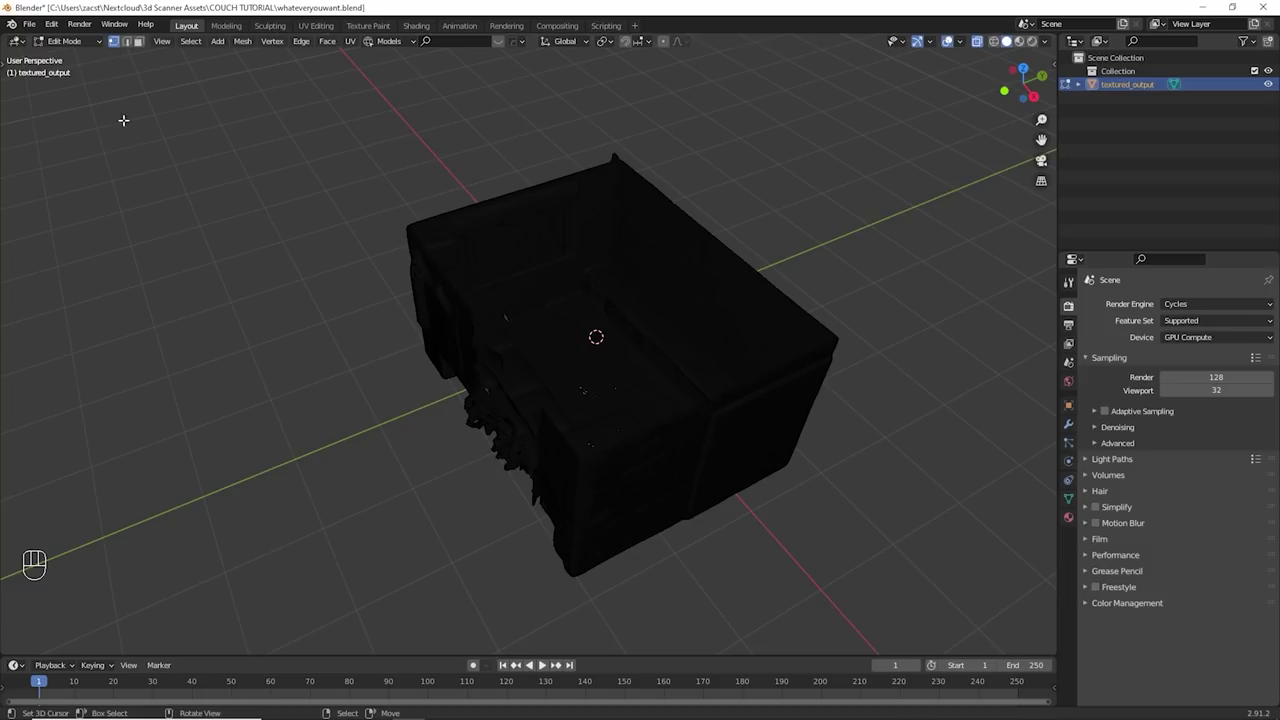
- Orbit around the cleaned room mesh to inspect its outer walls from all sides
{"action": "left_click_drag", "start_coordinate": [62, 47], "coordinate": [71, 60]}
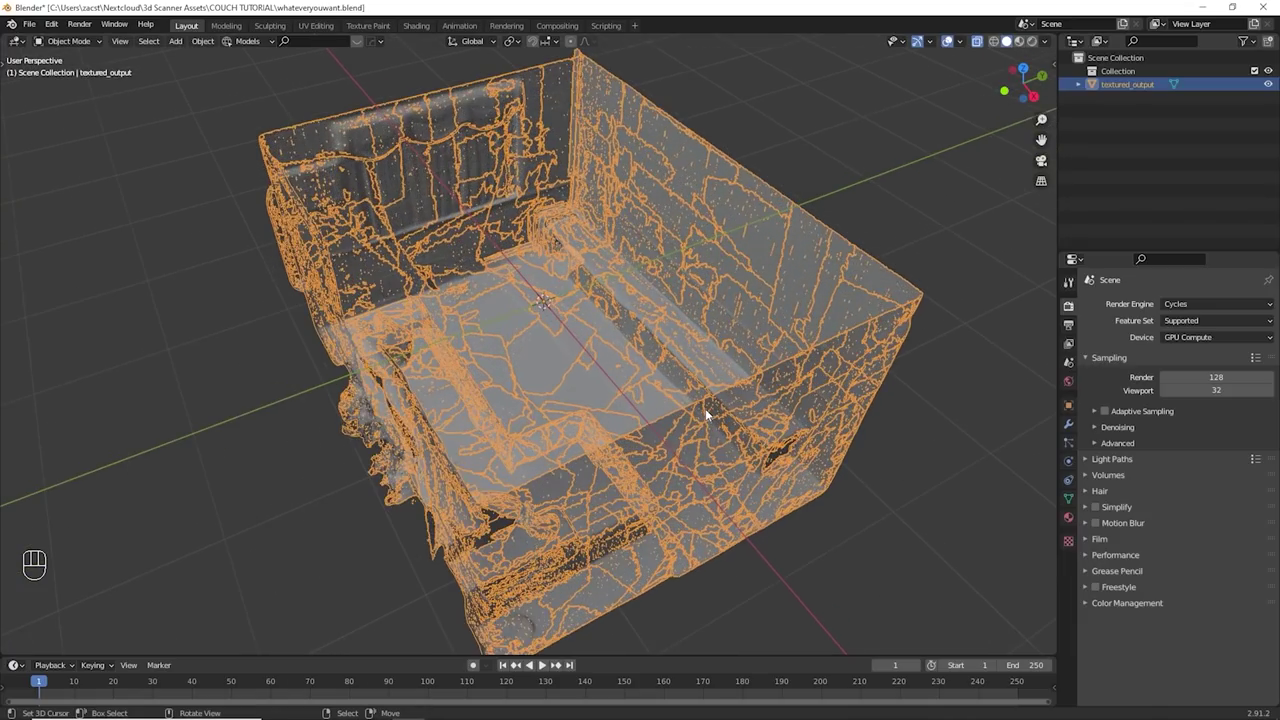
{"action": "left_click_drag", "start_coordinate": [674, 418], "coordinate": [623, 412]}
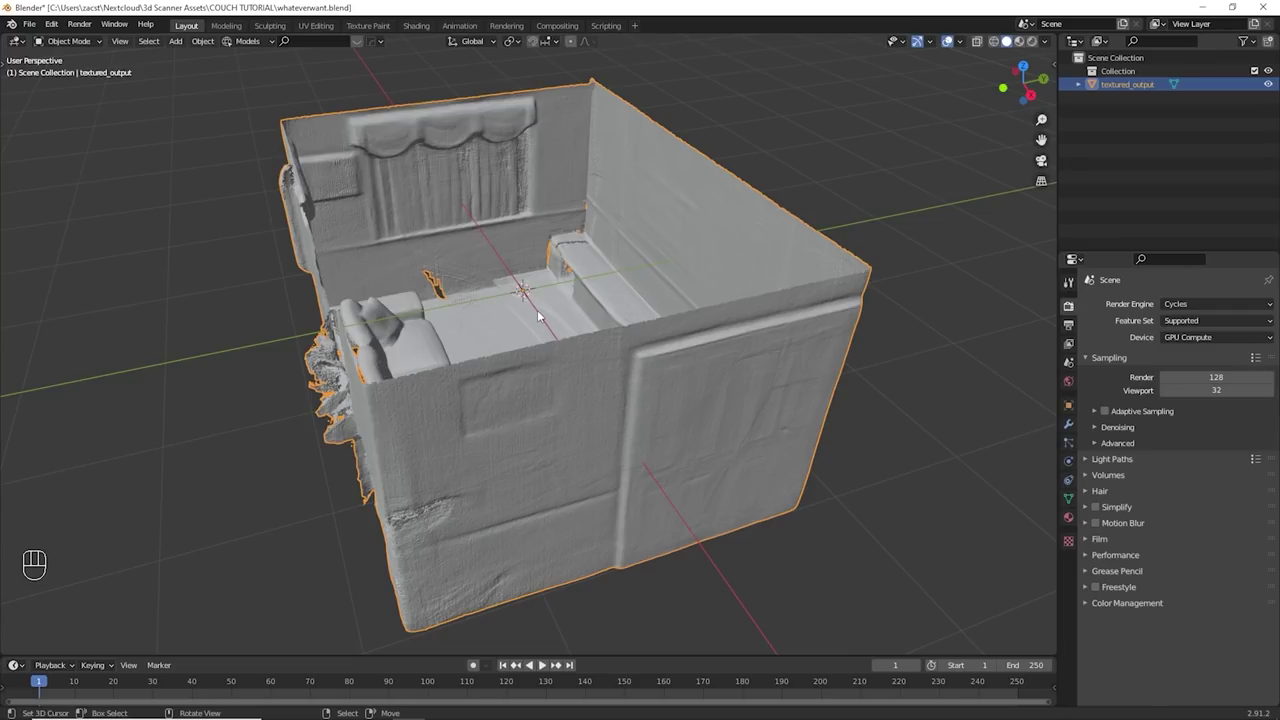
{"action": "left_click_drag", "start_coordinate": [490, 416], "coordinate": [498, 423]}
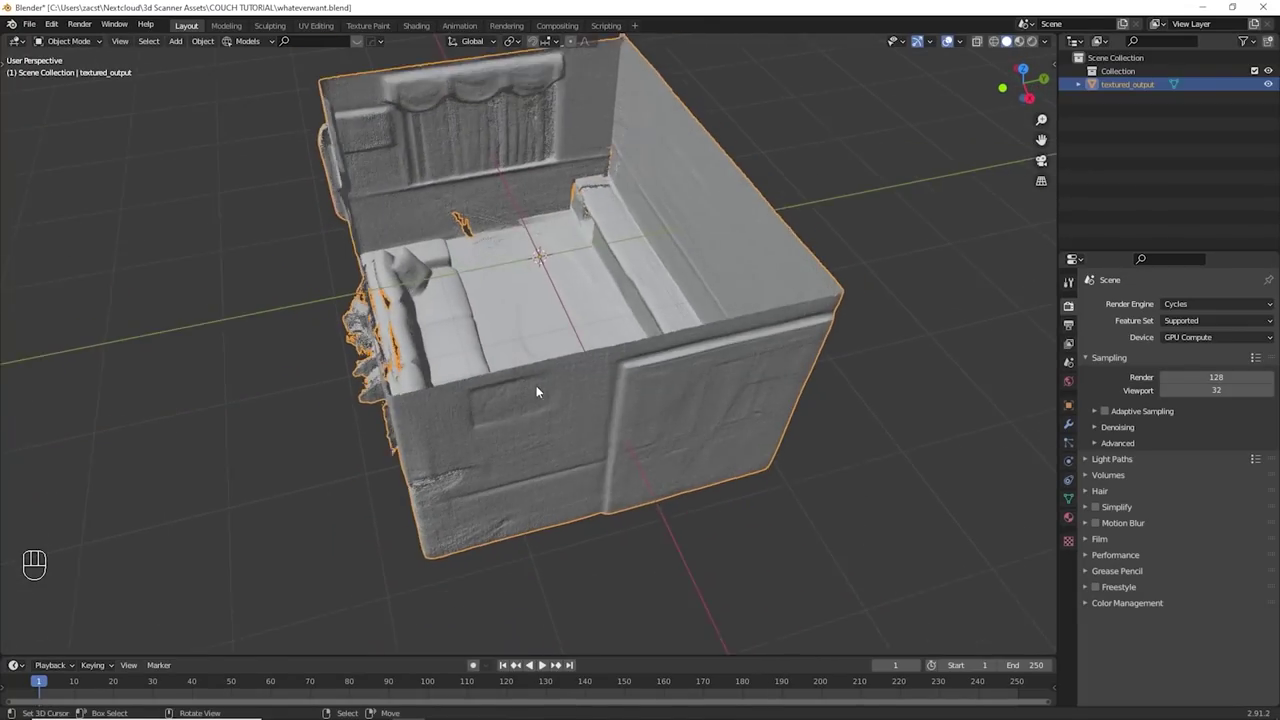
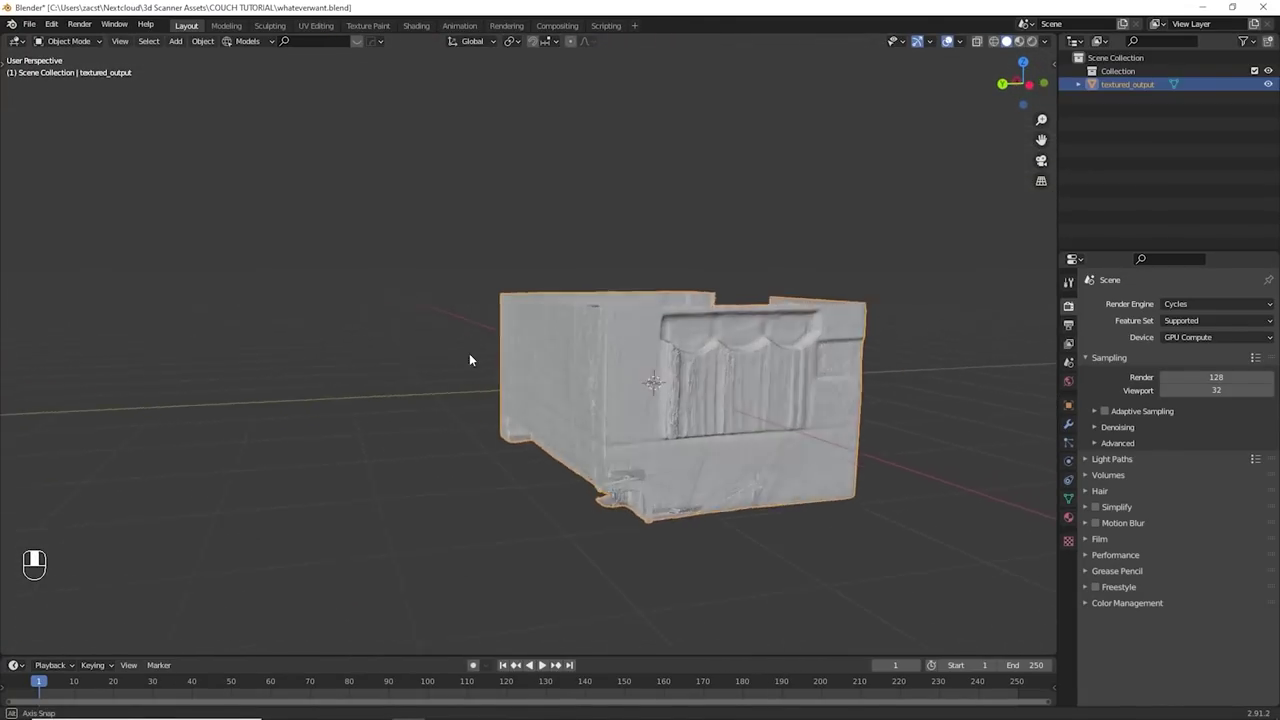
{"action": "left_click_drag", "start_coordinate": [619, 456], "coordinate": [589, 315]}
{"action": "left_click_drag", "start_coordinate": [589, 323], "coordinate": [586, 349]}
{"action": "left_click_drag", "start_coordinate": [588, 308], "coordinate": [563, 408]}
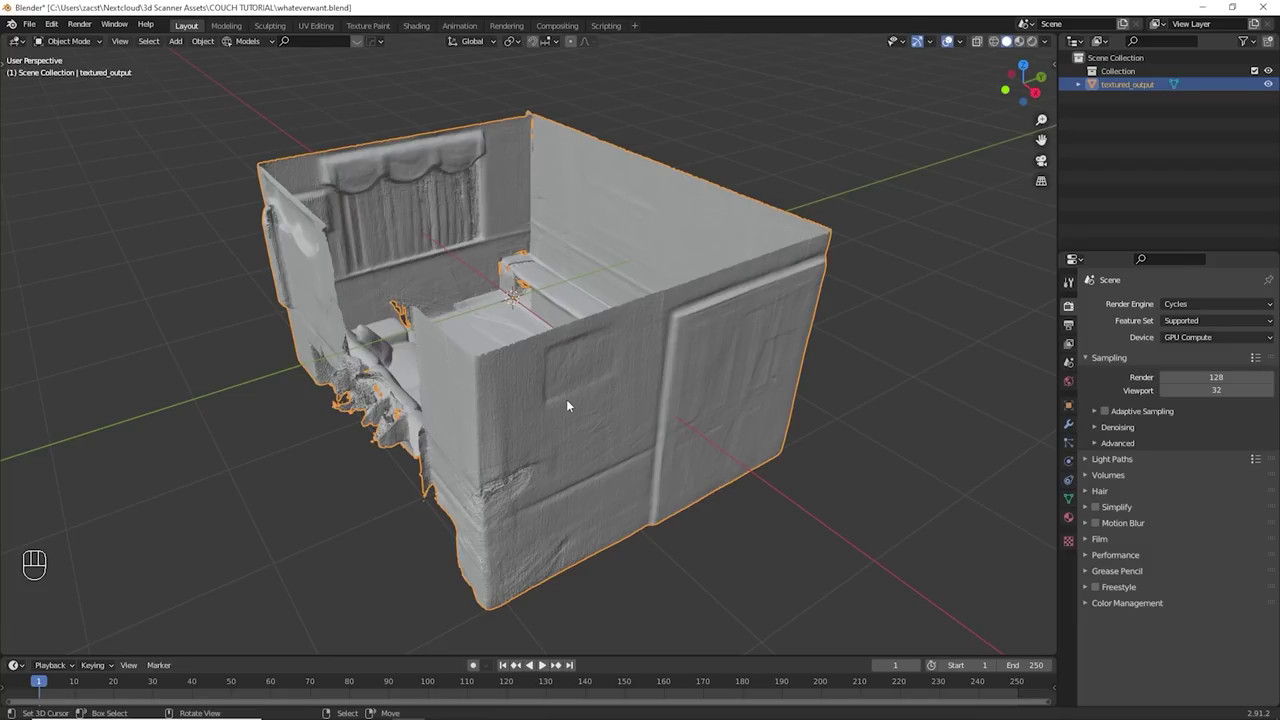
{"action": "left_click_drag", "start_coordinate": [621, 352], "coordinate": [606, 304]}
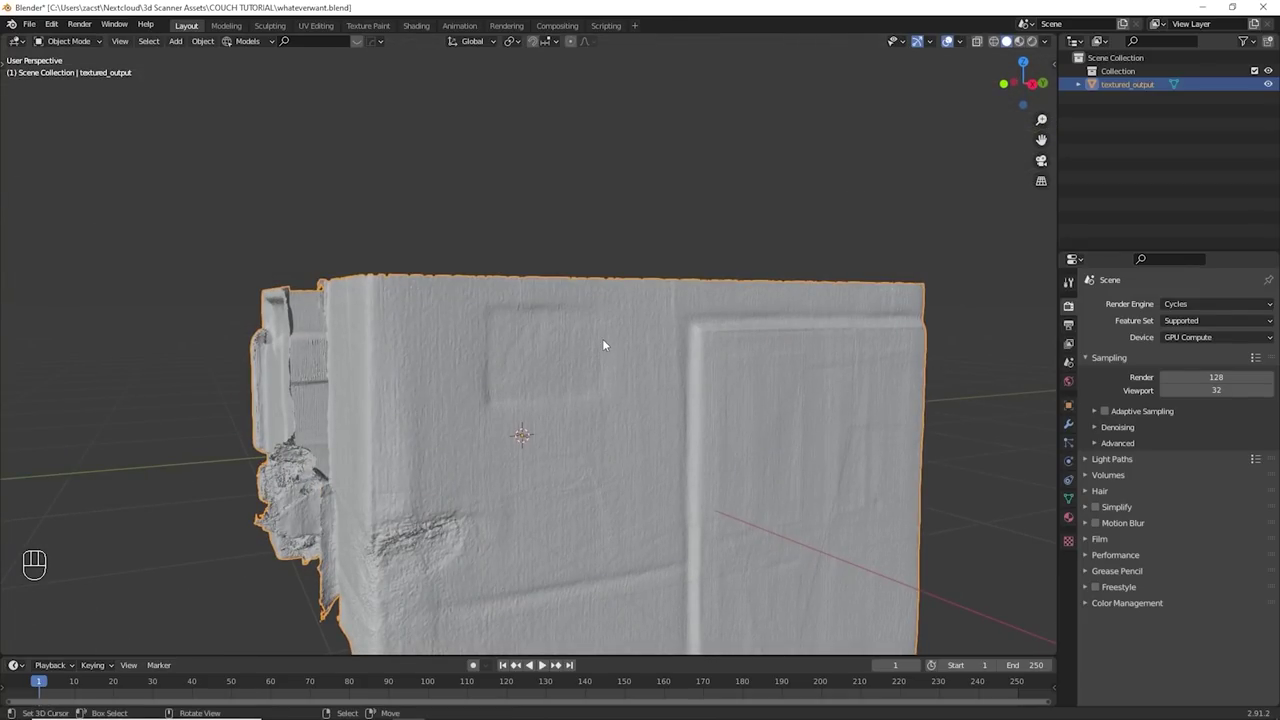
{"action": "left_click_drag", "start_coordinate": [608, 376], "coordinate": [595, 399]}
{"action": "left_click_drag", "start_coordinate": [517, 233], "coordinate": [446, 217]}
{"action": "left_click_drag", "start_coordinate": [454, 254], "coordinate": [561, 172]}
{"action": "left_click_drag", "start_coordinate": [561, 172], "coordinate": [538, 218]}
- Look over the front wall into the room and zoom in on the couch and back wall
{"action": "left_click_drag", "start_coordinate": [542, 320], "coordinate": [580, 459]}
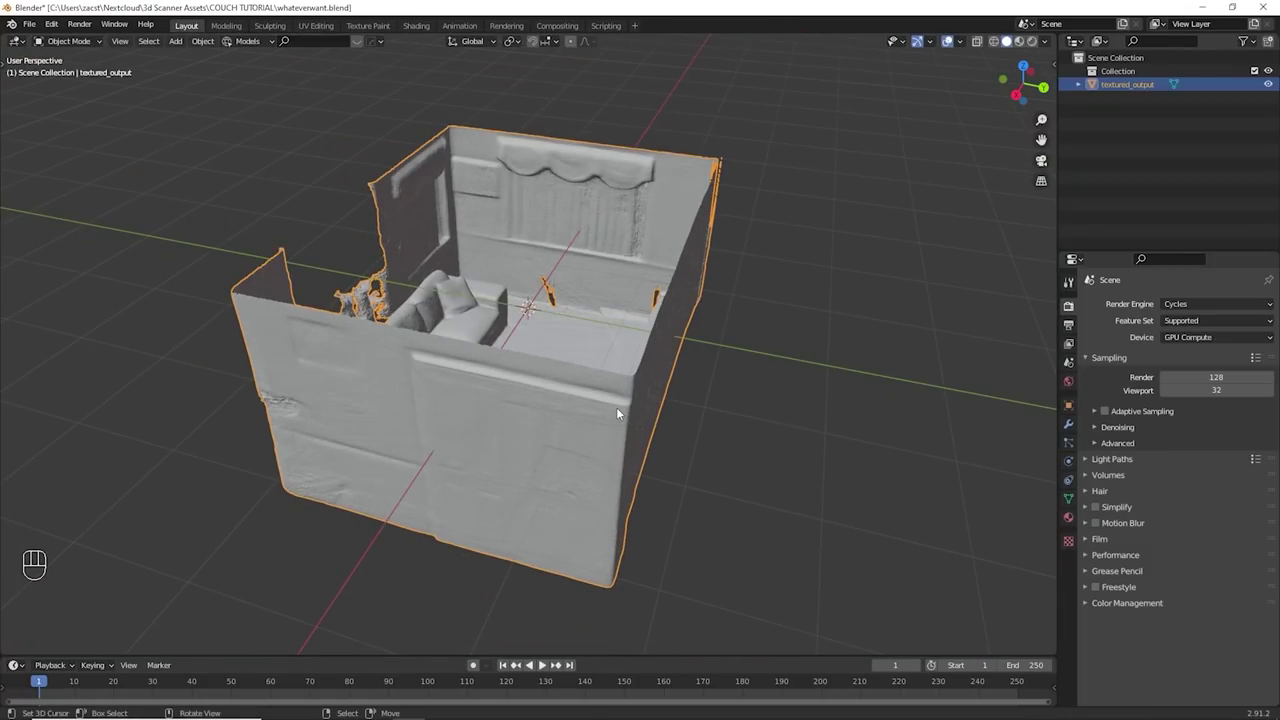
{"action": "left_click_drag", "start_coordinate": [1054, 46], "coordinate": [807, 307]}
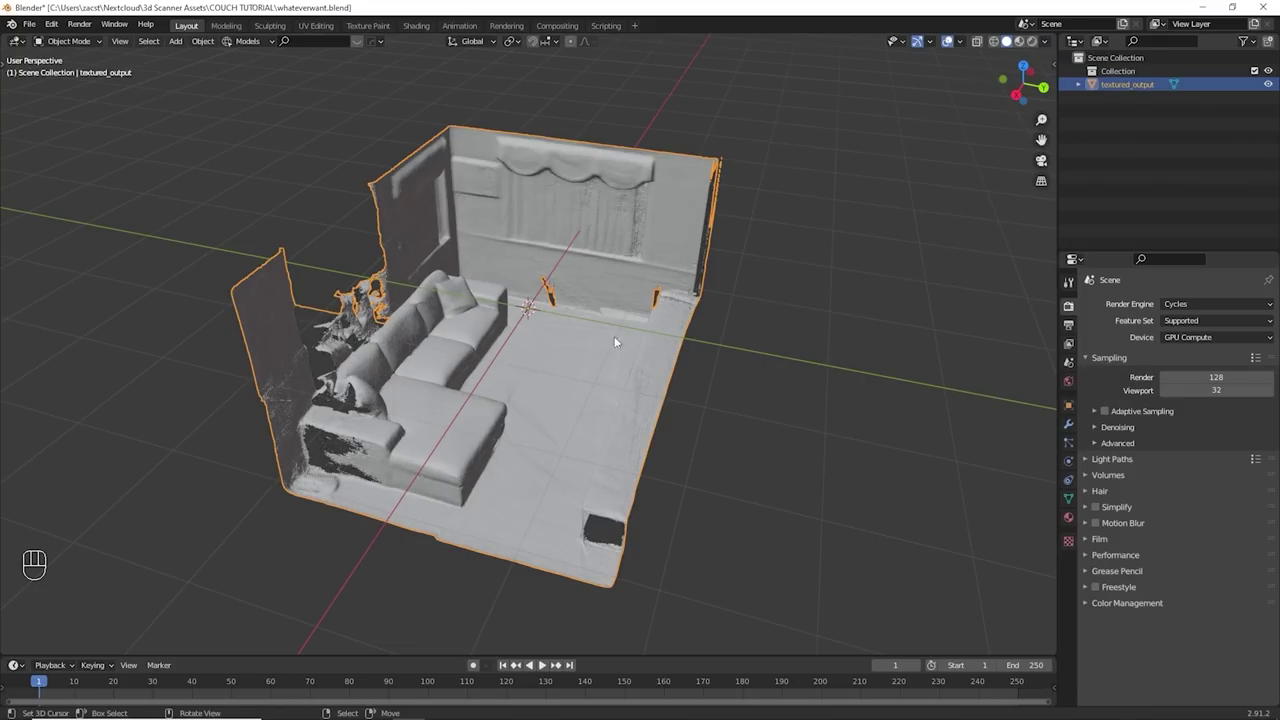
{"action": "left_click_drag", "start_coordinate": [490, 496], "coordinate": [487, 468]}
{"action": "left_click_drag", "start_coordinate": [516, 423], "coordinate": [494, 447]}
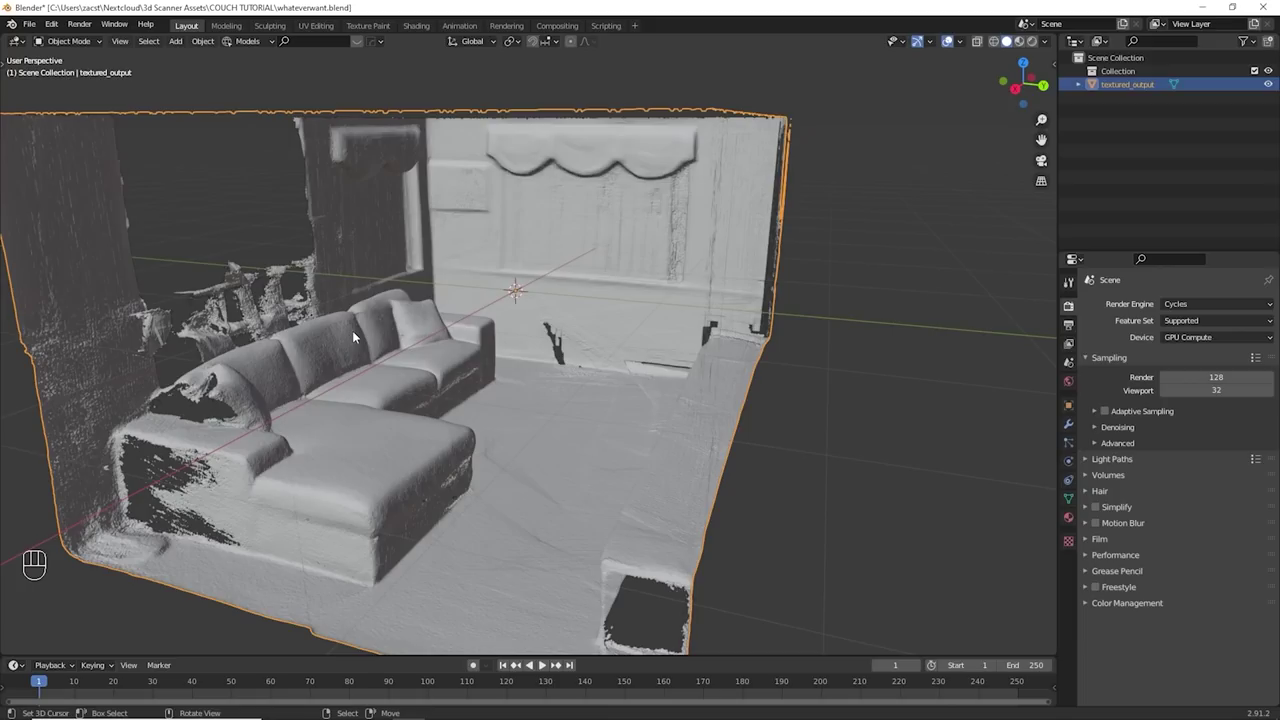
{"action": "left_click", "coordinate": [642, 319]}
{"action": "left_click_drag", "start_coordinate": [621, 319], "coordinate": [408, 279]}
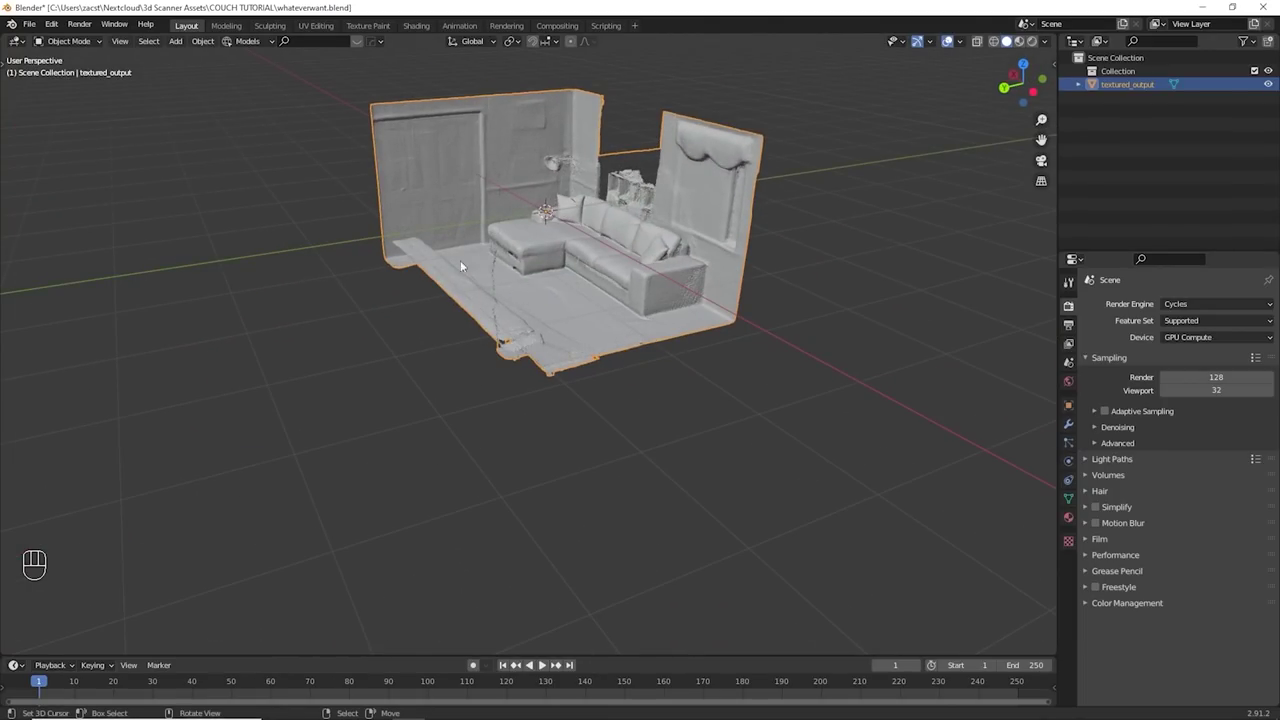
{"action": "left_click_drag", "start_coordinate": [576, 285], "coordinate": [691, 281]}
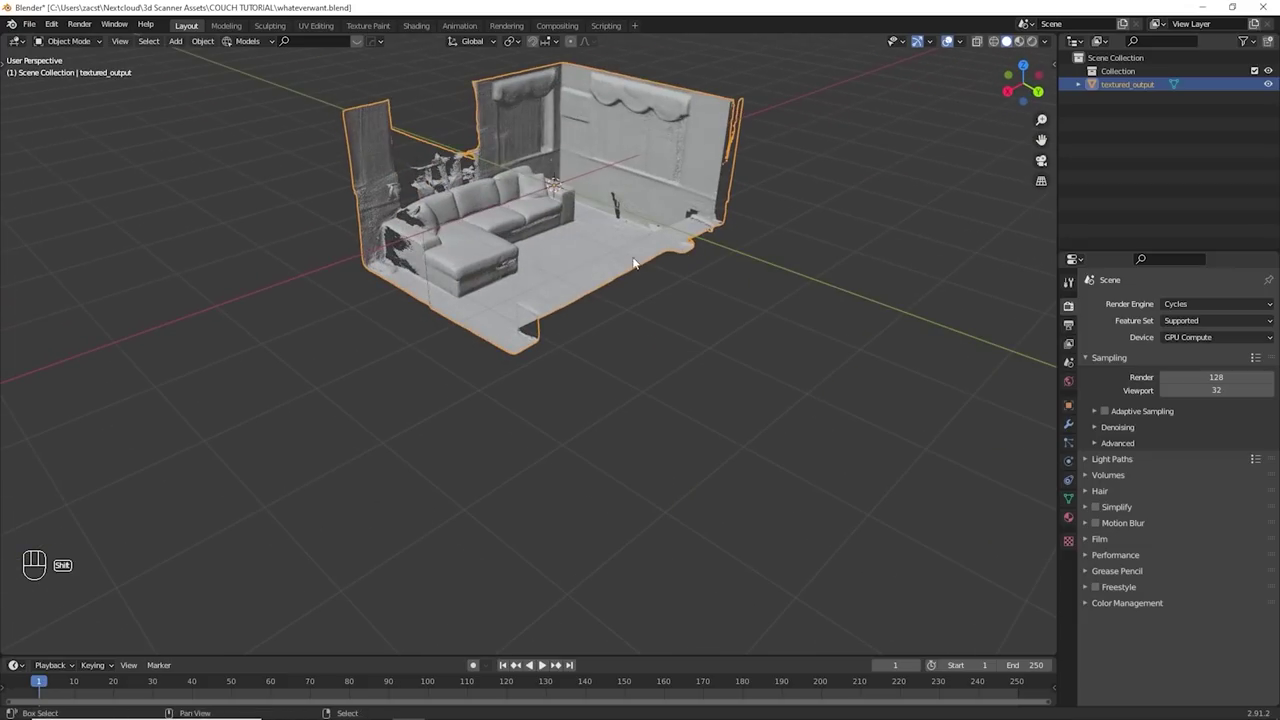
{"action": "left_click_drag", "start_coordinate": [540, 250], "coordinate": [544, 354]}
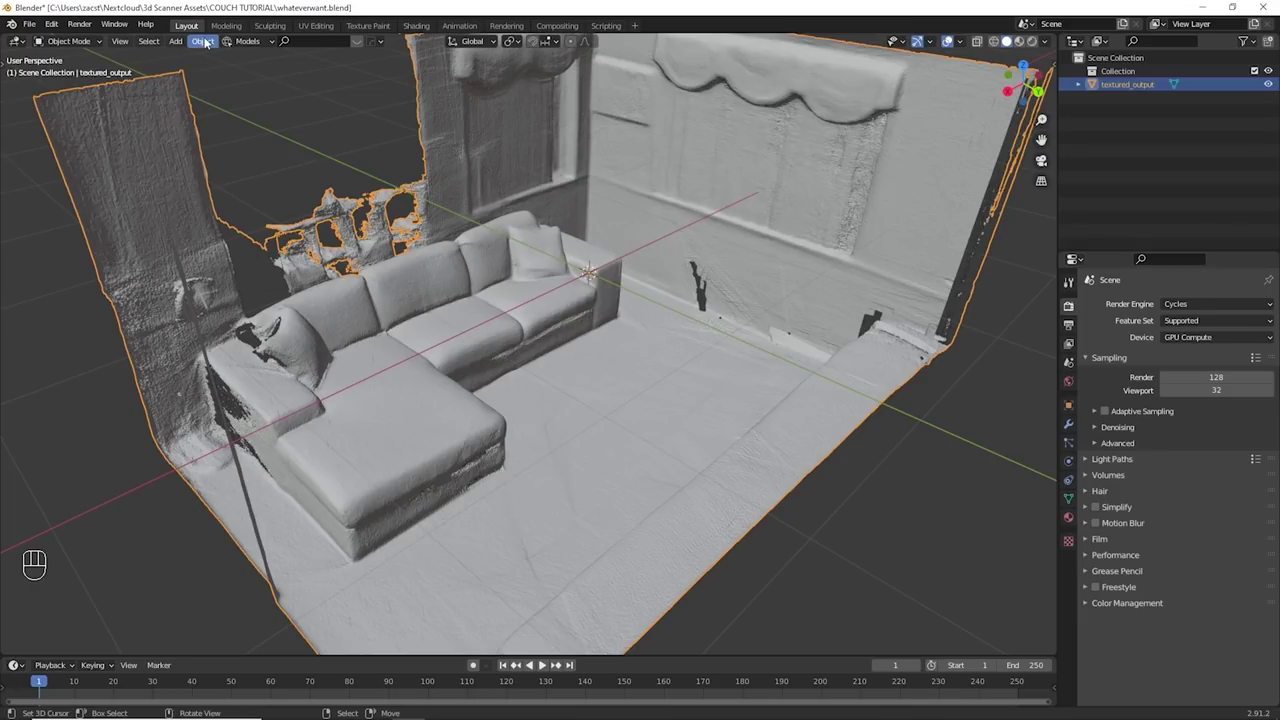
- Add a Camera and drag it down inside the room toward the floor beside the couch
{"action": "left_click_drag", "start_coordinate": [176, 45], "coordinate": [334, 255]}
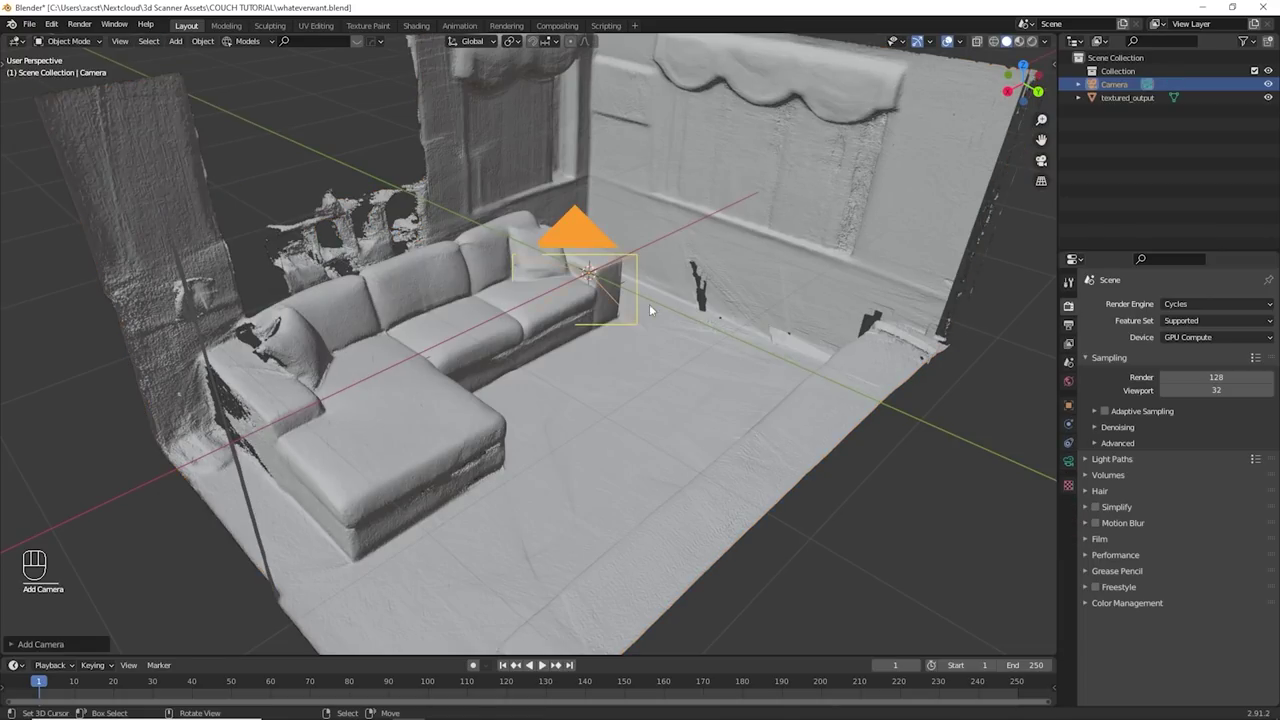
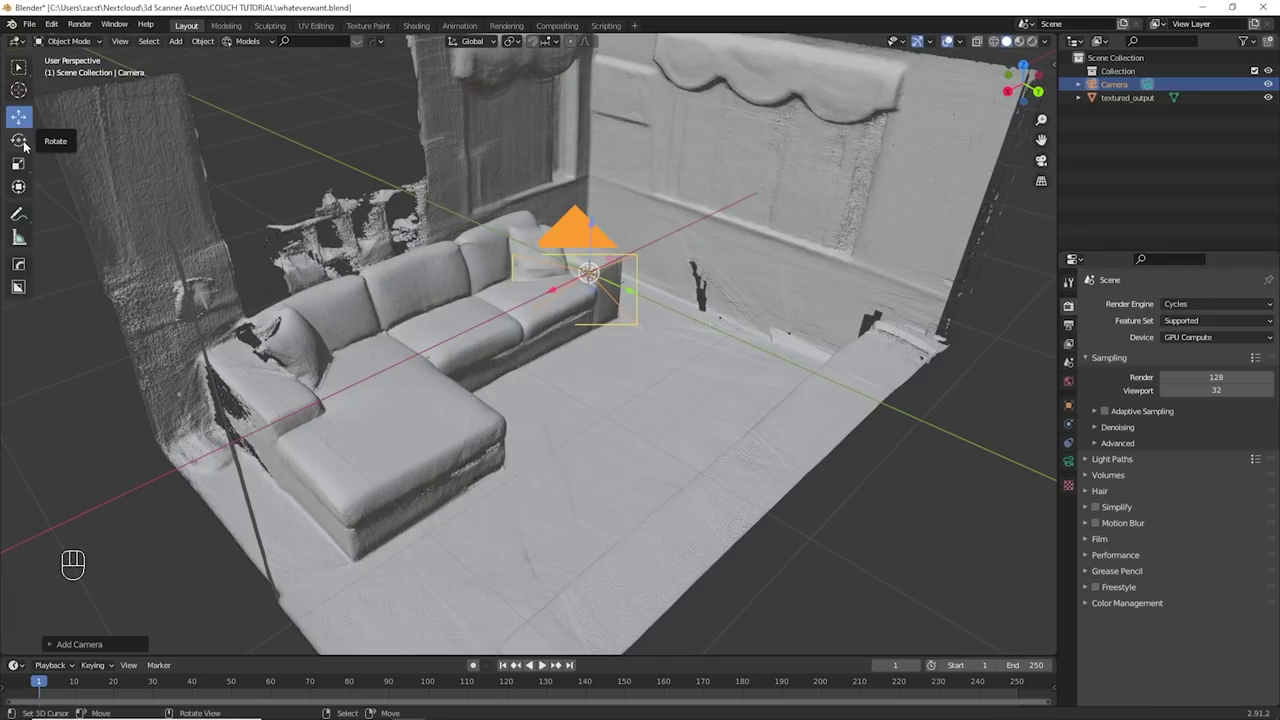
{"action": "left_click", "coordinate": [34, 169]}
{"action": "left_click", "coordinate": [32, 141]}
{"action": "left_click_drag", "start_coordinate": [23, 115], "coordinate": [19, 159]}
{"action": "left_click", "coordinate": [22, 171]}
{"action": "left_click", "coordinate": [24, 126]}
{"action": "left_click_drag", "start_coordinate": [618, 245], "coordinate": [790, 335]}
{"action": "left_click_drag", "start_coordinate": [737, 294], "coordinate": [618, 365]}
{"action": "left_click_drag", "start_coordinate": [618, 365], "coordinate": [540, 299]}
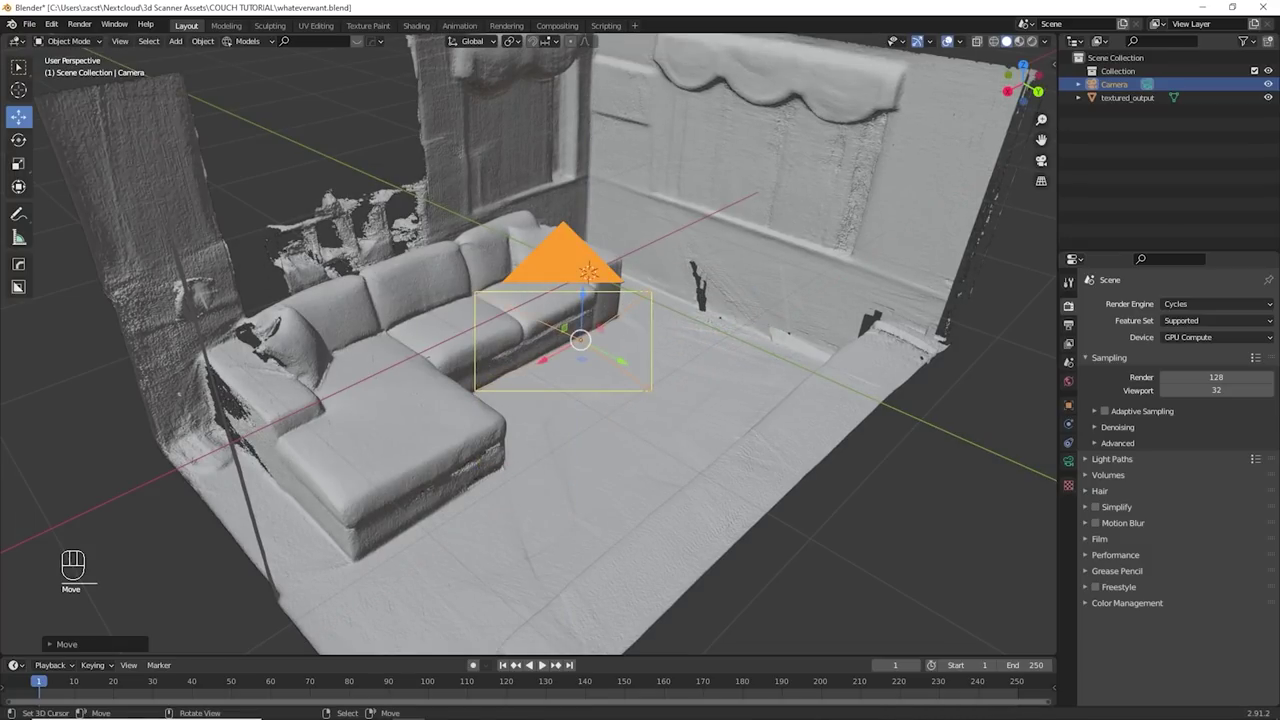
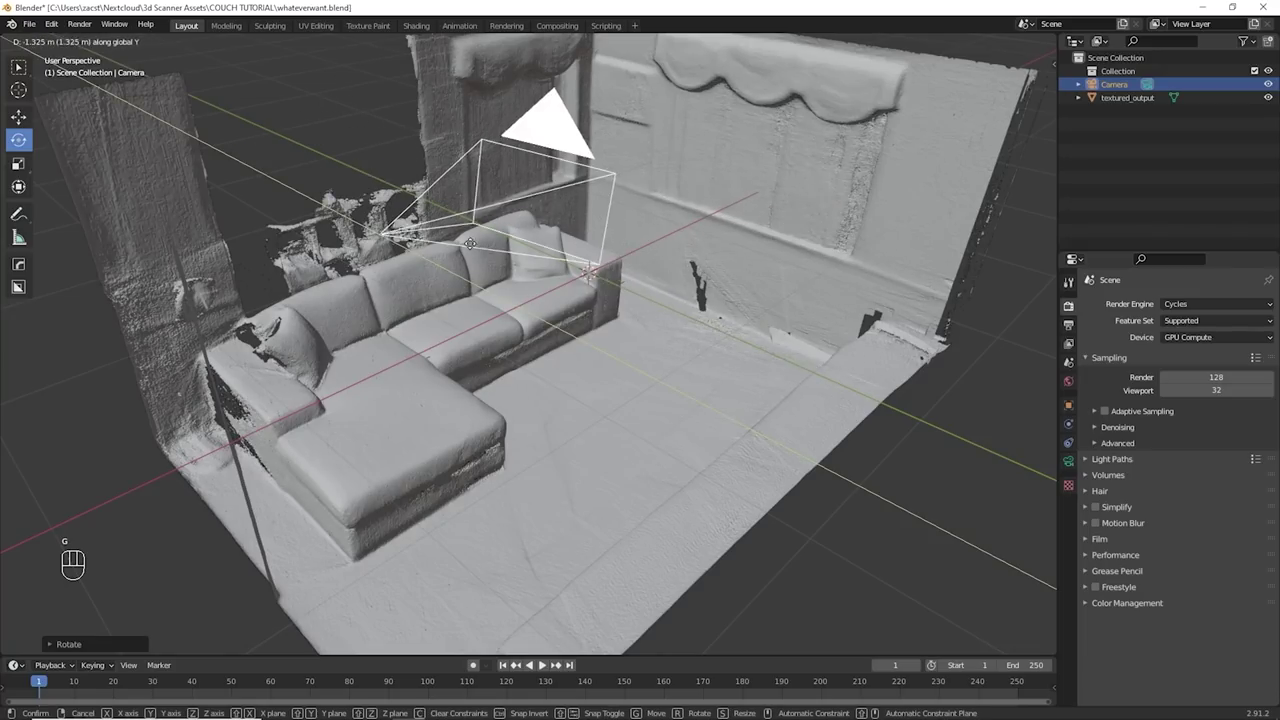
- Nudge and rotate the camera so it sits beside the couch facing the back wall
{"action": "key", "text": "g"}
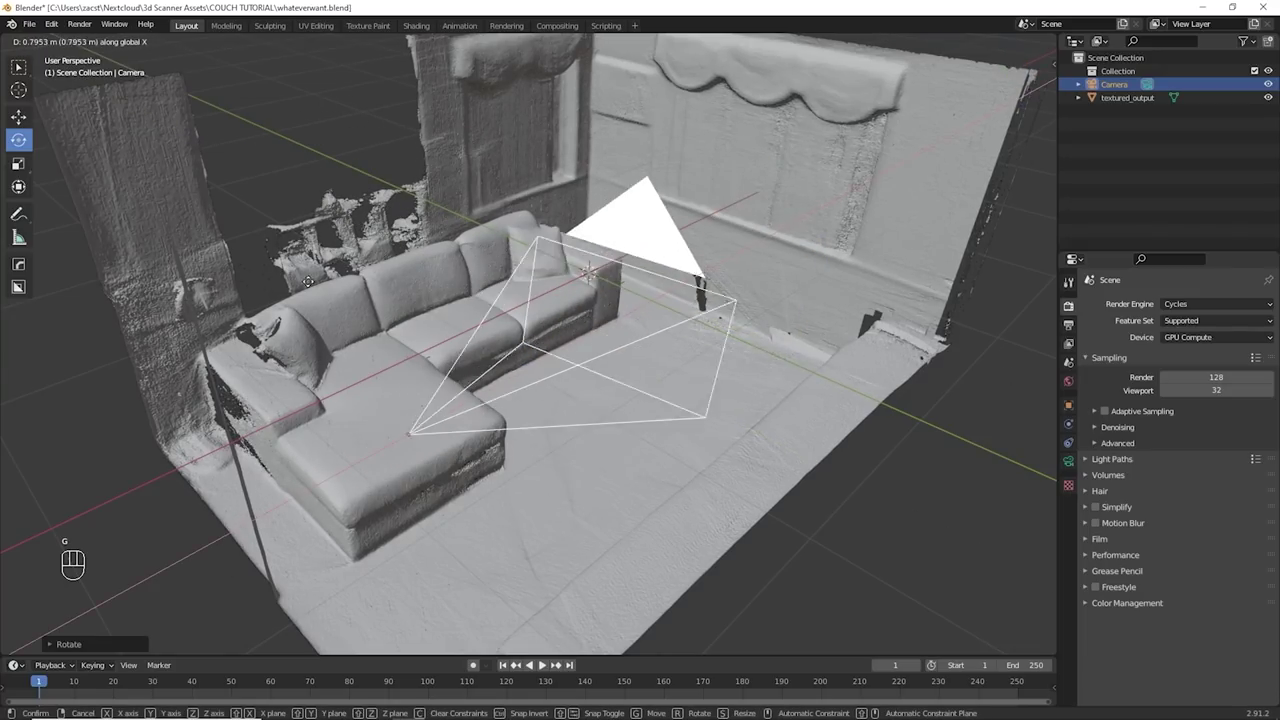
{"action": "key", "text": "r"}
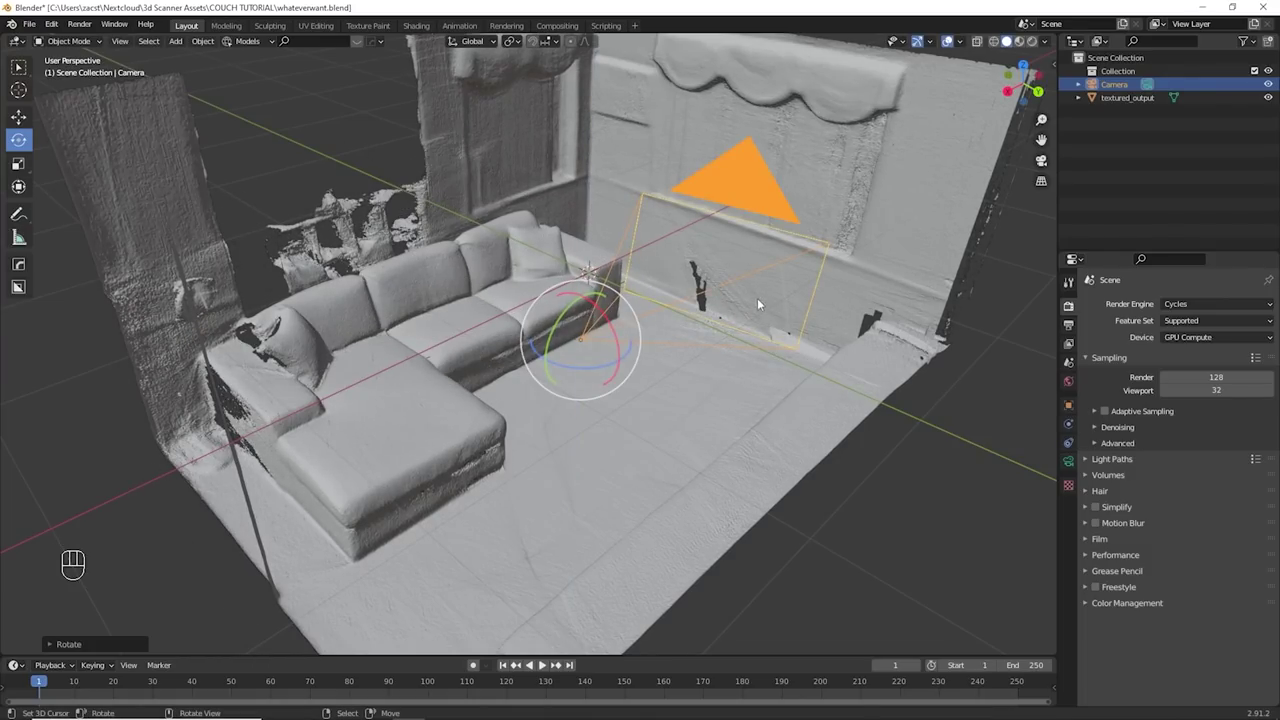
{"action": "key", "text": "g"}
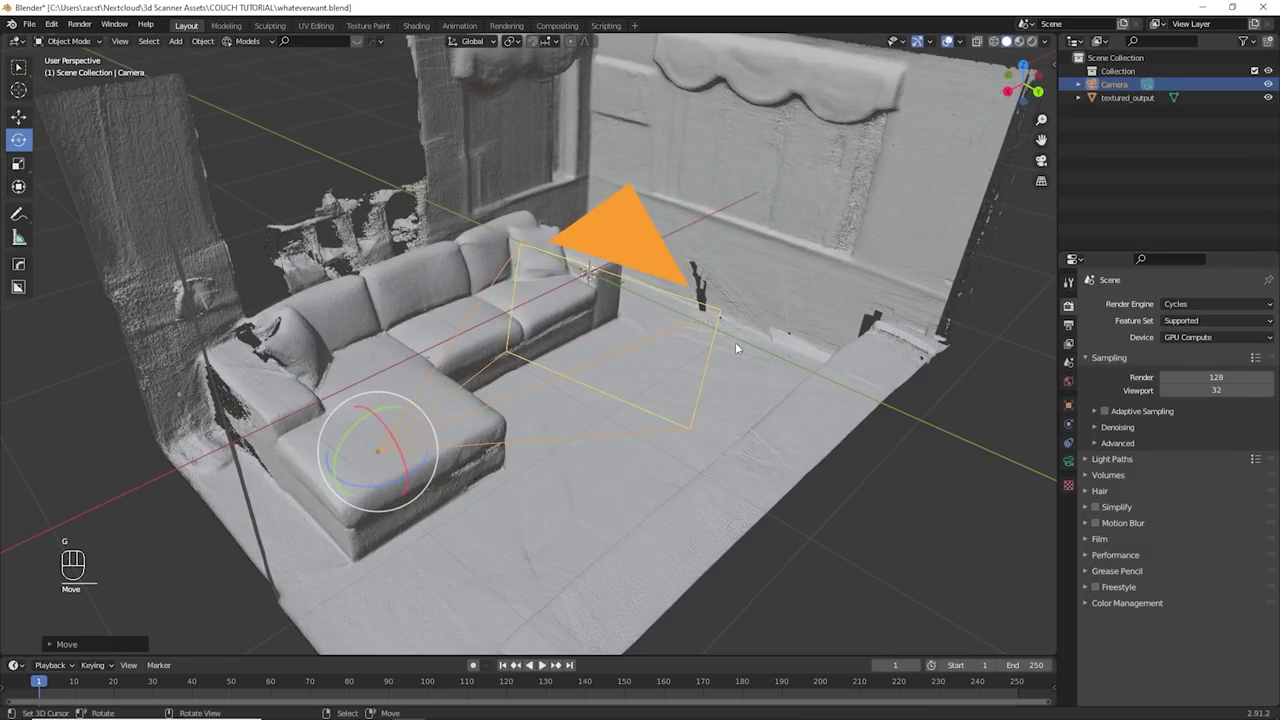
{"action": "key", "text": "r"}
{"action": "left_click_drag", "start_coordinate": [468, 379], "coordinate": [382, 351]}
{"action": "key", "text": "g"}
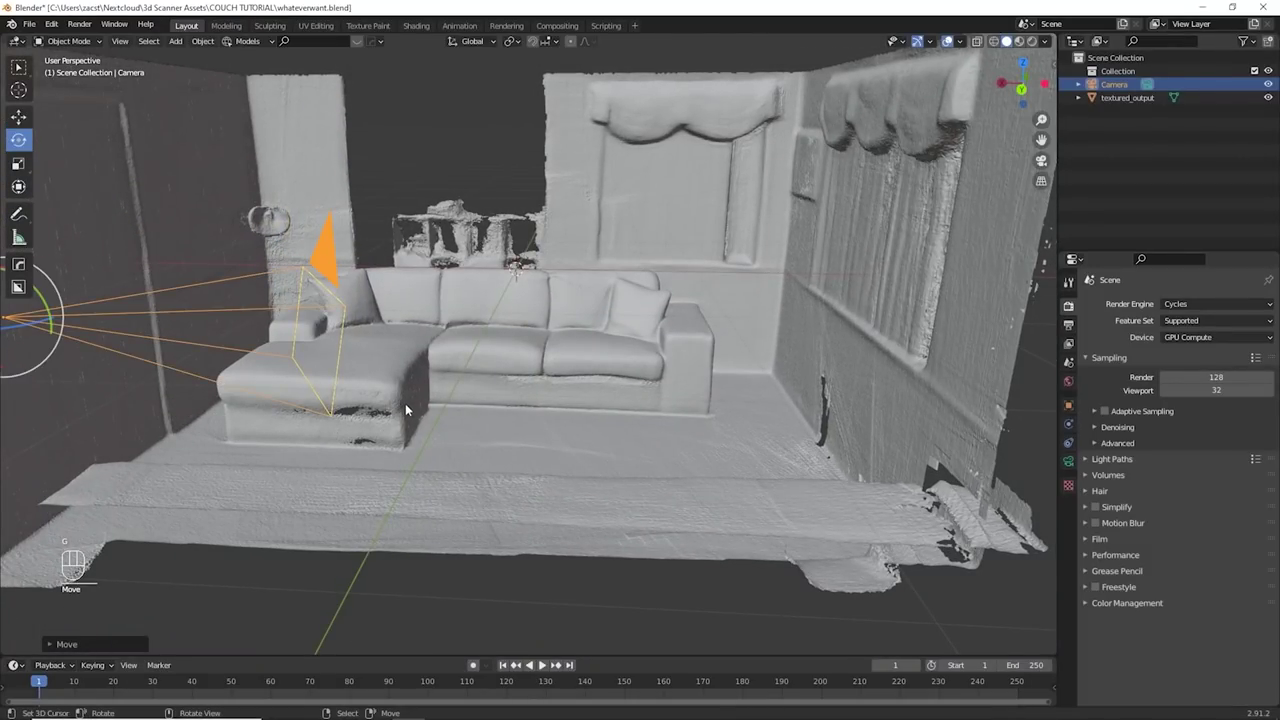
- Fly the viewport through the room to a low viewpoint beside the couch arm
{"action": "left_click_drag", "start_coordinate": [384, 419], "coordinate": [148, 402]}
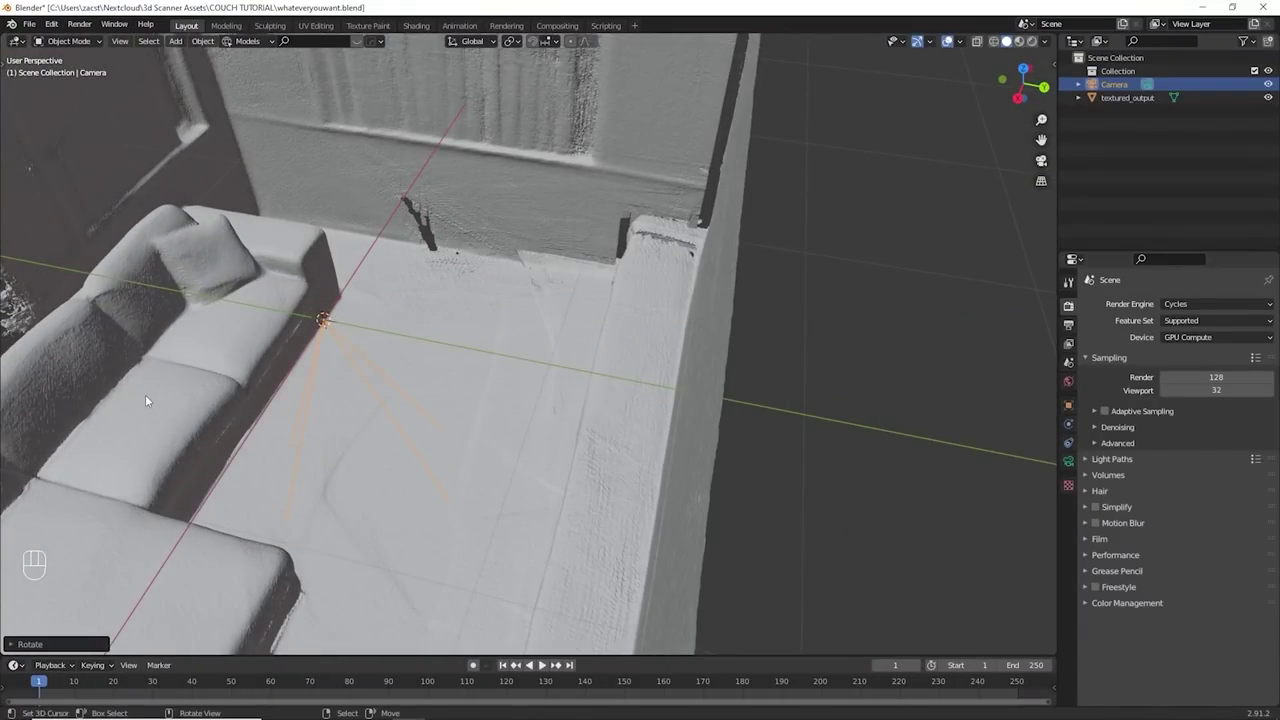
{"action": "left_click_drag", "start_coordinate": [342, 429], "coordinate": [300, 462]}
{"action": "left_click_drag", "start_coordinate": [422, 533], "coordinate": [417, 469]}
{"action": "left_click_drag", "start_coordinate": [395, 555], "coordinate": [312, 462]}
{"action": "left_click_drag", "start_coordinate": [352, 469], "coordinate": [351, 443]}
{"action": "left_click_drag", "start_coordinate": [358, 448], "coordinate": [365, 473]}
{"action": "left_click_drag", "start_coordinate": [394, 475], "coordinate": [402, 482]}
{"action": "left_click_drag", "start_coordinate": [476, 498], "coordinate": [477, 470]}
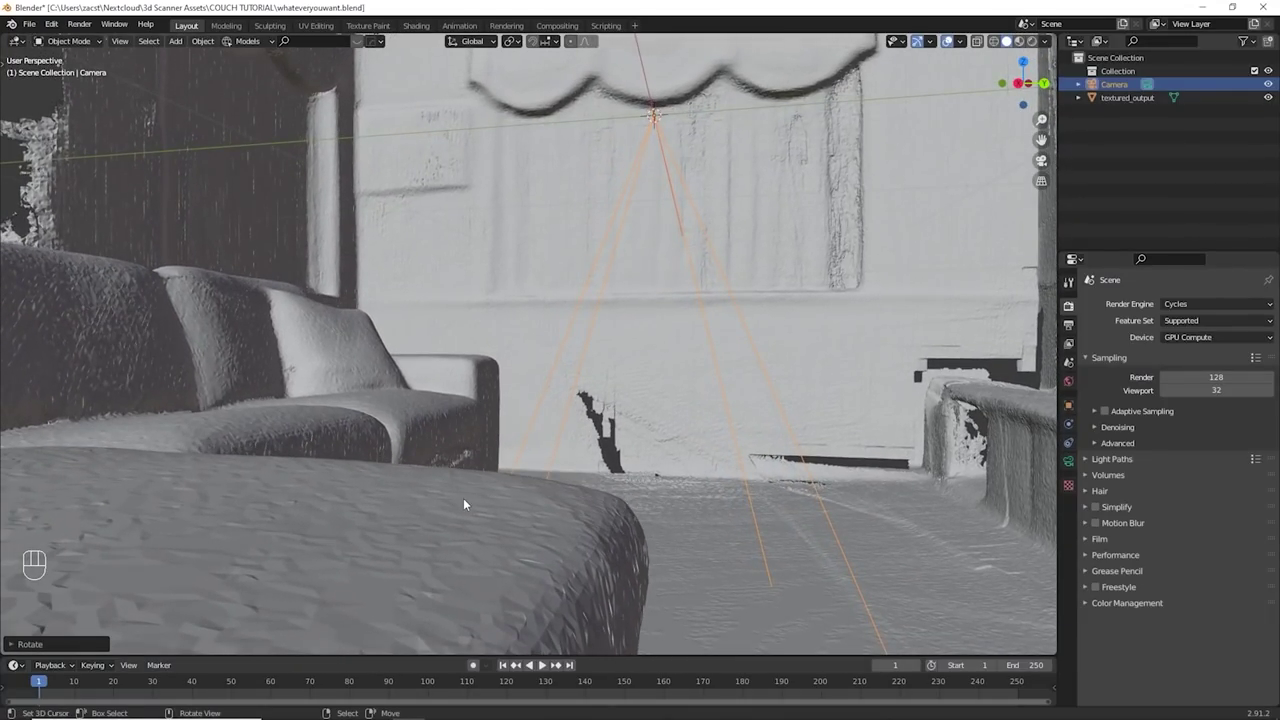
{"action": "left_click_drag", "start_coordinate": [474, 493], "coordinate": [476, 494]}
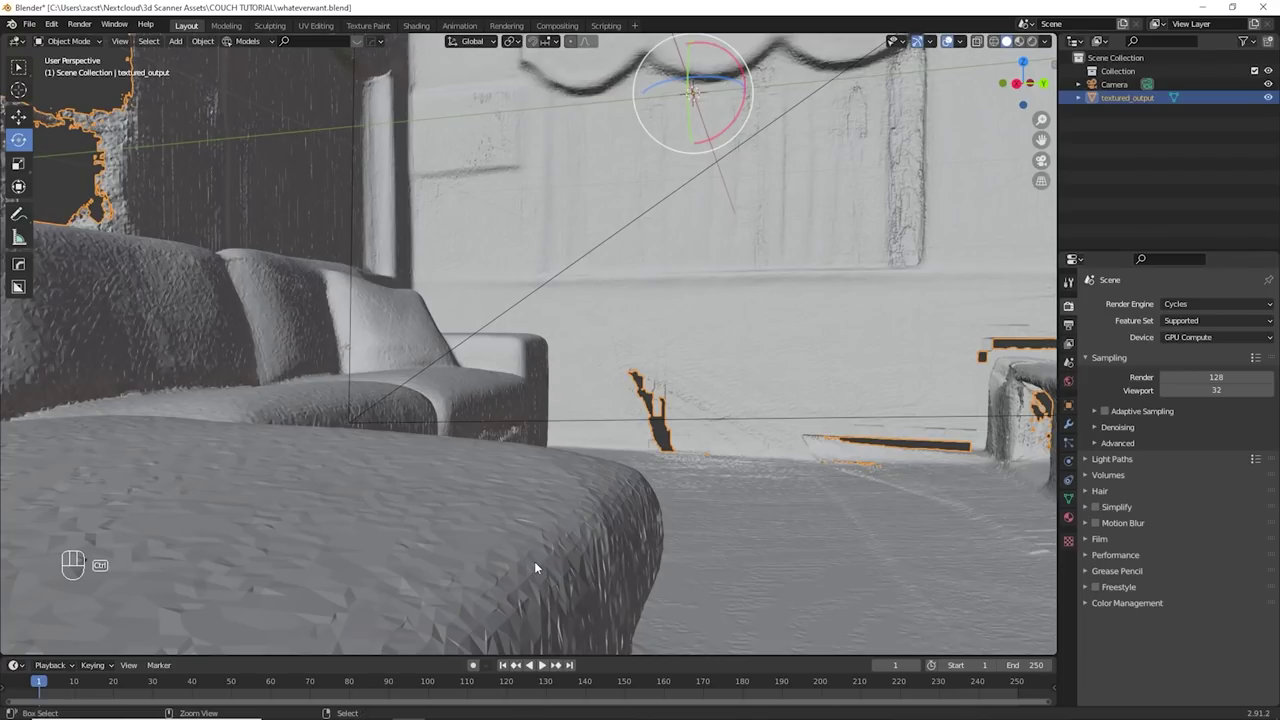
- Align the camera to the current view, then shift it slightly along its local Z axis
{"action": "key", "text": "ctrl+alt+KP_0"}
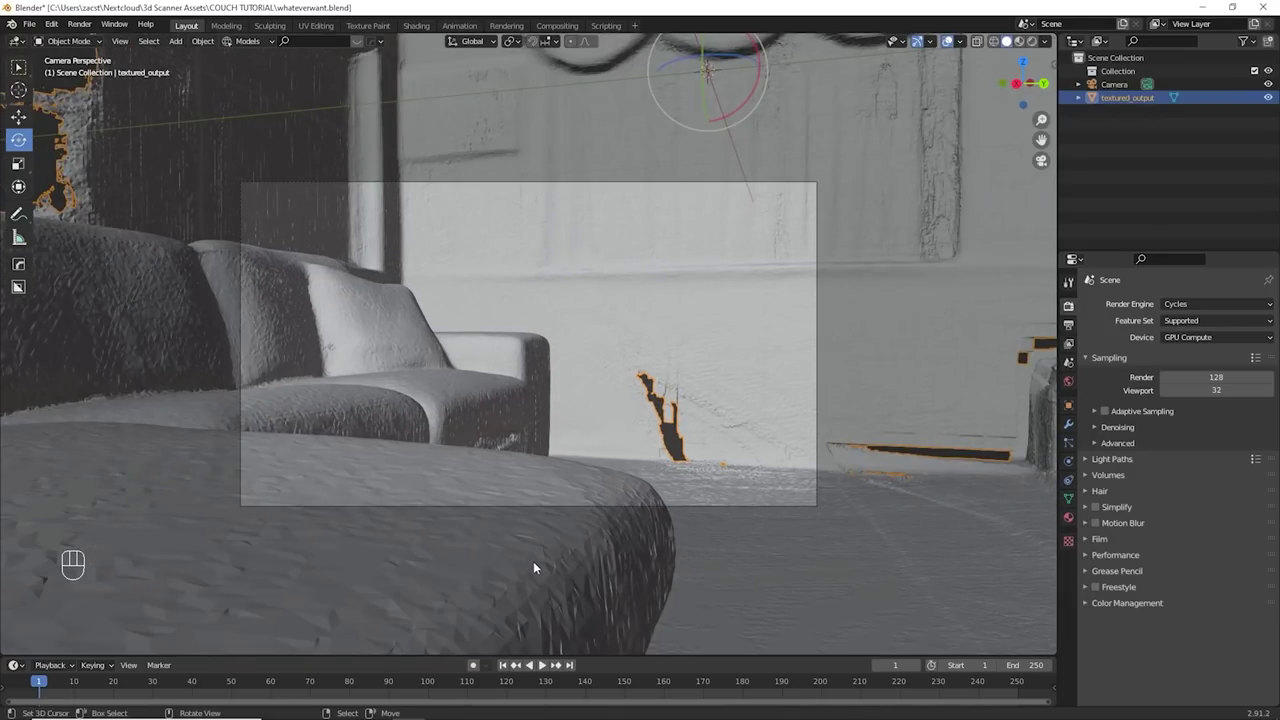
{"action": "left_click", "coordinate": [470, 189]}
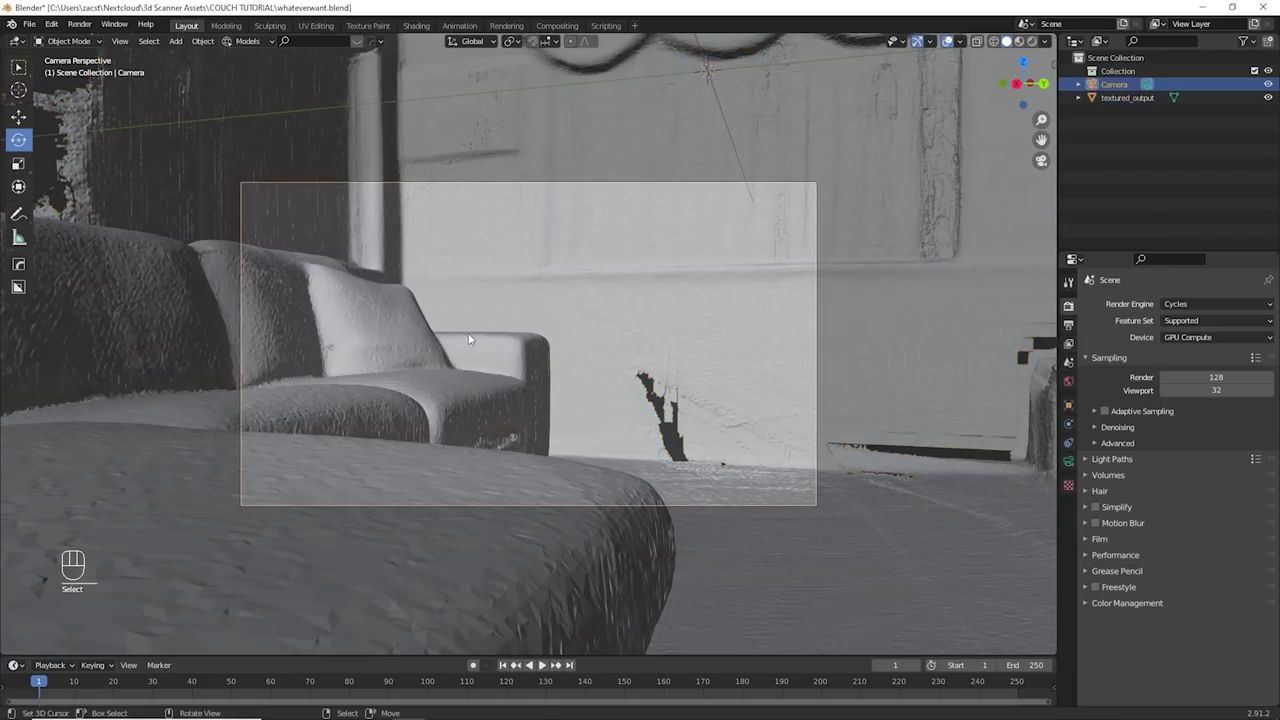
{"action": "key", "text": "g"}
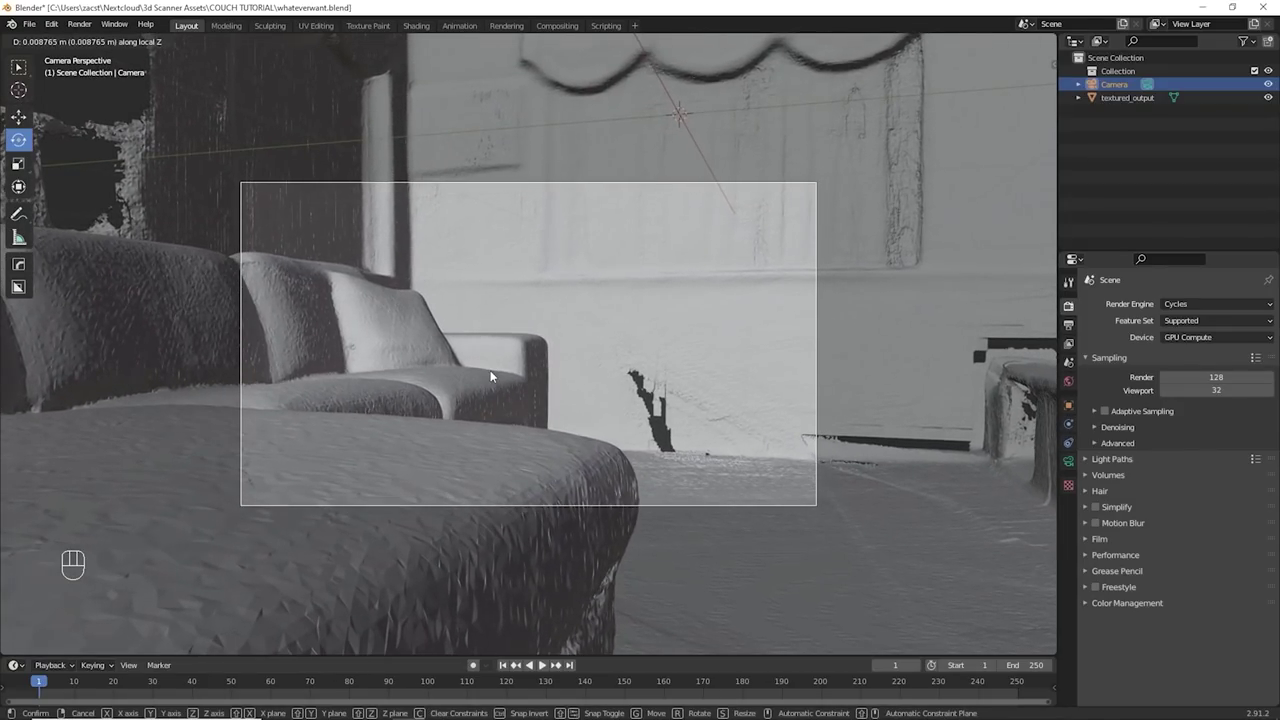
{"action": "key", "text": "g"}
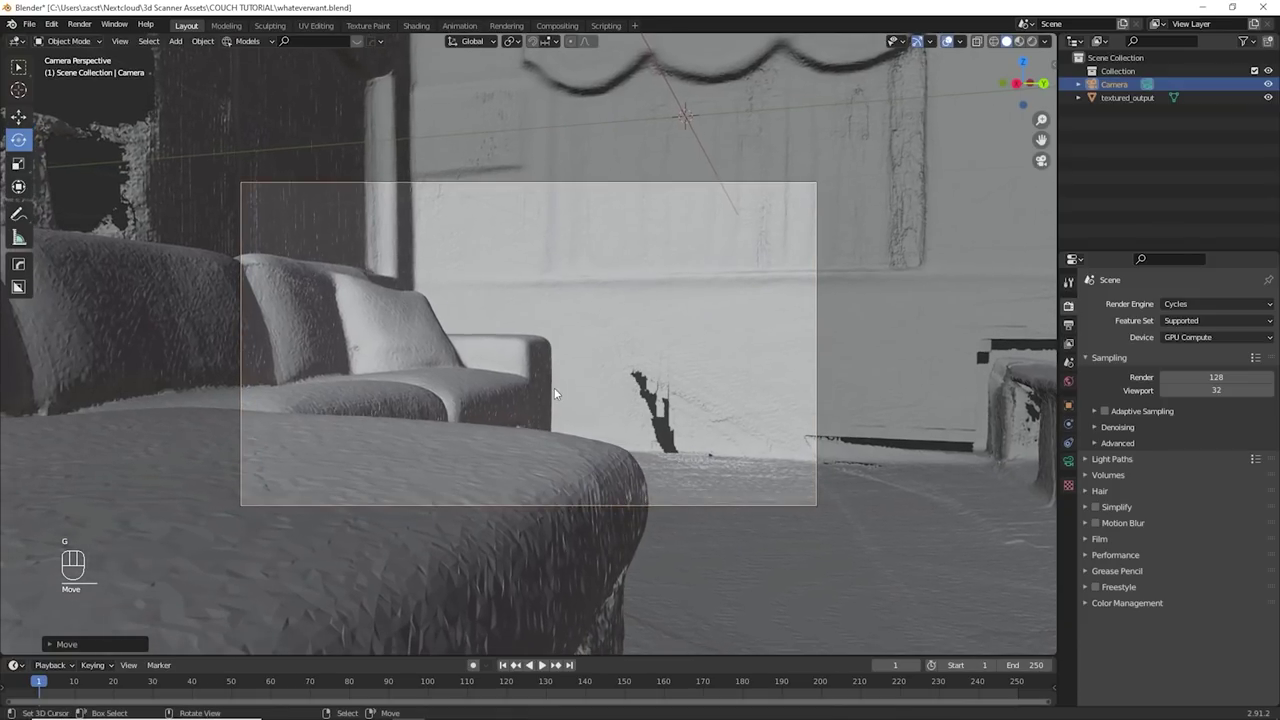
{"action": "middle_click", "coordinate": [565, 405]}
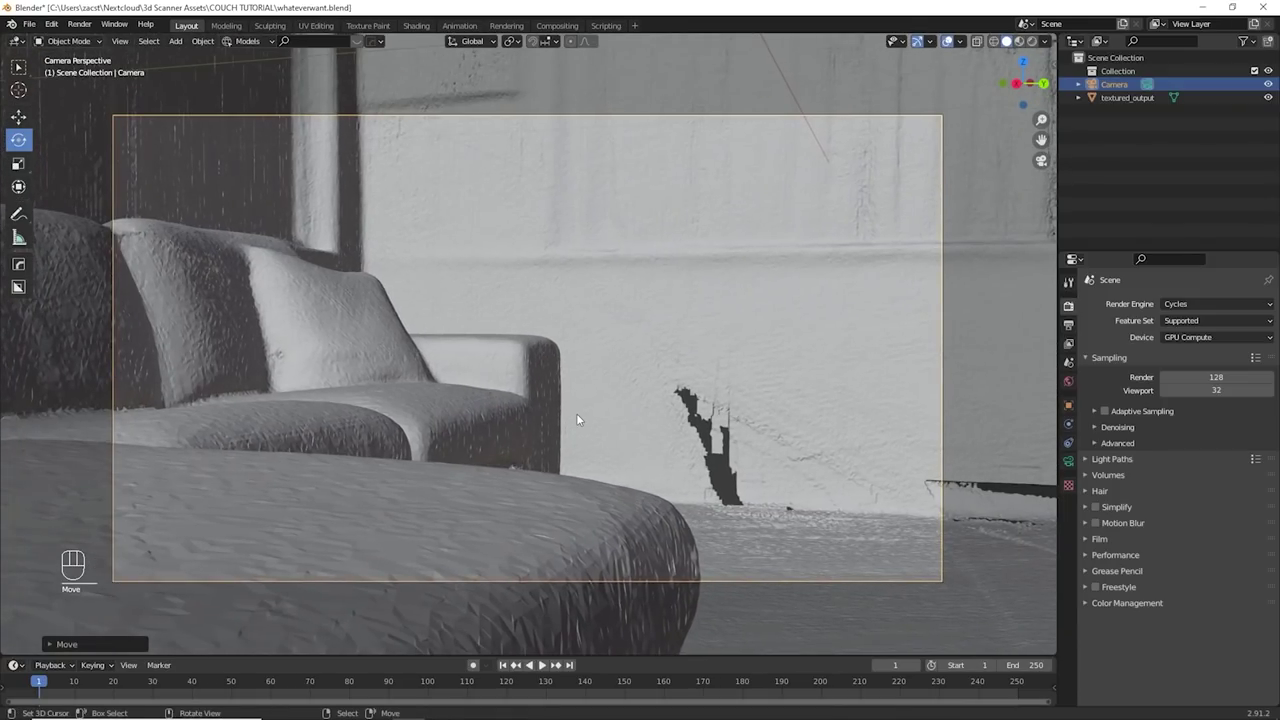
- View the scene through the camera, framing the couch arm and the back-wall gap
{"action": "key", "text": "KP_0"}
{"action": "left_click_drag", "start_coordinate": [584, 420], "coordinate": [544, 468]}
{"action": "key", "text": "KP_0"}
{"action": "key", "text": "KP_0"}
{"action": "key", "text": "KP_0"}
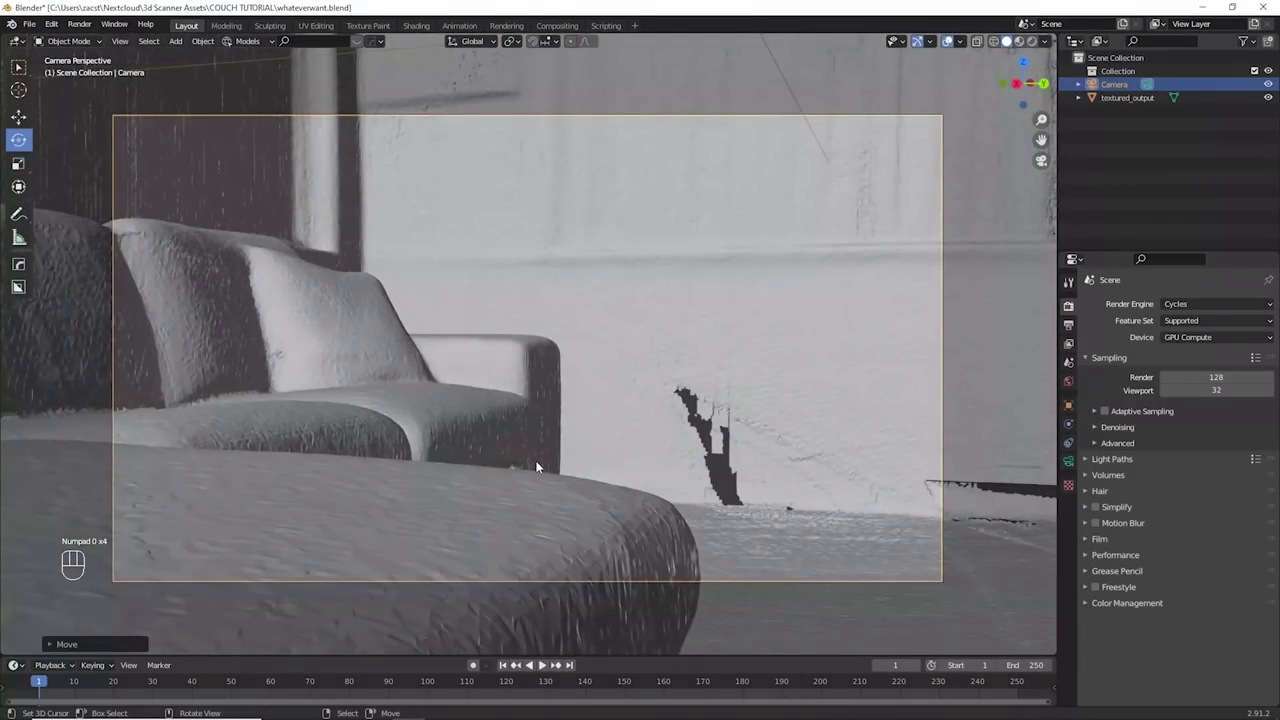
{"action": "key", "text": "t"}
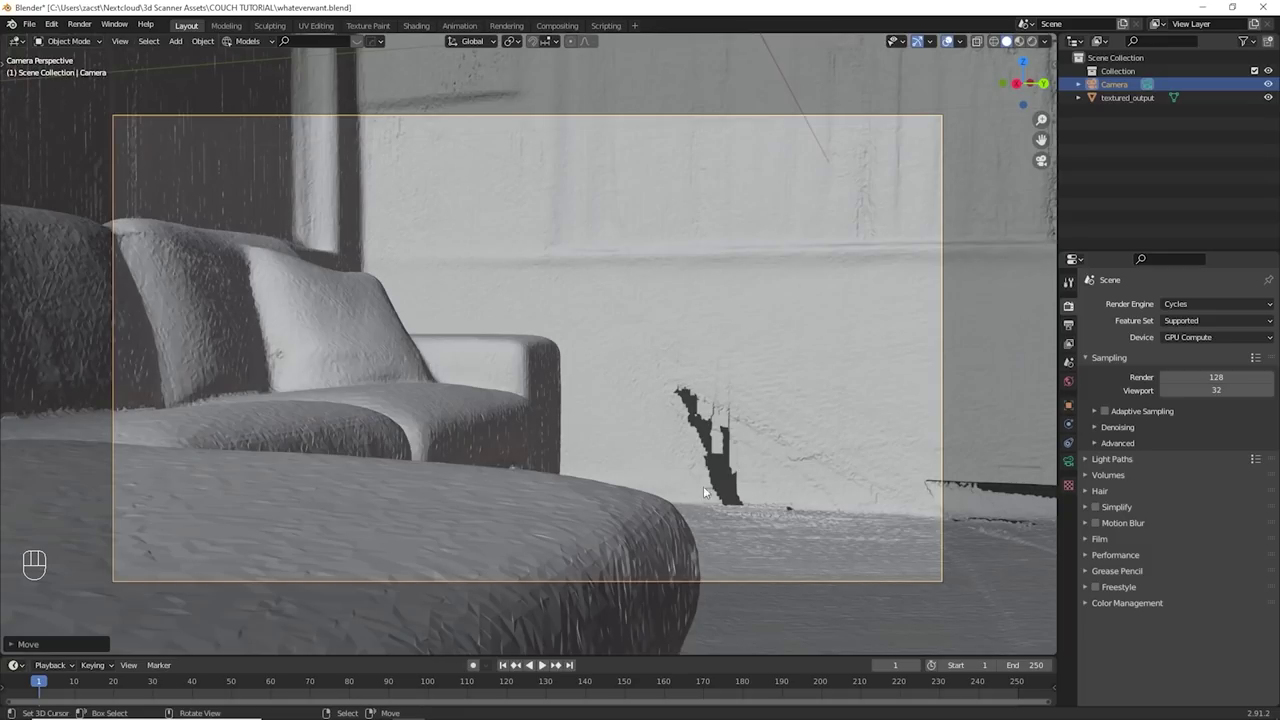
{"action": "left_click_drag", "start_coordinate": [662, 391], "coordinate": [653, 430]}
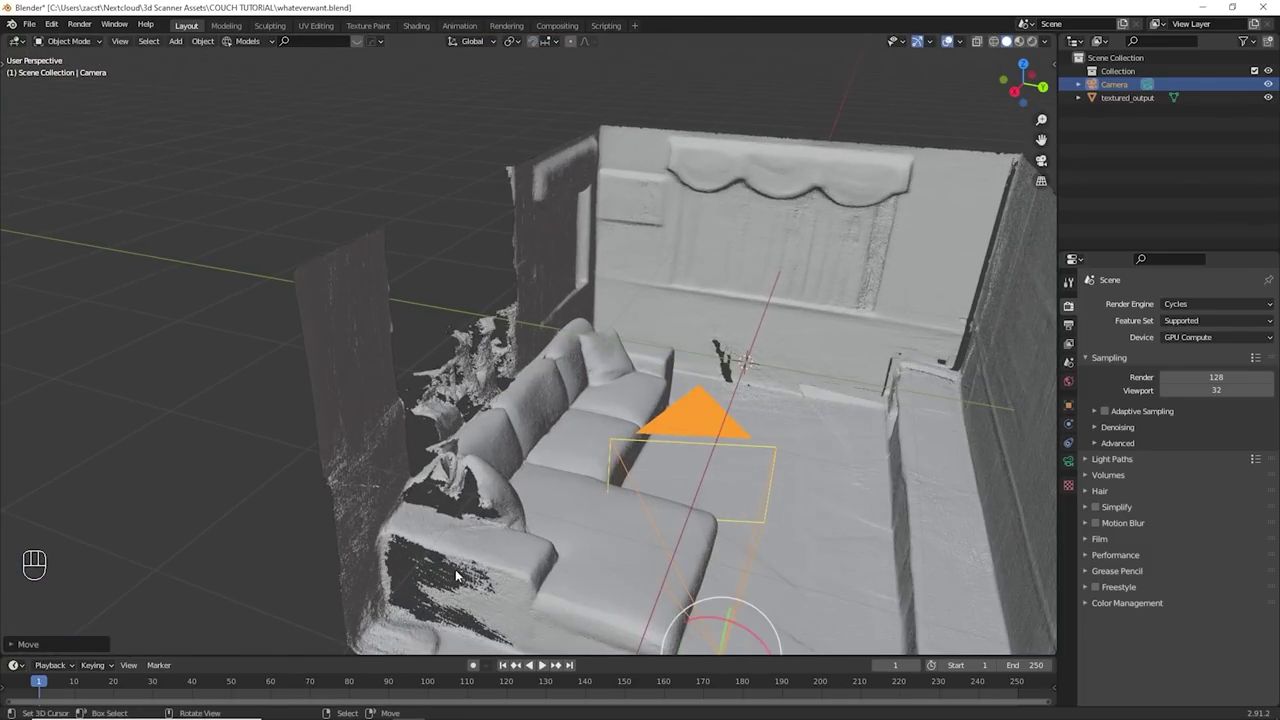
{"action": "left_click_drag", "start_coordinate": [485, 578], "coordinate": [508, 553]}
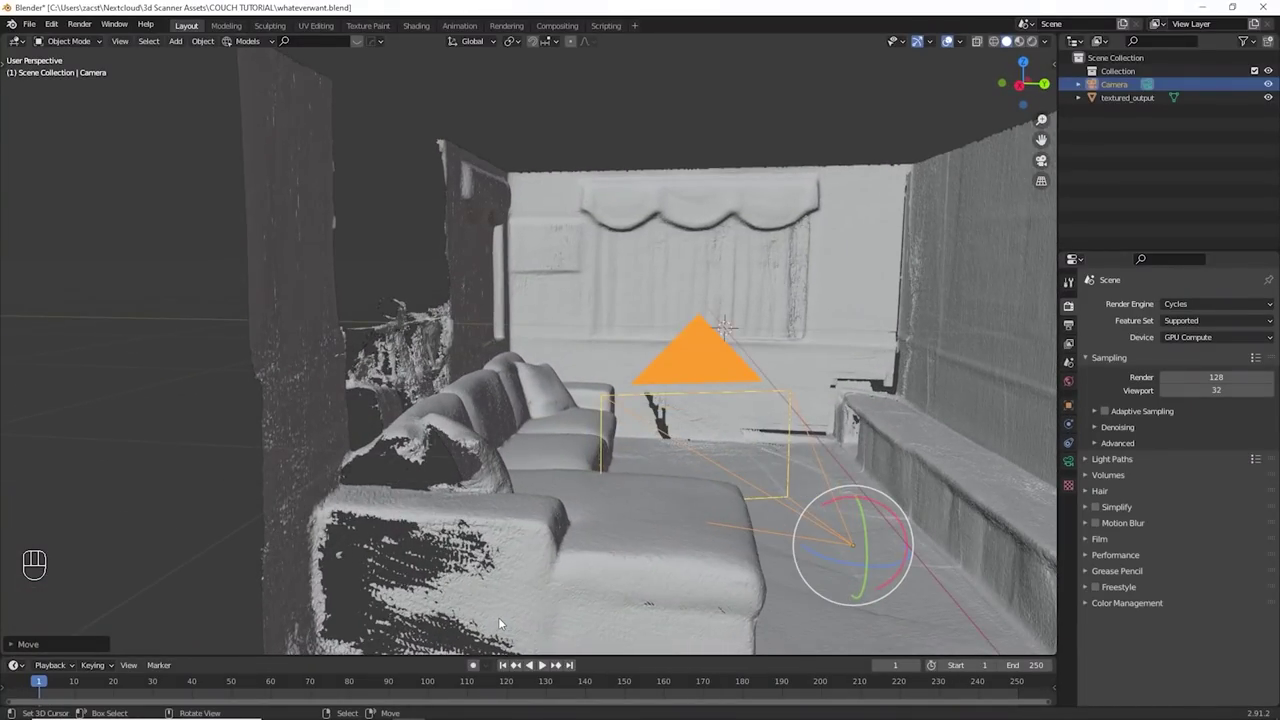
{"action": "key", "text": "KP_0"}
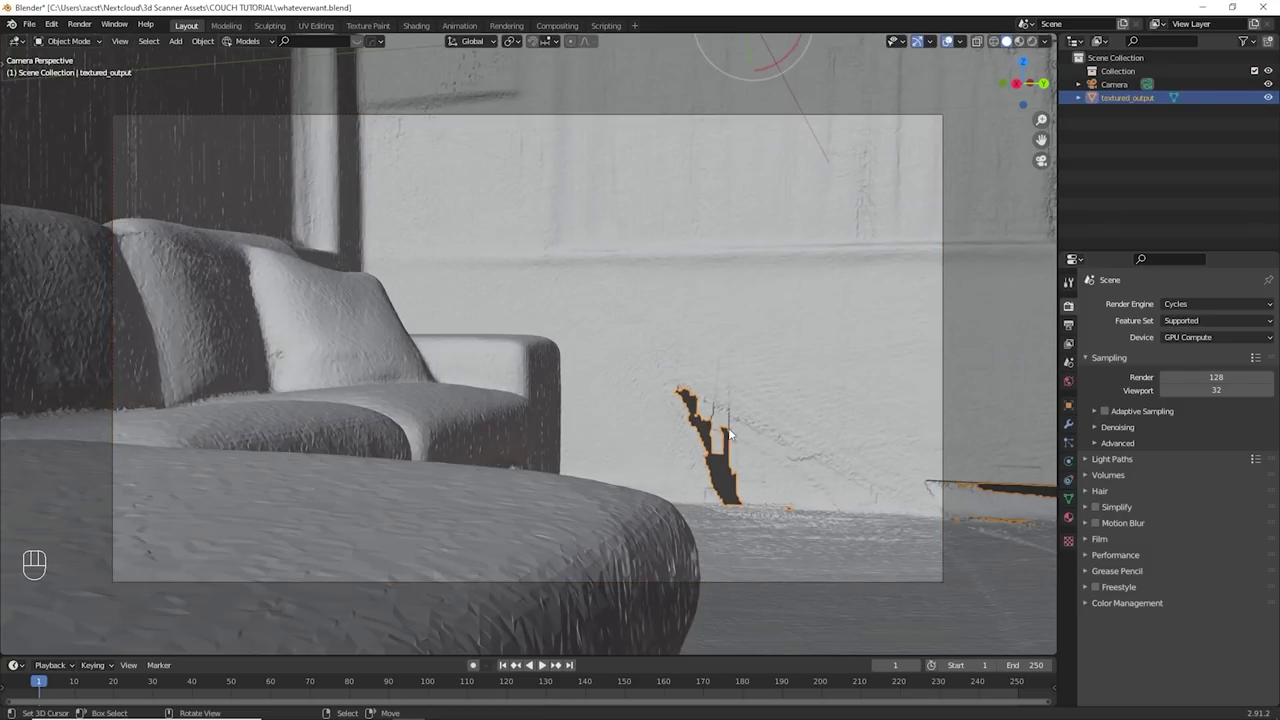
{"action": "left_click", "coordinate": [736, 435]}
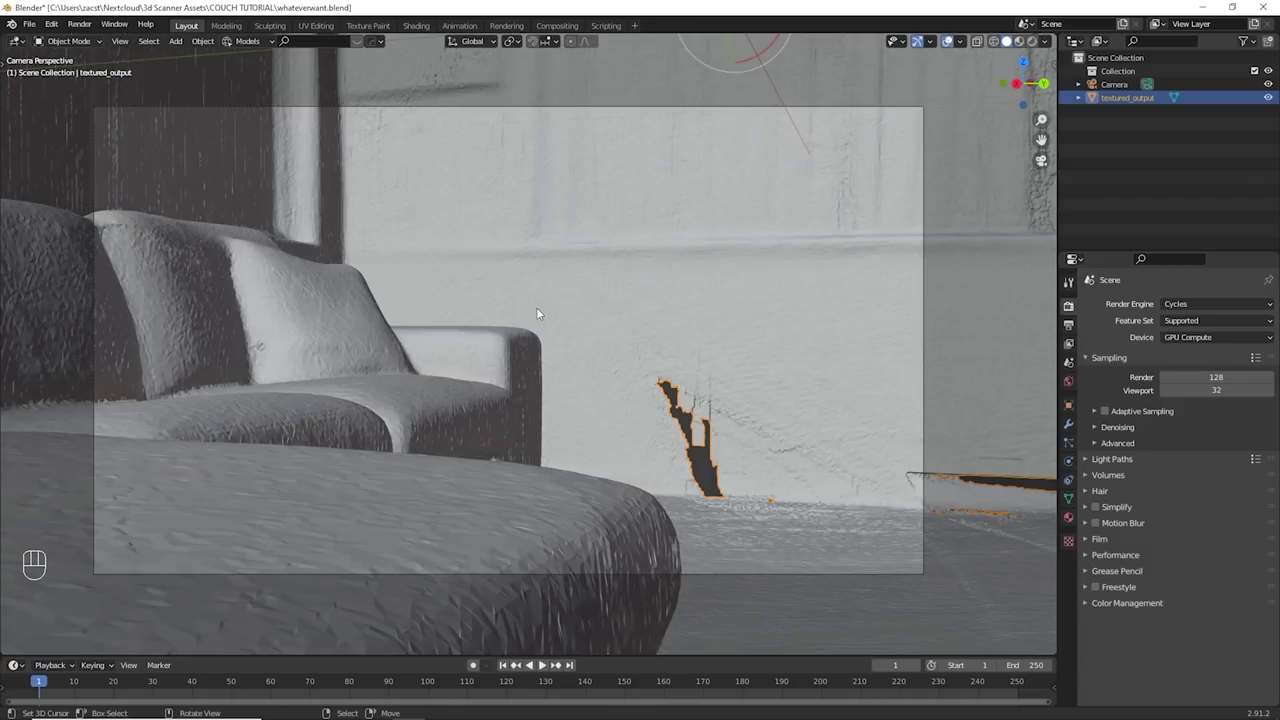
- View the back wall and select the scanned room mesh for editing
{"action": "middle_click", "coordinate": [664, 310]}
{"action": "left_click_drag", "start_coordinate": [680, 249], "coordinate": [533, 308]}
{"action": "left_click", "coordinate": [499, 75]}
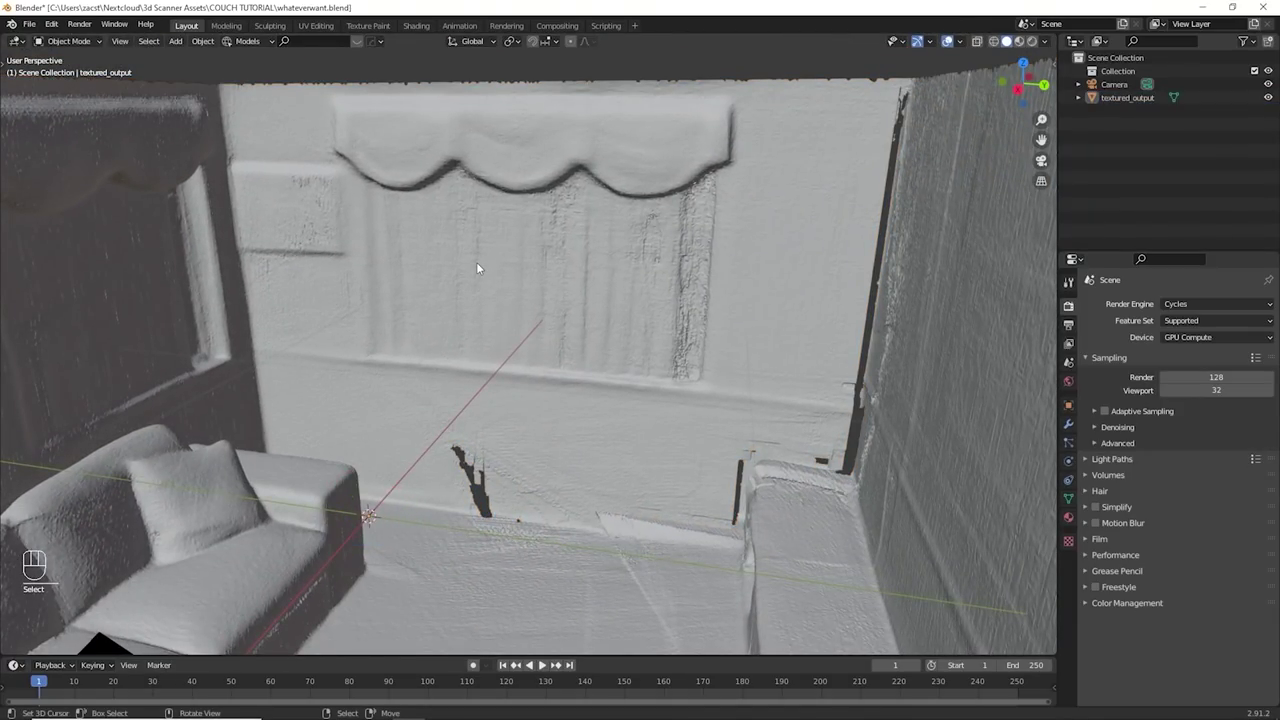
{"action": "left_click", "coordinate": [490, 268]}
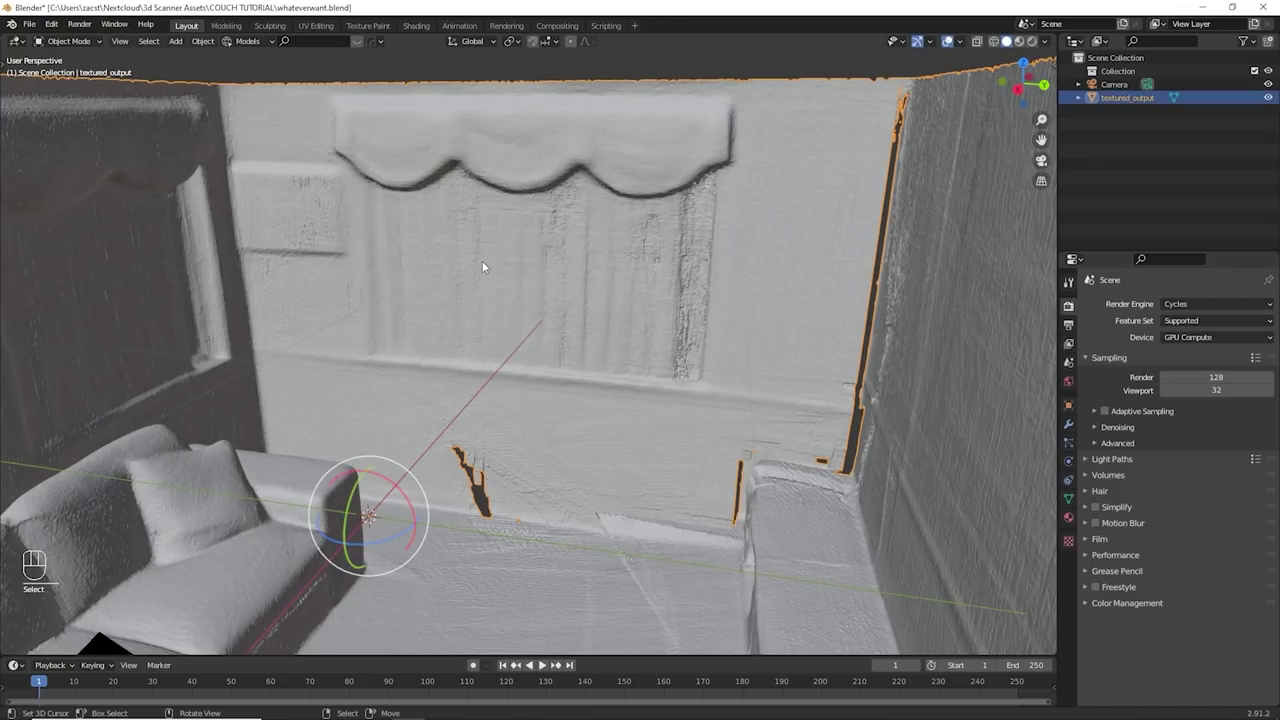
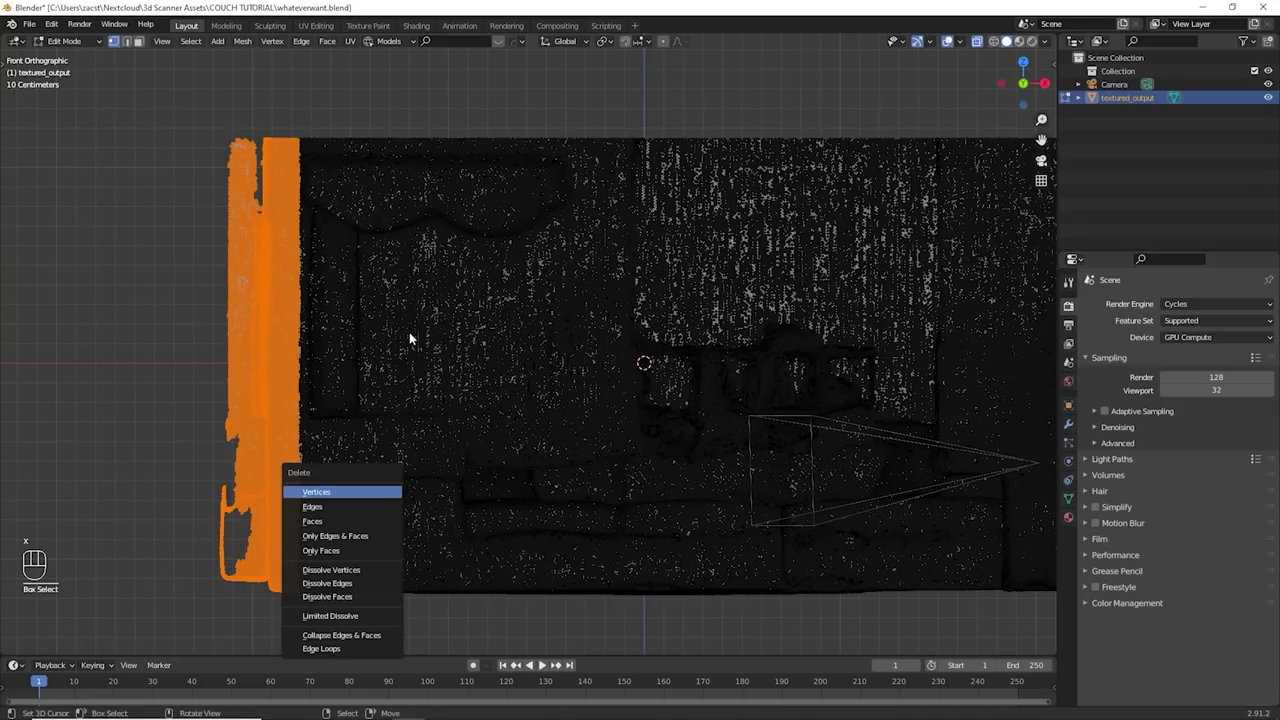
- Delete the stray strip of vertices along the left edge and return to Object Mode
{"action": "key", "text": "Delete"}
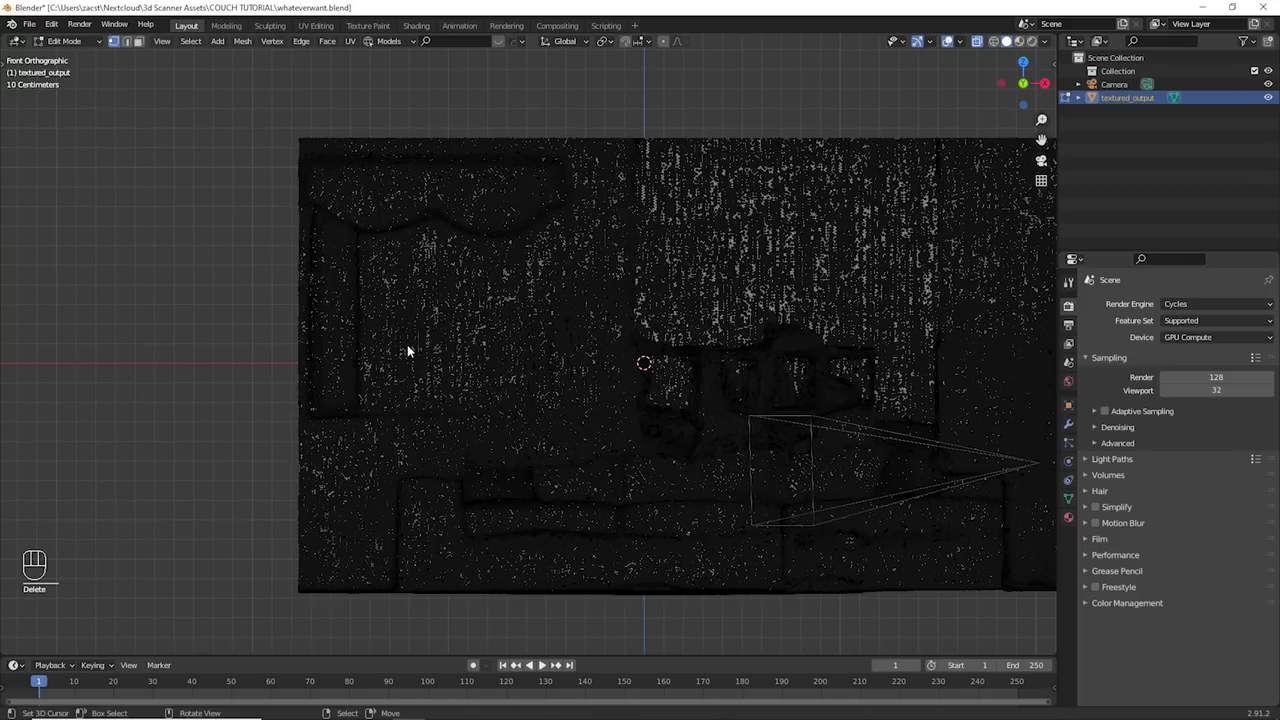
{"action": "key", "text": "Tab"}
{"action": "left_click_drag", "start_coordinate": [988, 47], "coordinate": [640, 331]}
{"action": "left_click_drag", "start_coordinate": [613, 322], "coordinate": [454, 379]}
{"action": "left_click_drag", "start_coordinate": [348, 368], "coordinate": [465, 371]}
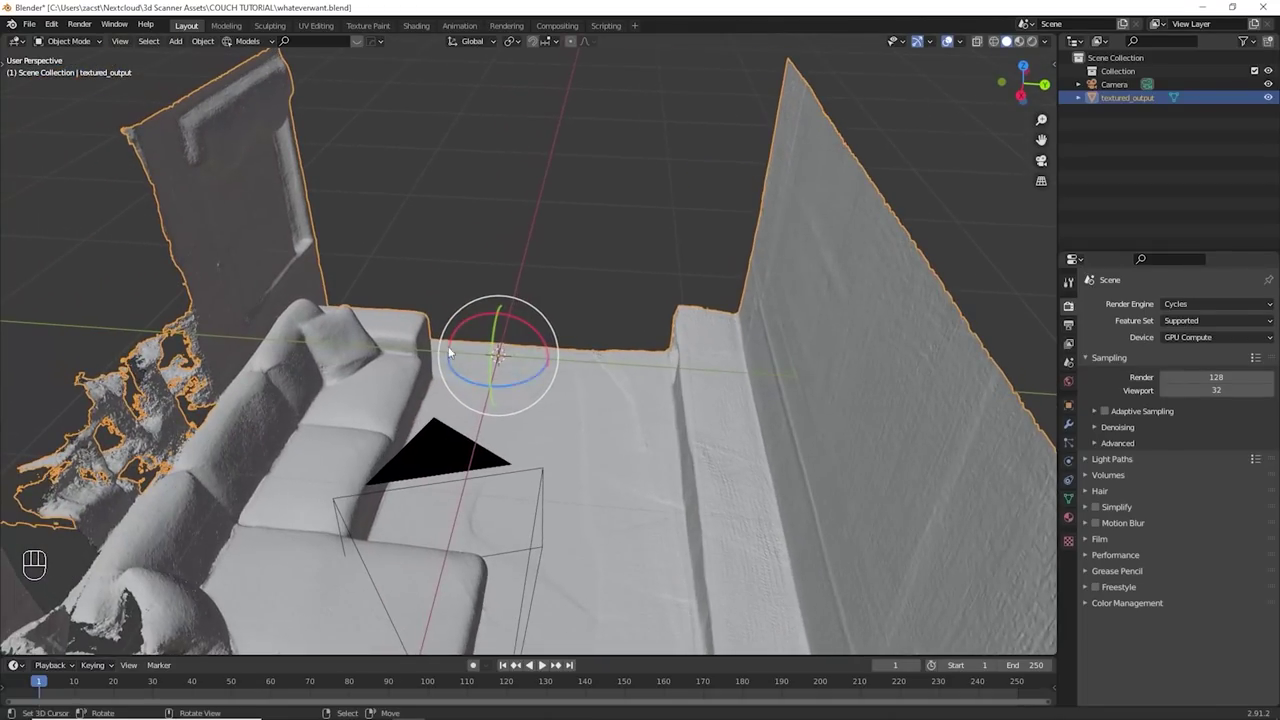
- Deselect the scan and open Edit > Preferences at the Add-ons section
{"action": "left_click", "coordinate": [545, 255]}
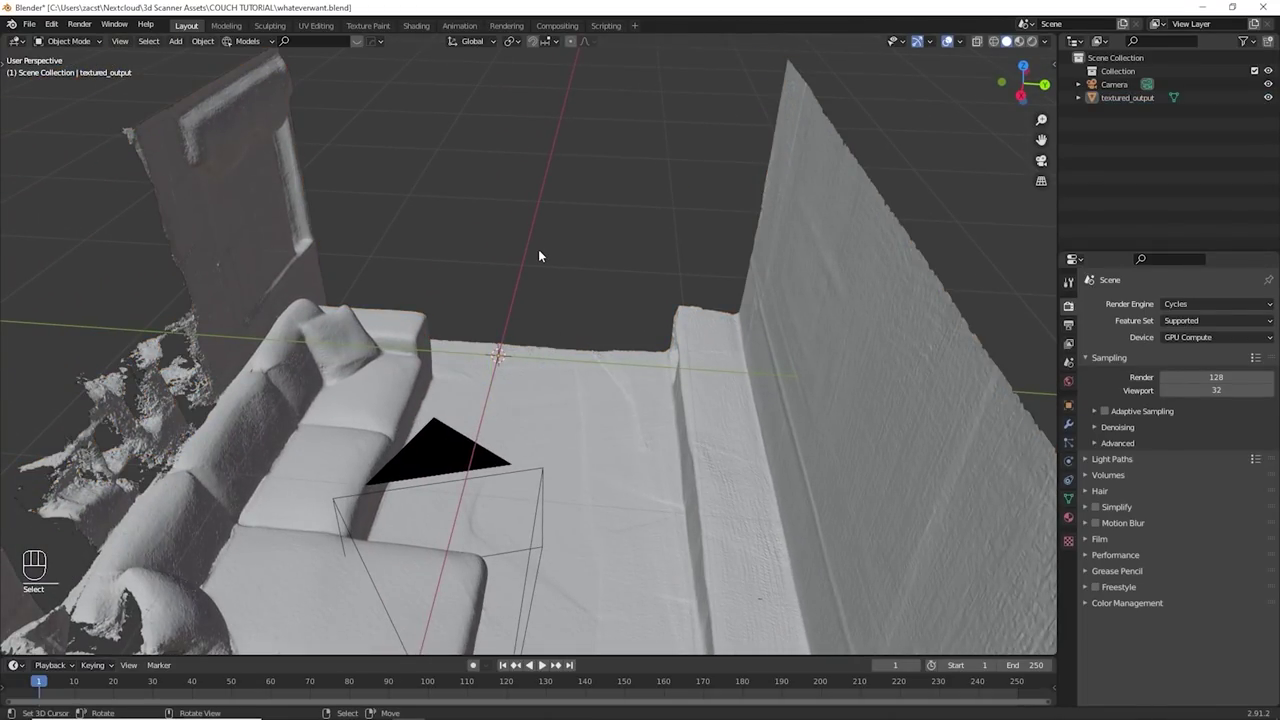
{"action": "left_click_drag", "start_coordinate": [44, 32], "coordinate": [426, 313]}
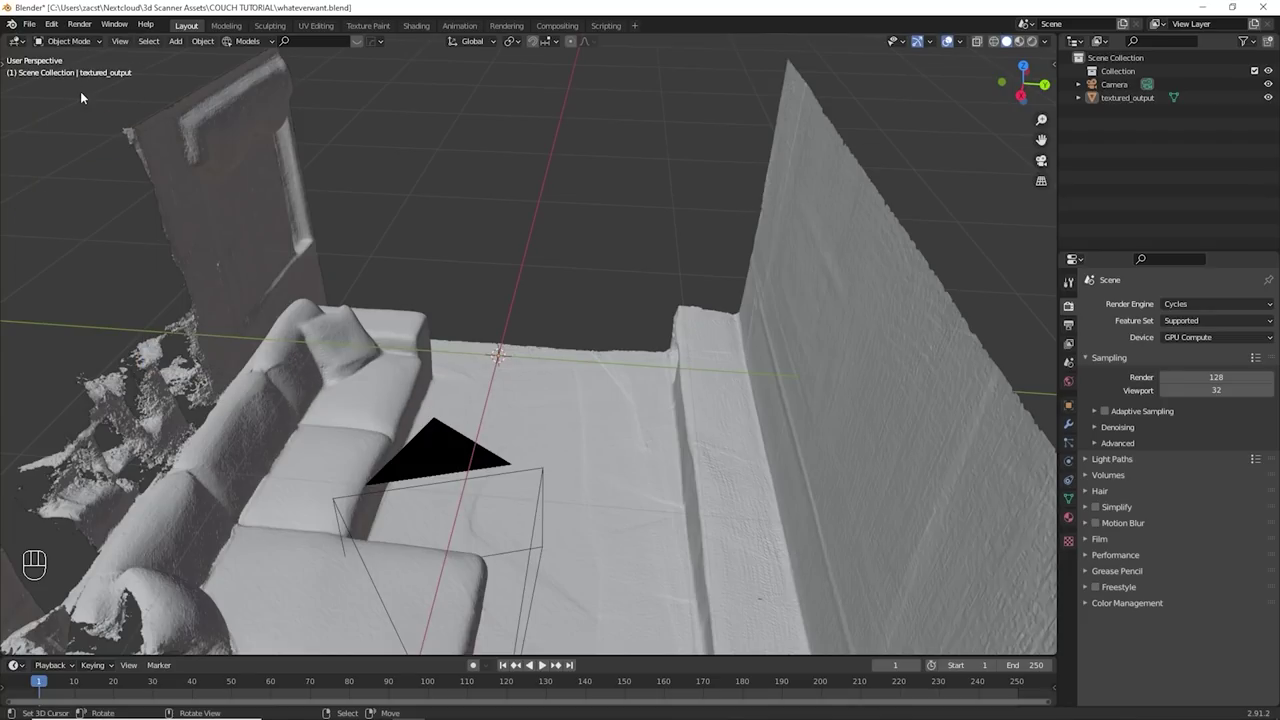
- Enable Import Images as Planes and import the lounge wall photo as a plane
{"action": "left_click_drag", "start_coordinate": [55, 27], "coordinate": [89, 217]}
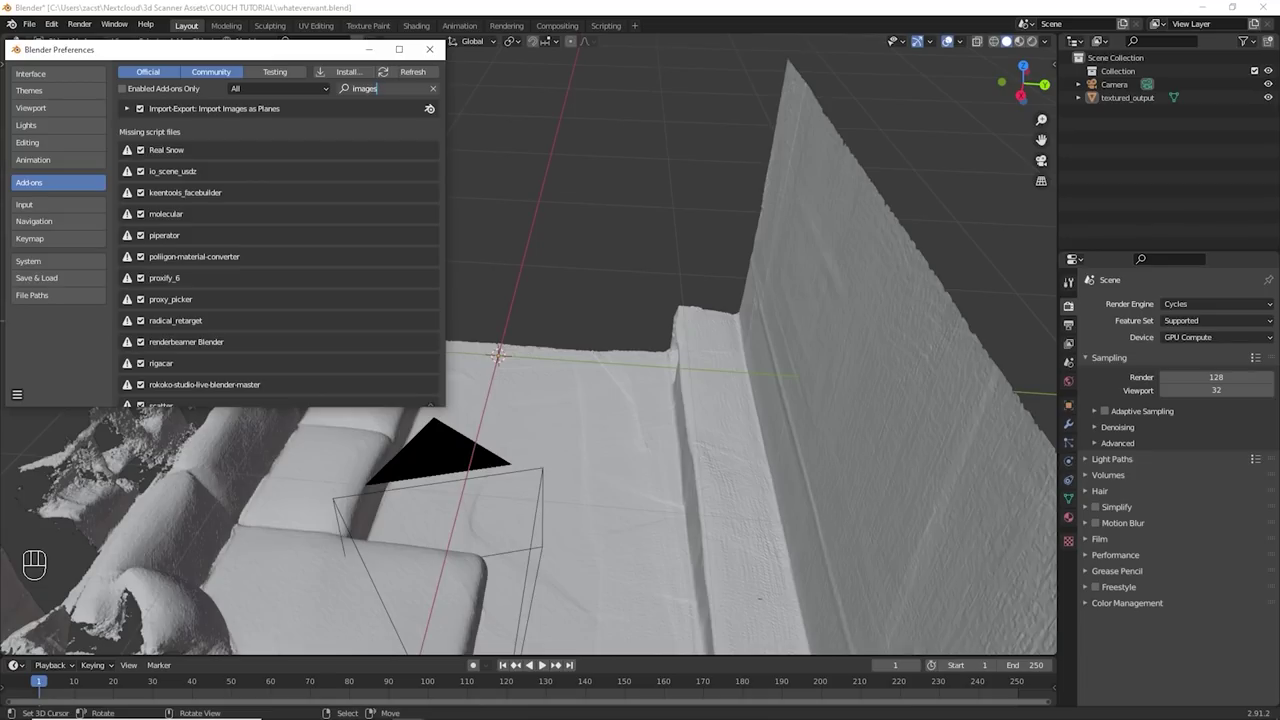
{"action": "left_click_drag", "start_coordinate": [31, 23], "coordinate": [231, 365]}
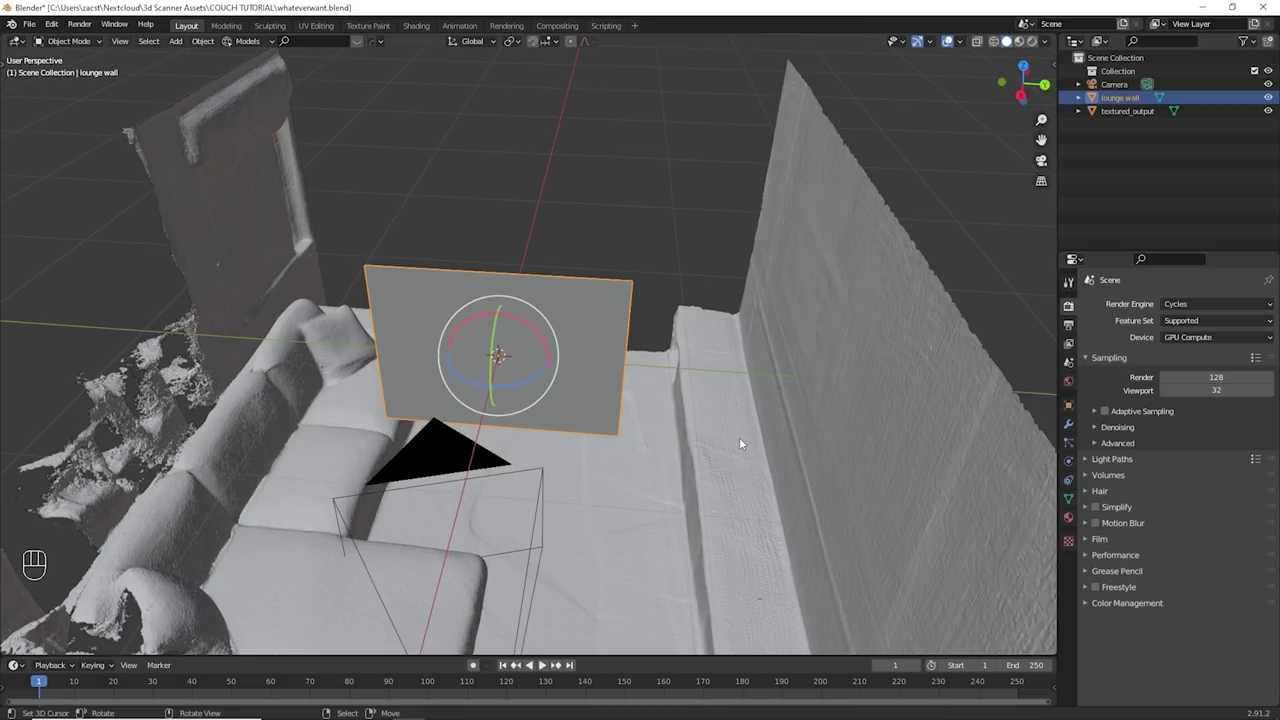
- Rotate the lounge wall plane upright to face the room in Material Preview
{"action": "left_click_drag", "start_coordinate": [1043, 43], "coordinate": [791, 254]}
{"action": "left_click_drag", "start_coordinate": [572, 351], "coordinate": [564, 342]}
{"action": "left_click_drag", "start_coordinate": [528, 341], "coordinate": [532, 378]}
{"action": "left_click", "coordinate": [532, 378]}
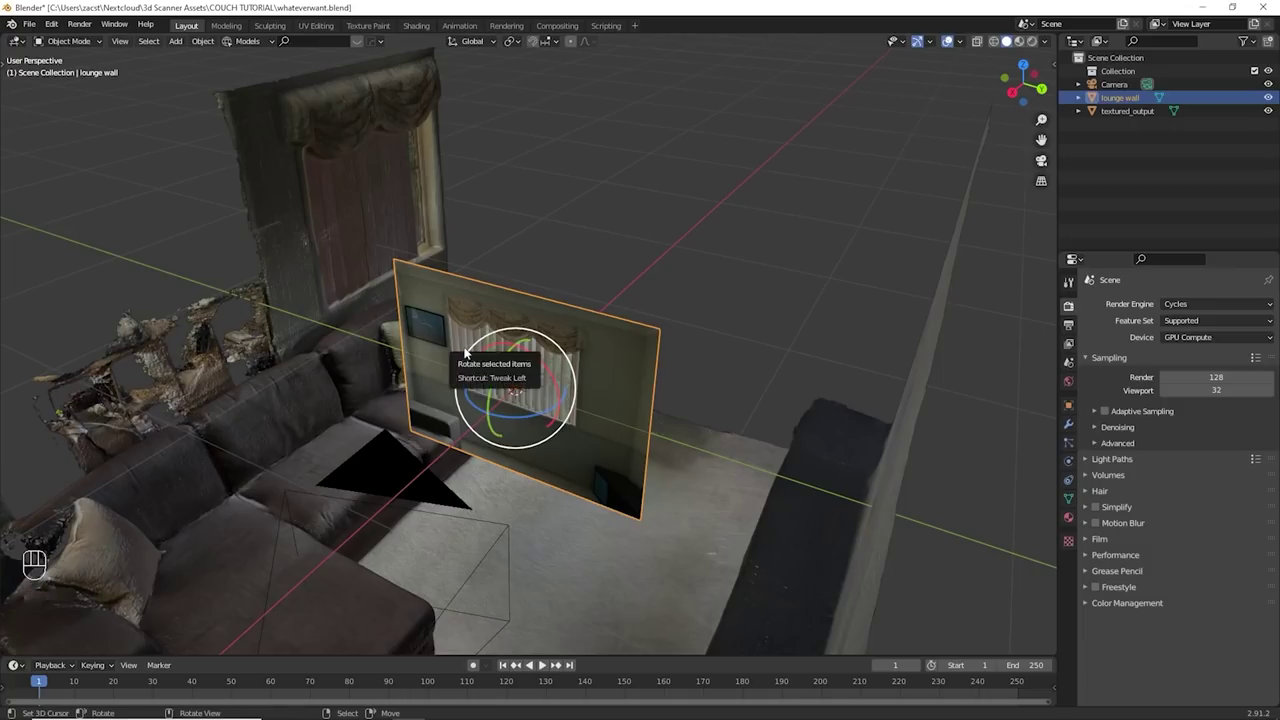
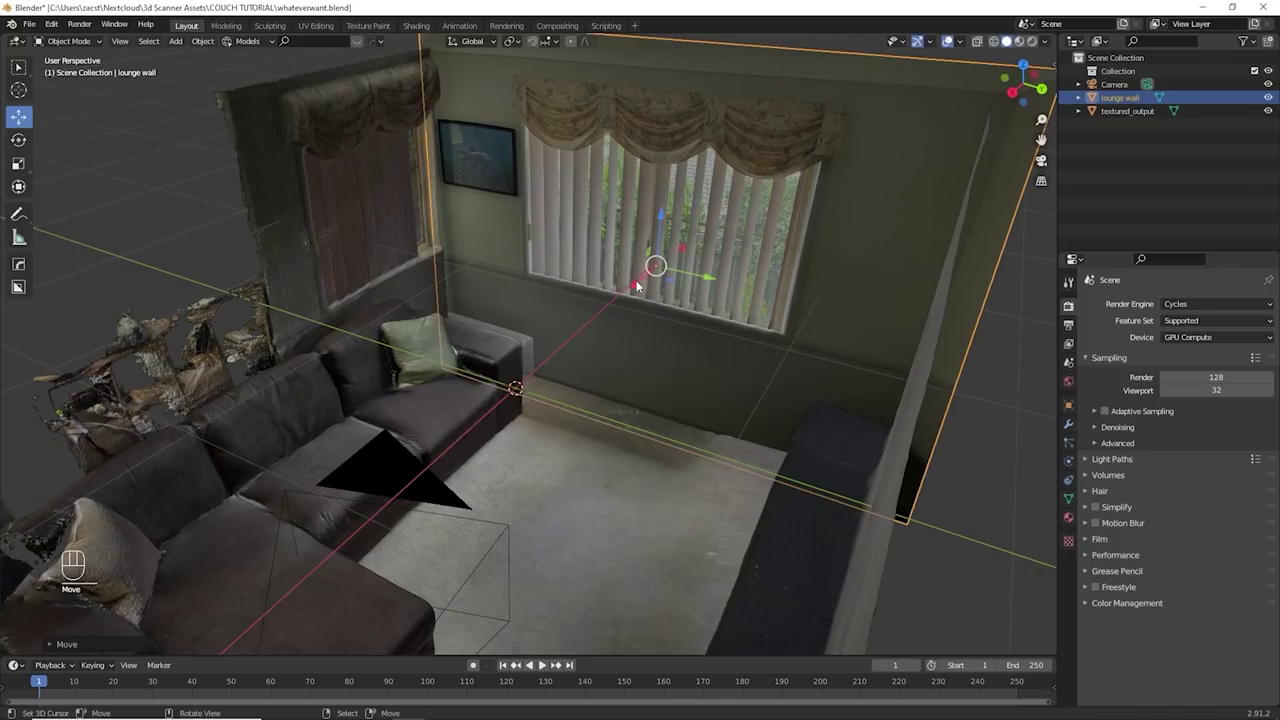
- View the scene through the camera with Rendered viewport shading
{"action": "key", "text": "KP_0"}
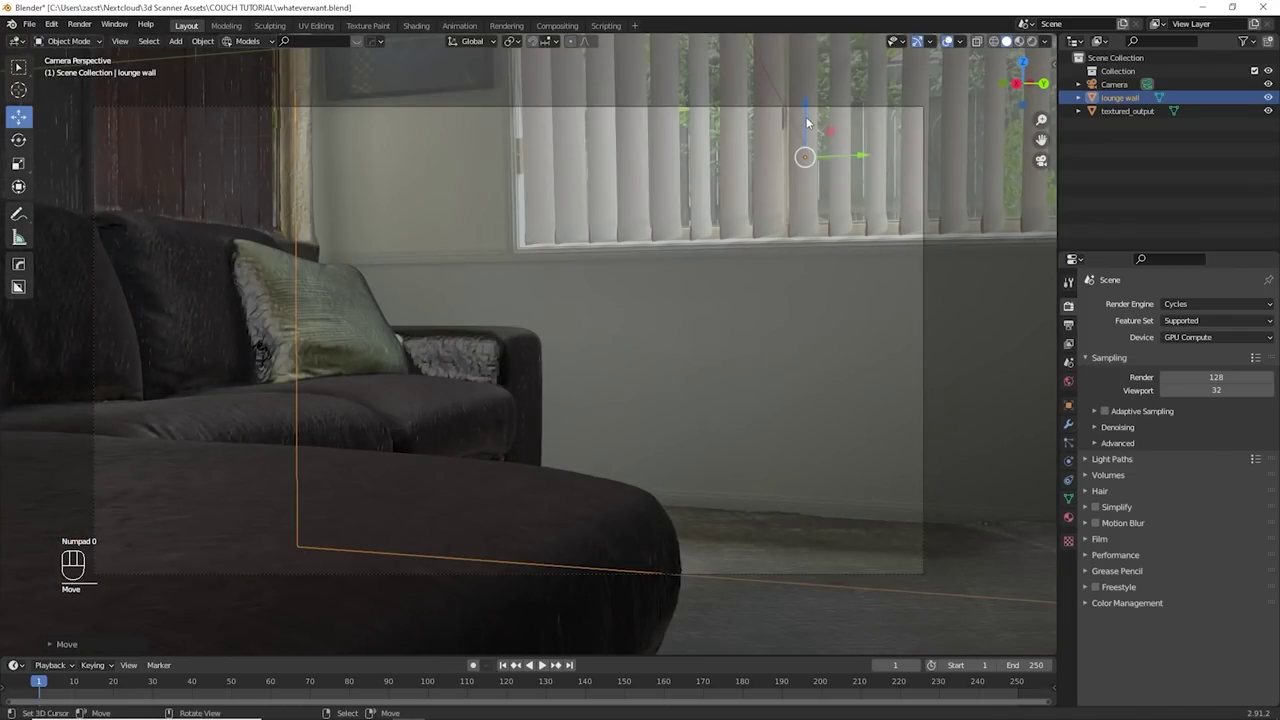
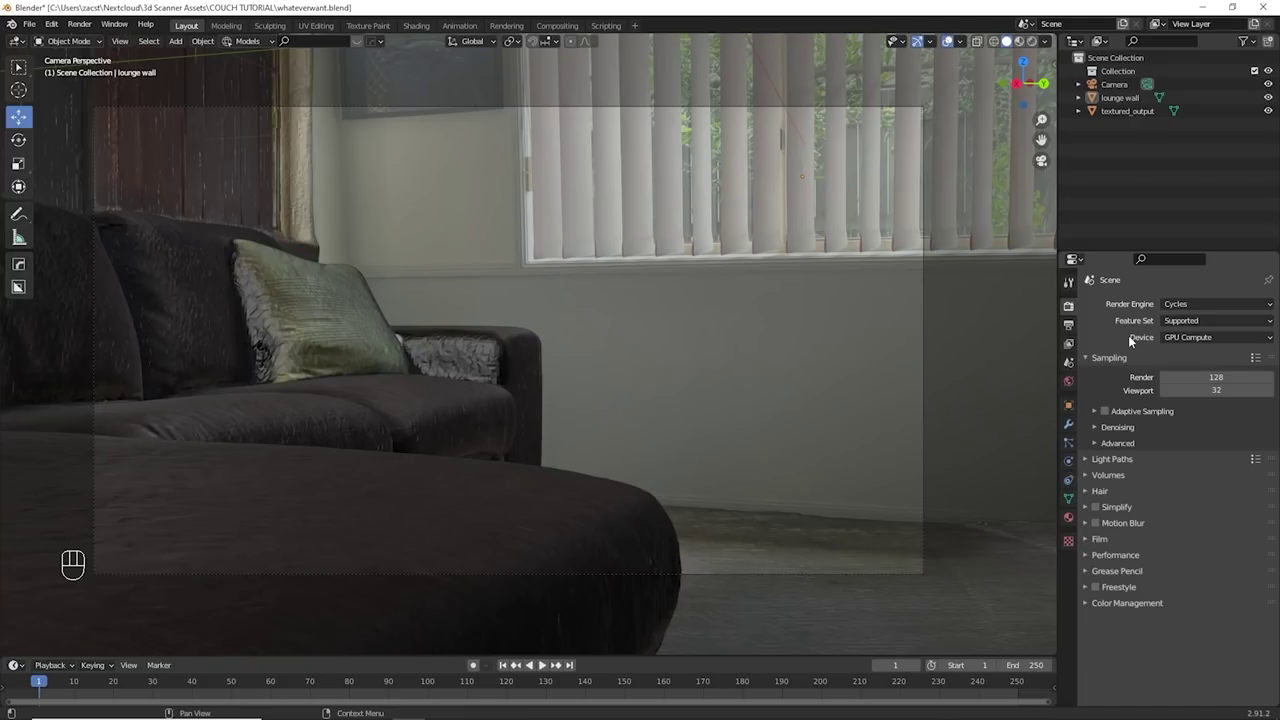
{"action": "left_click_drag", "start_coordinate": [1171, 307], "coordinate": [1206, 352]}
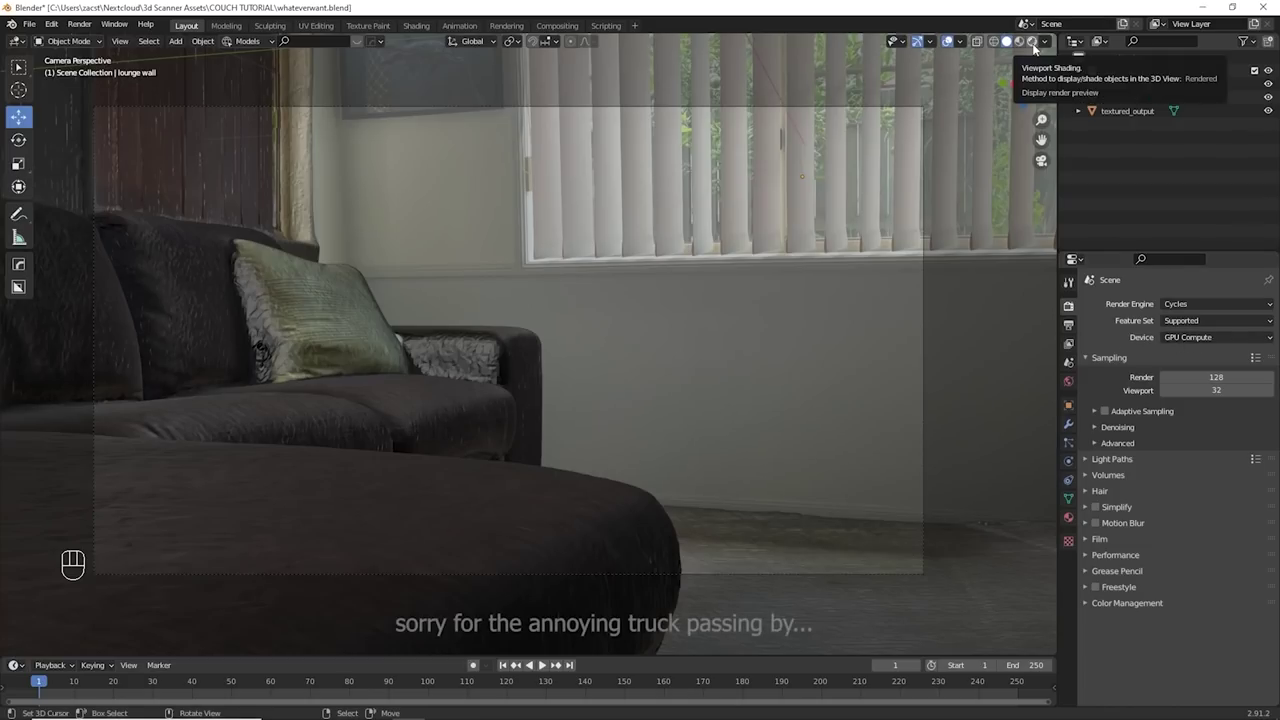
- Light the render with a white world background at strength 1.0, then look around
{"action": "left_click", "coordinate": [1039, 49]}
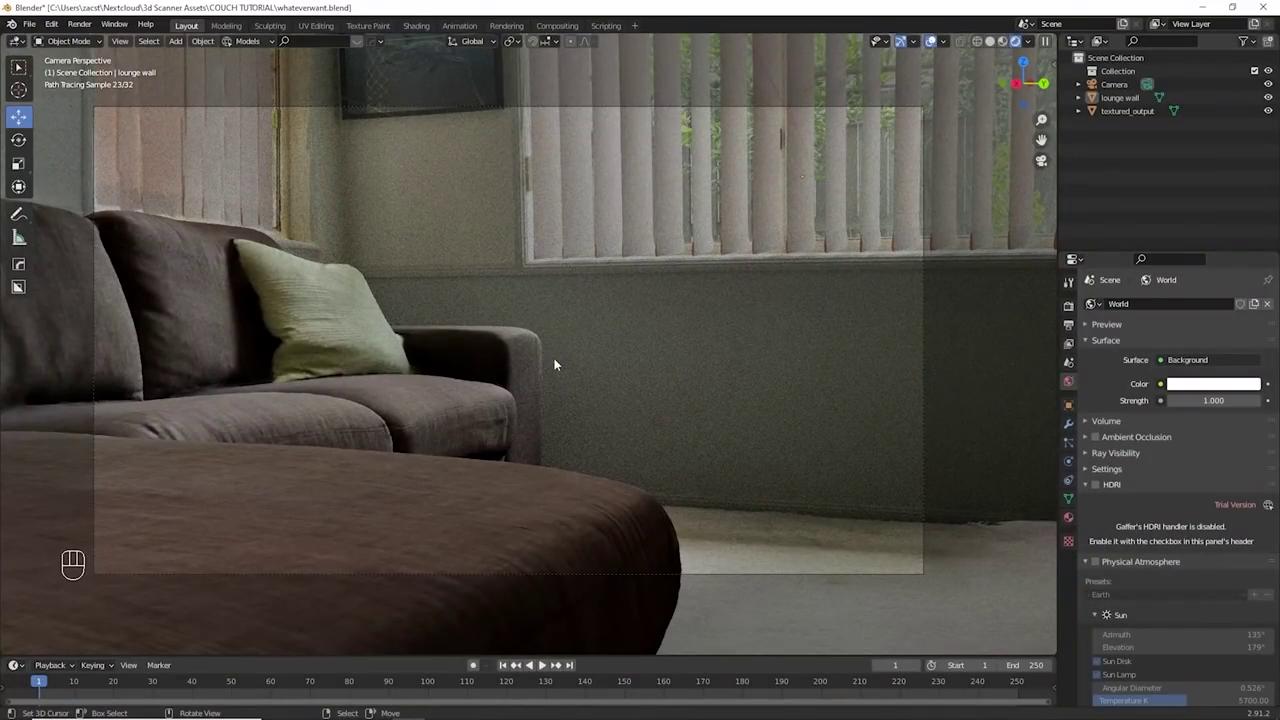
{"action": "key", "text": "shift+a"}
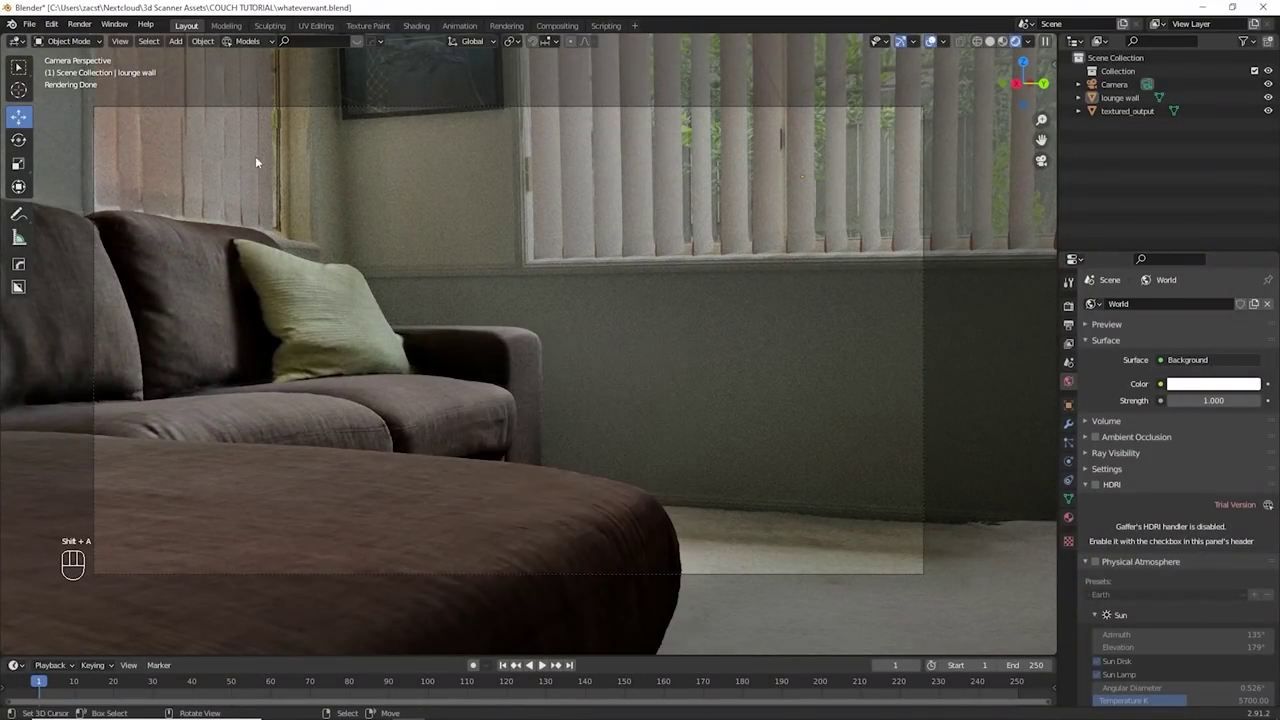
{"action": "left_click_drag", "start_coordinate": [200, 156], "coordinate": [608, 319]}
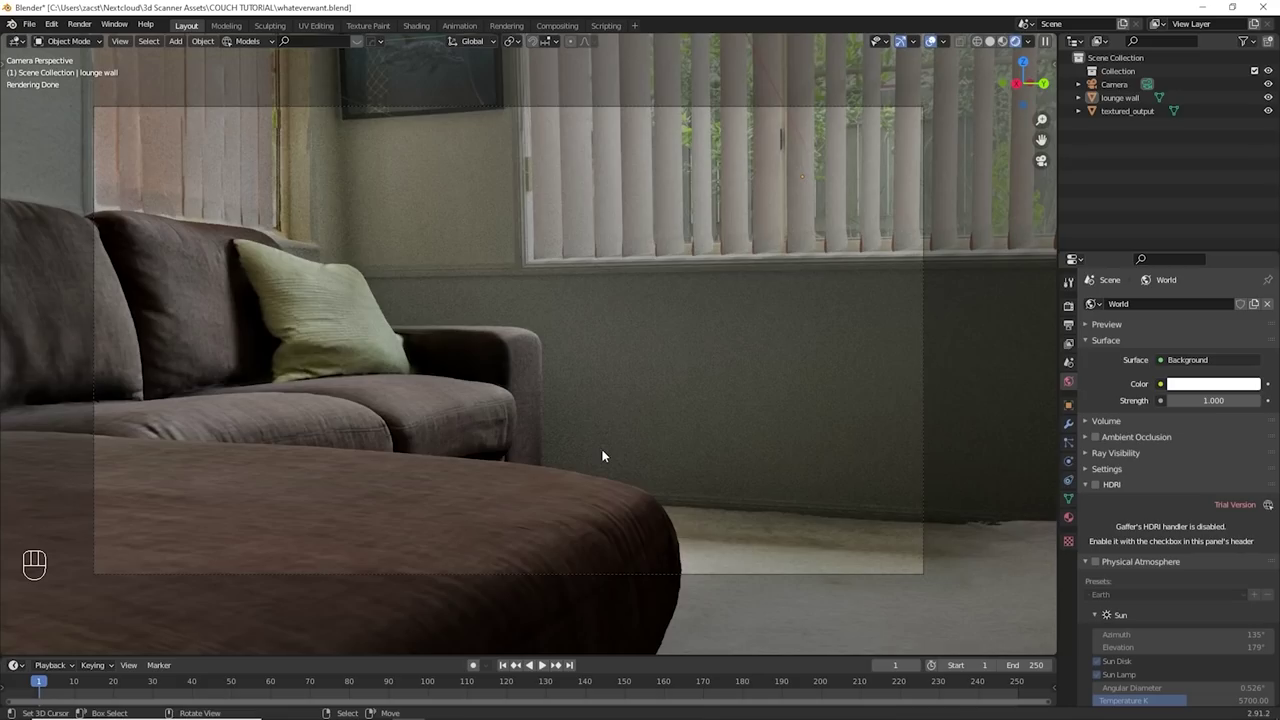
{"action": "left_click_drag", "start_coordinate": [536, 399], "coordinate": [532, 425]}
{"action": "left_click_drag", "start_coordinate": [532, 425], "coordinate": [523, 453]}
- Duplicate the box model into many textured_output copies and overlook the whole room
{"action": "left_click", "coordinate": [523, 453]}
{"action": "right_click", "coordinate": [523, 453]}
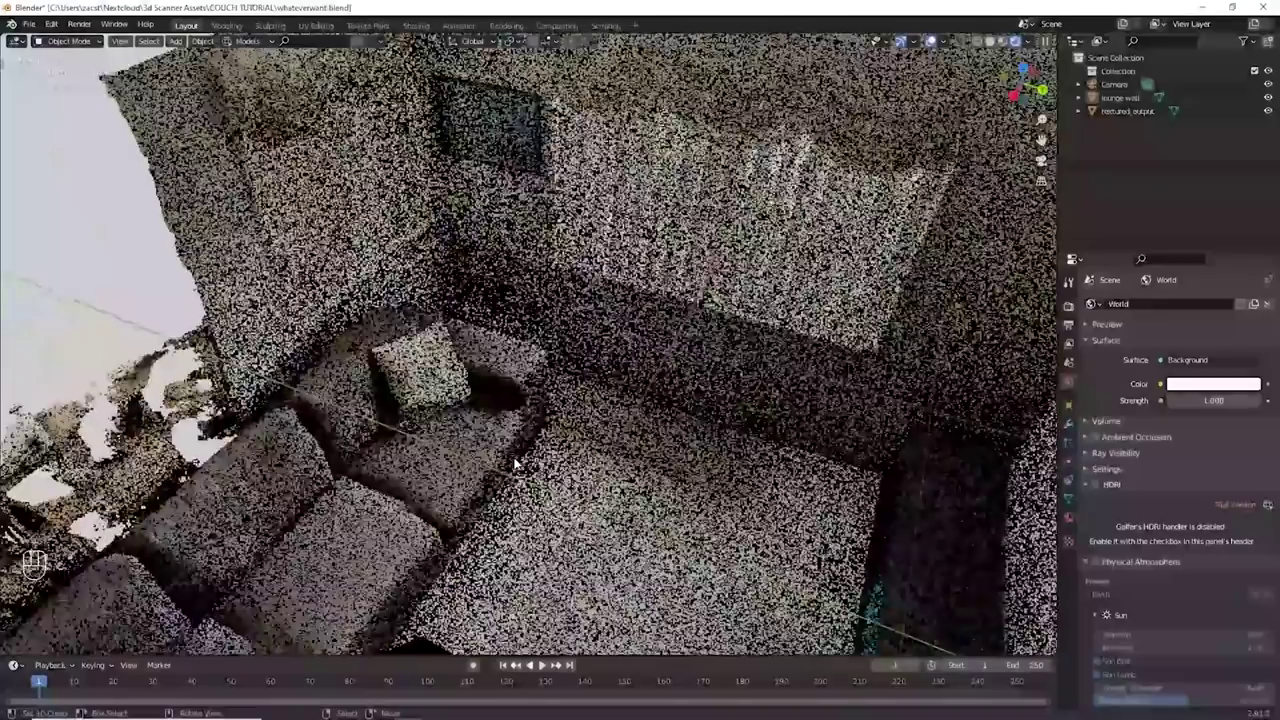
{"action": "left_click_drag", "start_coordinate": [600, 471], "coordinate": [603, 396]}
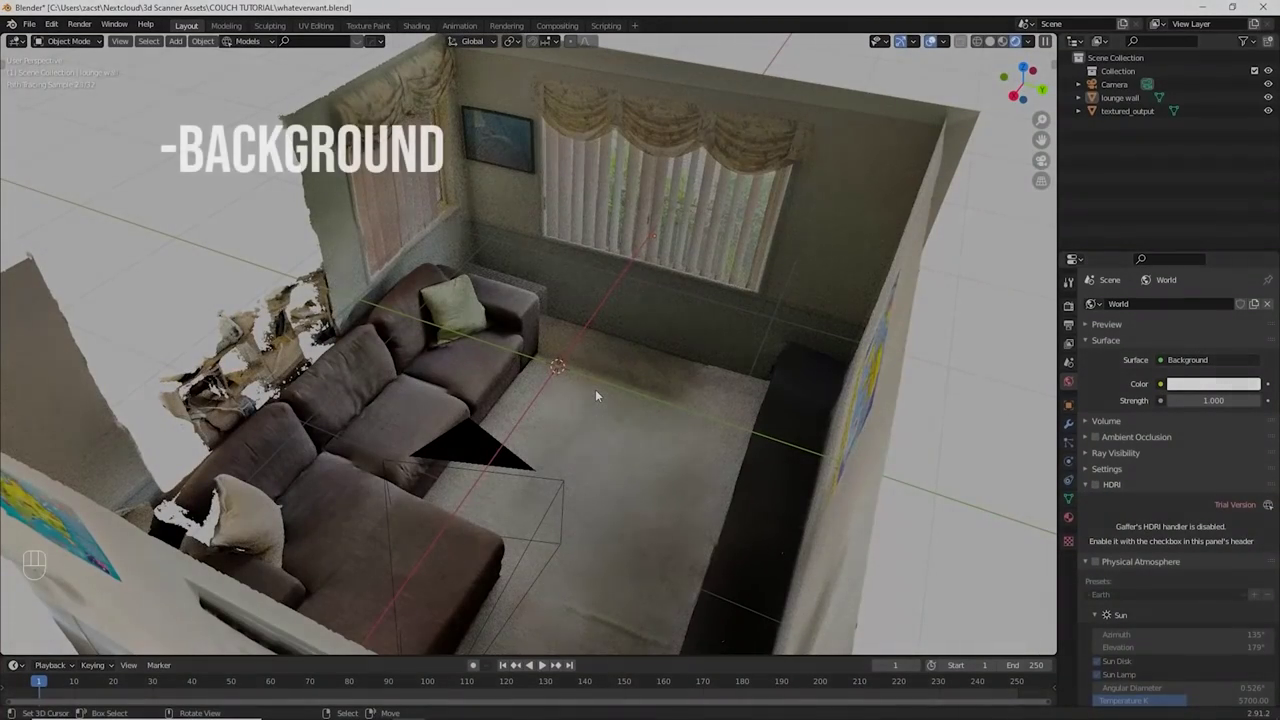
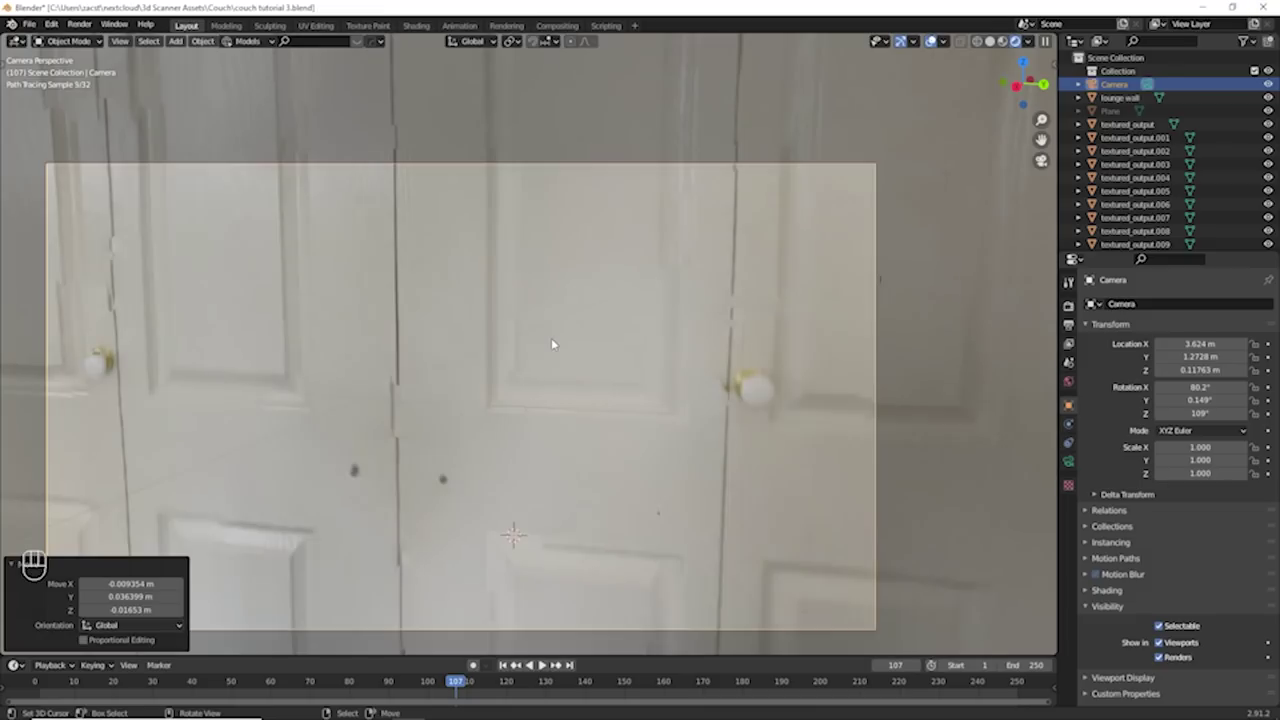
{"action": "left_click_drag", "start_coordinate": [470, 389], "coordinate": [586, 330]}
- Fly the camera to frame the box pile beside the couch
{"action": "middle_click", "coordinate": [577, 382]}
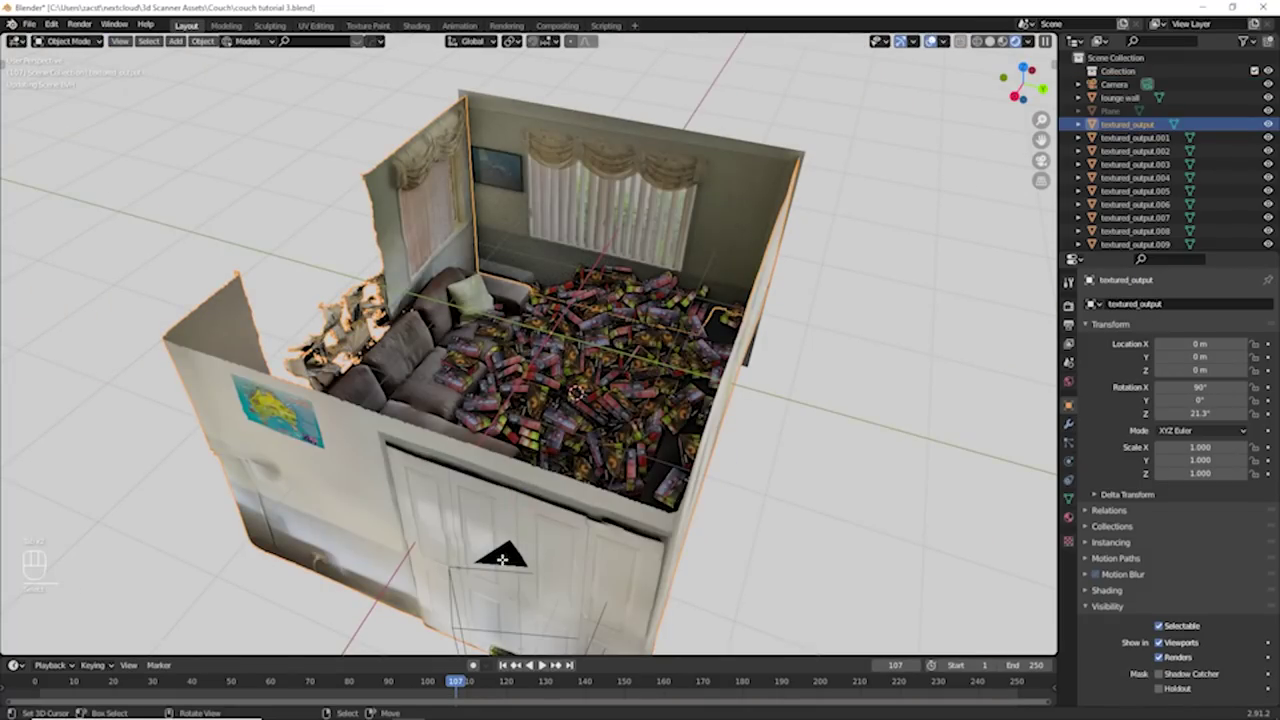
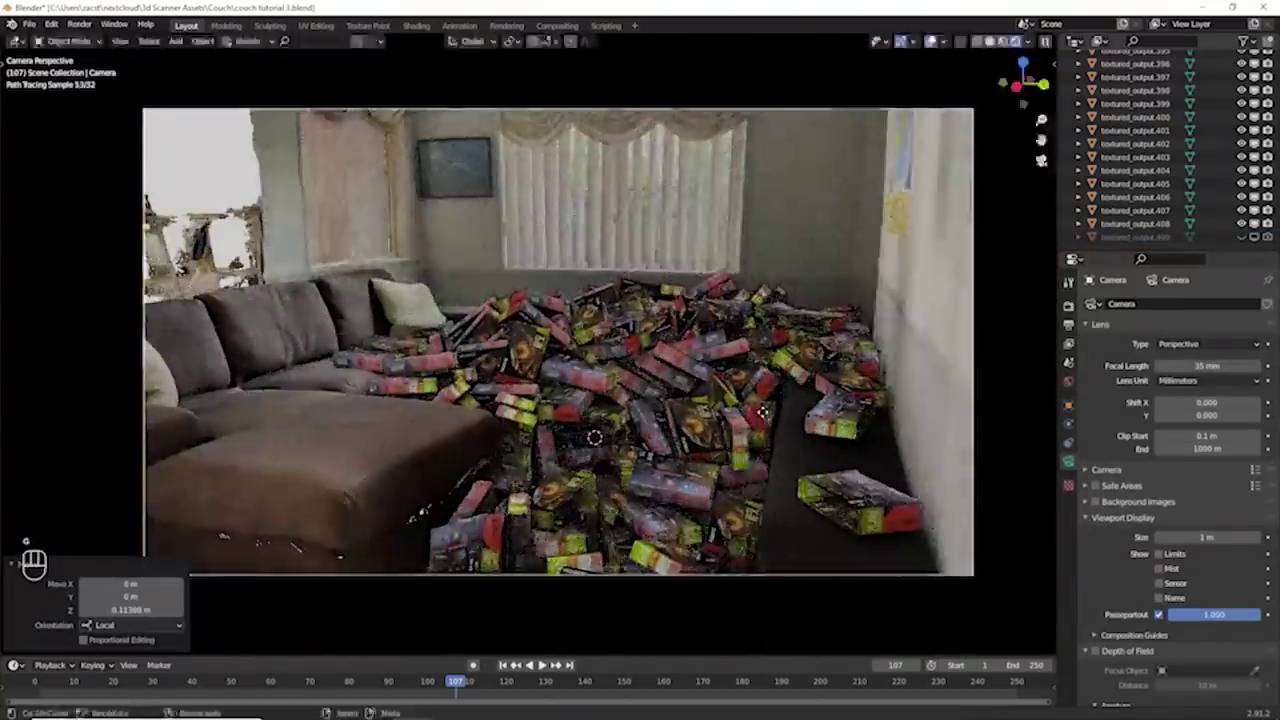
{"action": "key", "text": "g"}
{"action": "key", "text": "r"}
{"action": "key", "text": "g"}
{"action": "key", "text": "r"}
{"action": "key", "text": "g"}
{"action": "key", "text": "g"}
{"action": "key", "text": "g"}
{"action": "key", "text": "ctrl+alt+a"}
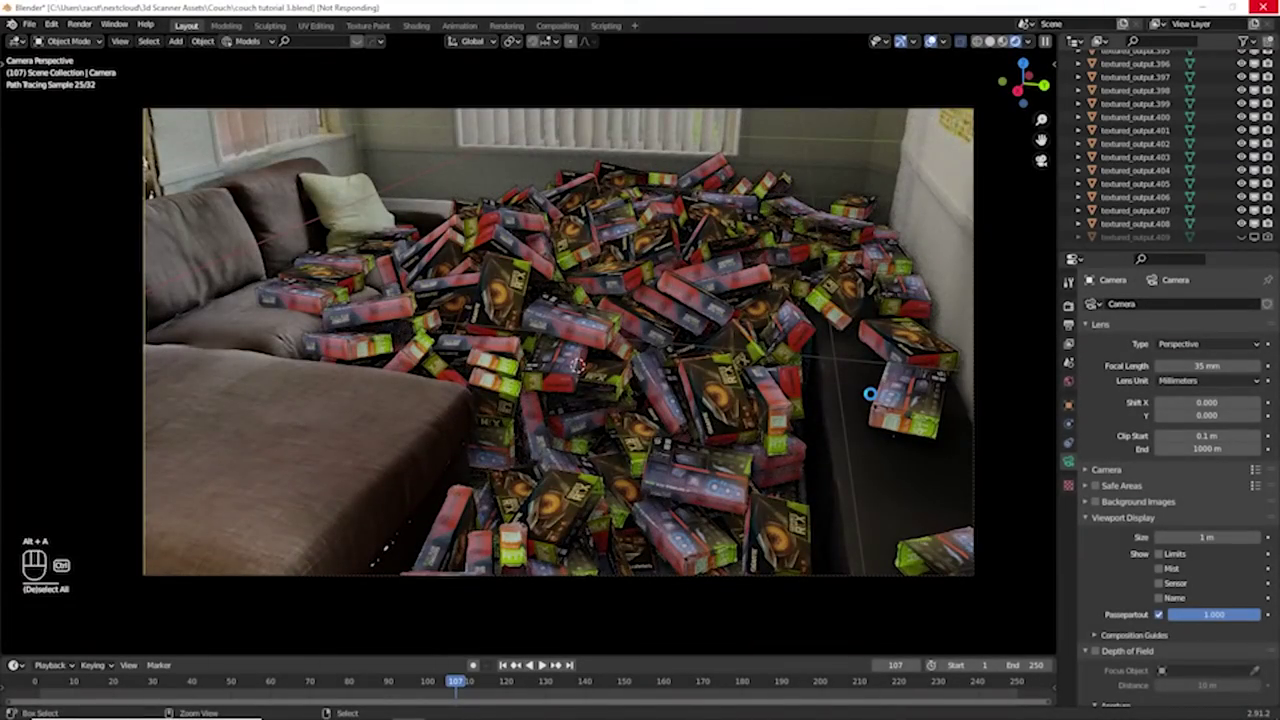